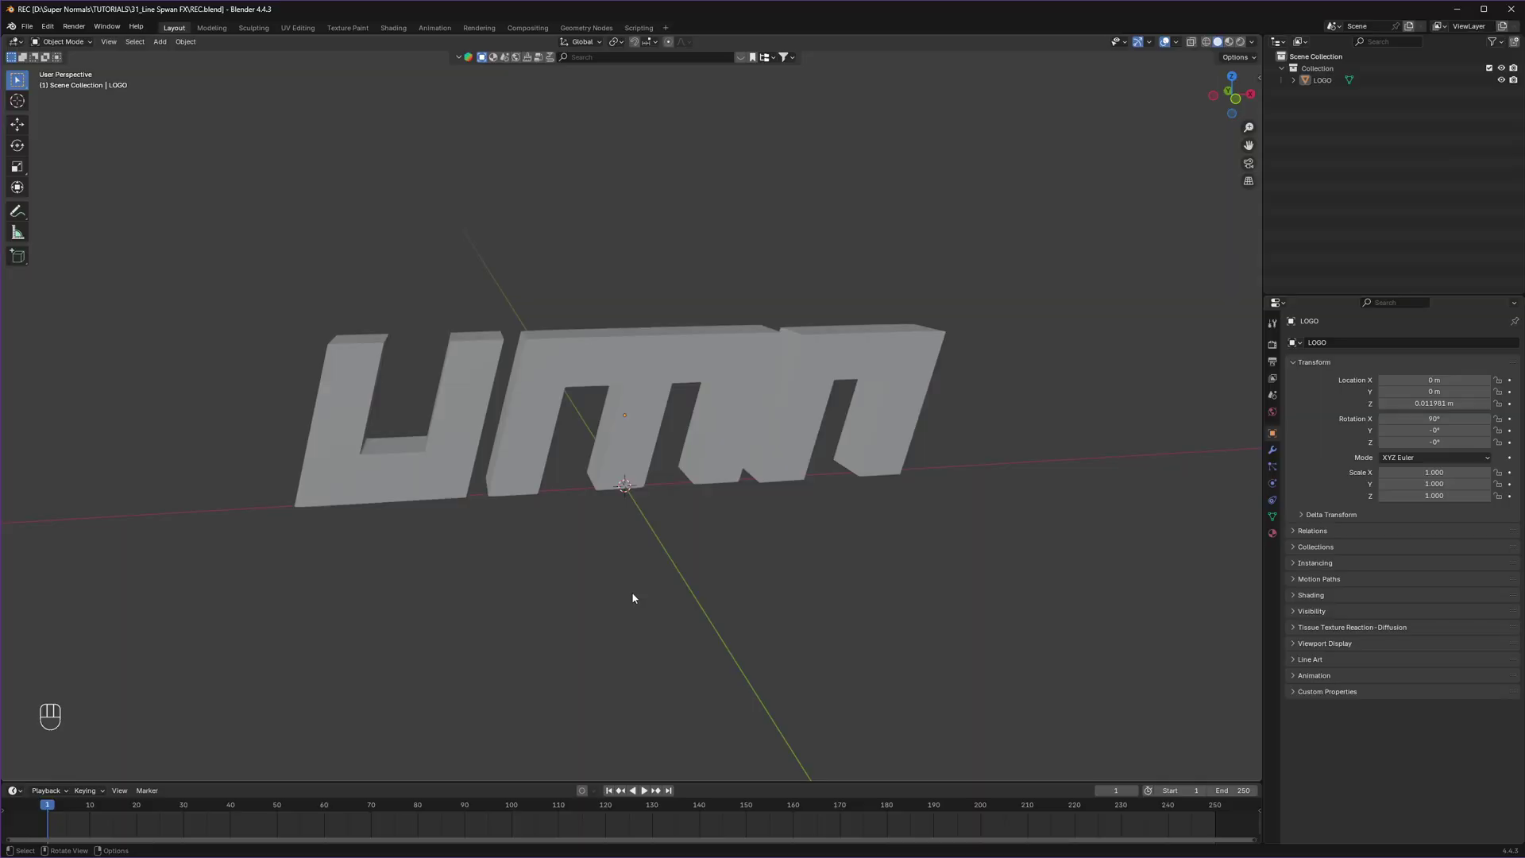
Step: Add a Plain Axes empty beside the logo and move it along the X axis
drag(614, 578, 619, 539)
middle_click(626, 545)
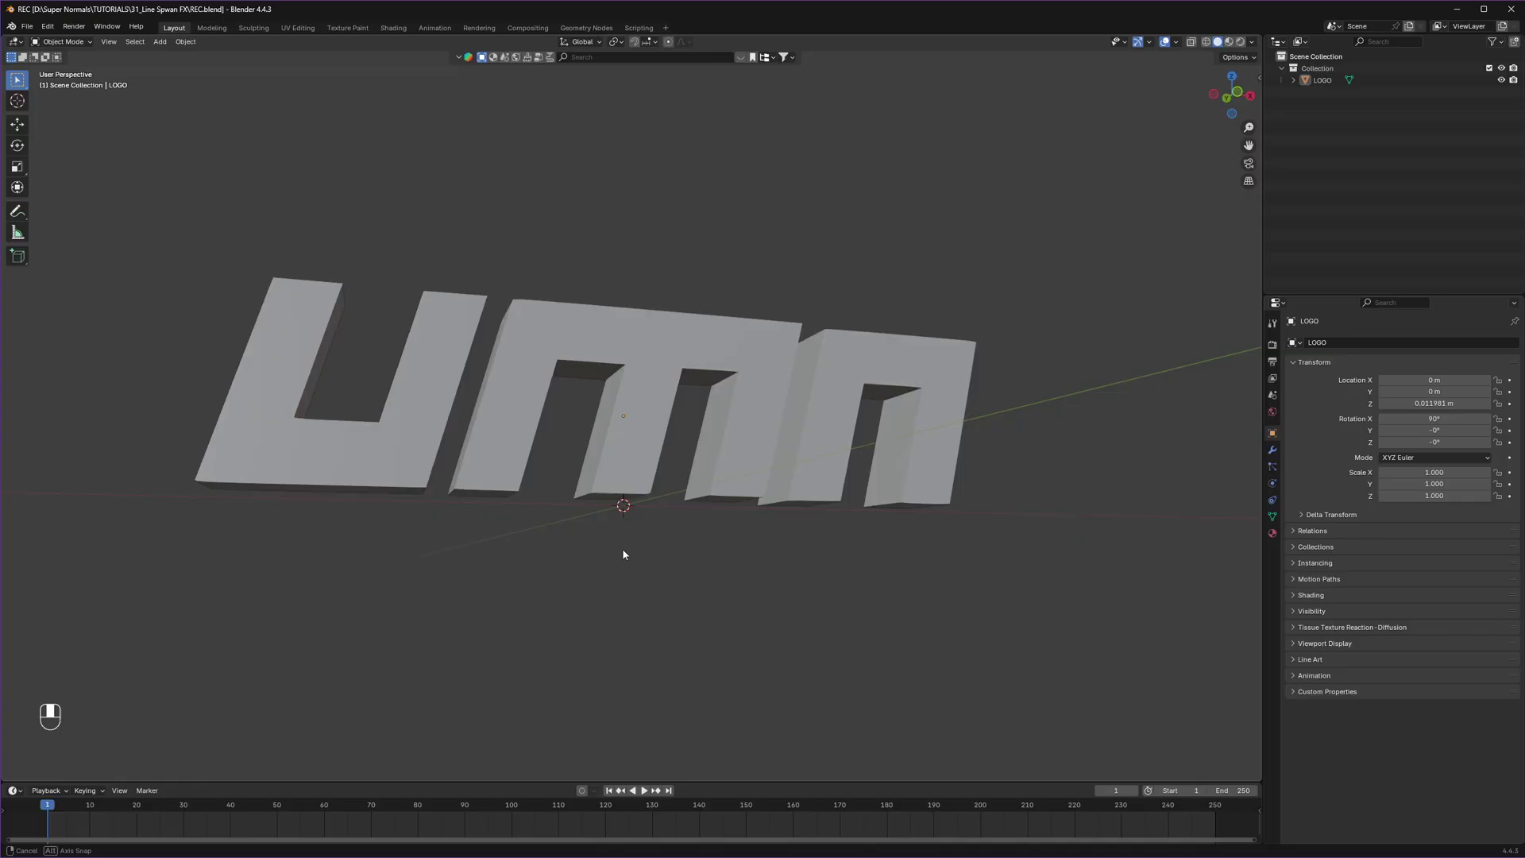
key(shift+a)
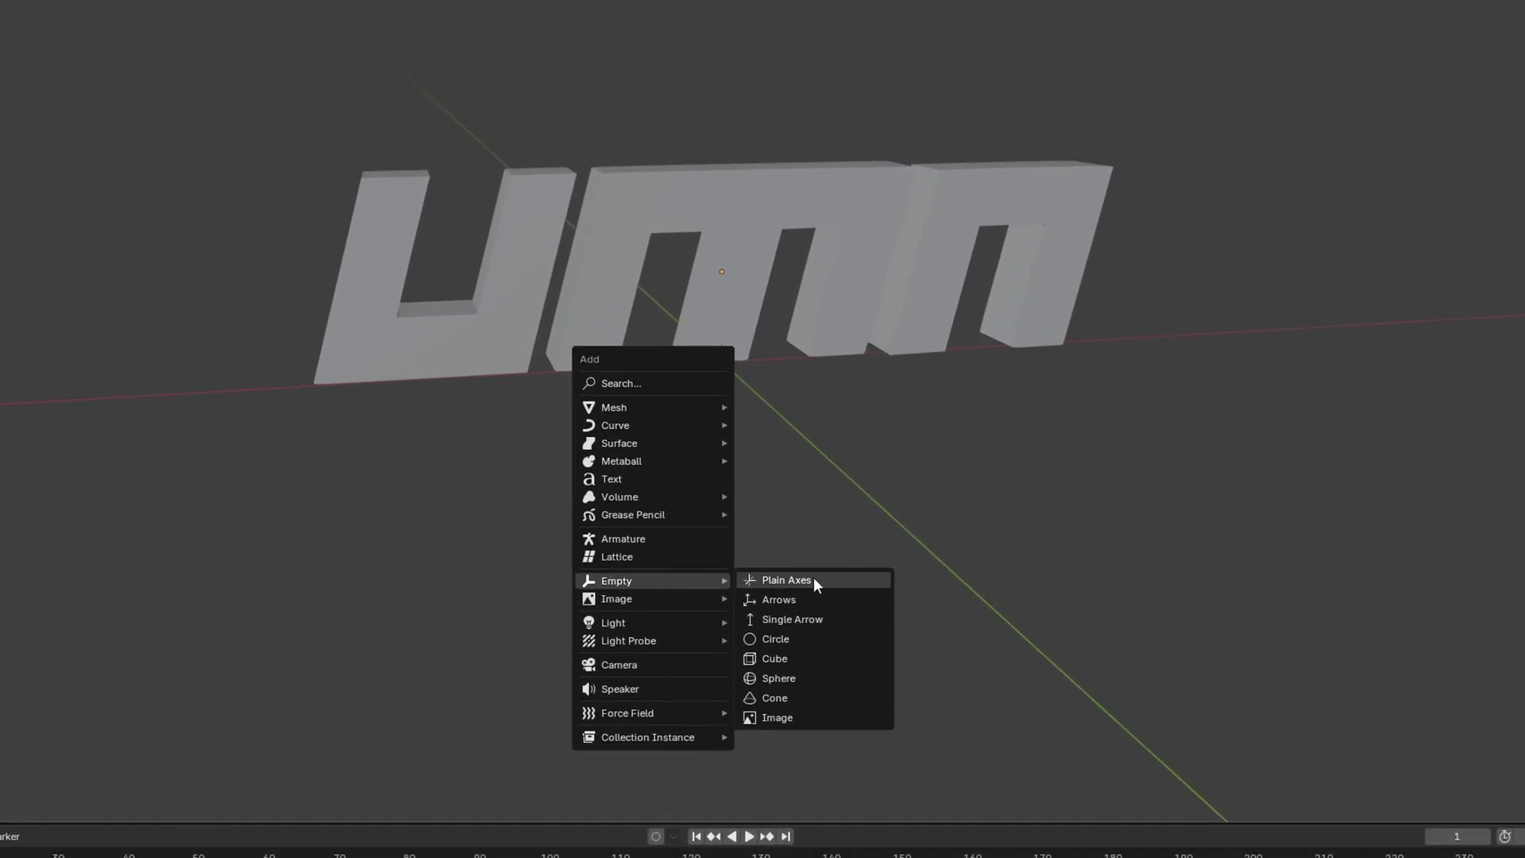
key(g)
key(x)
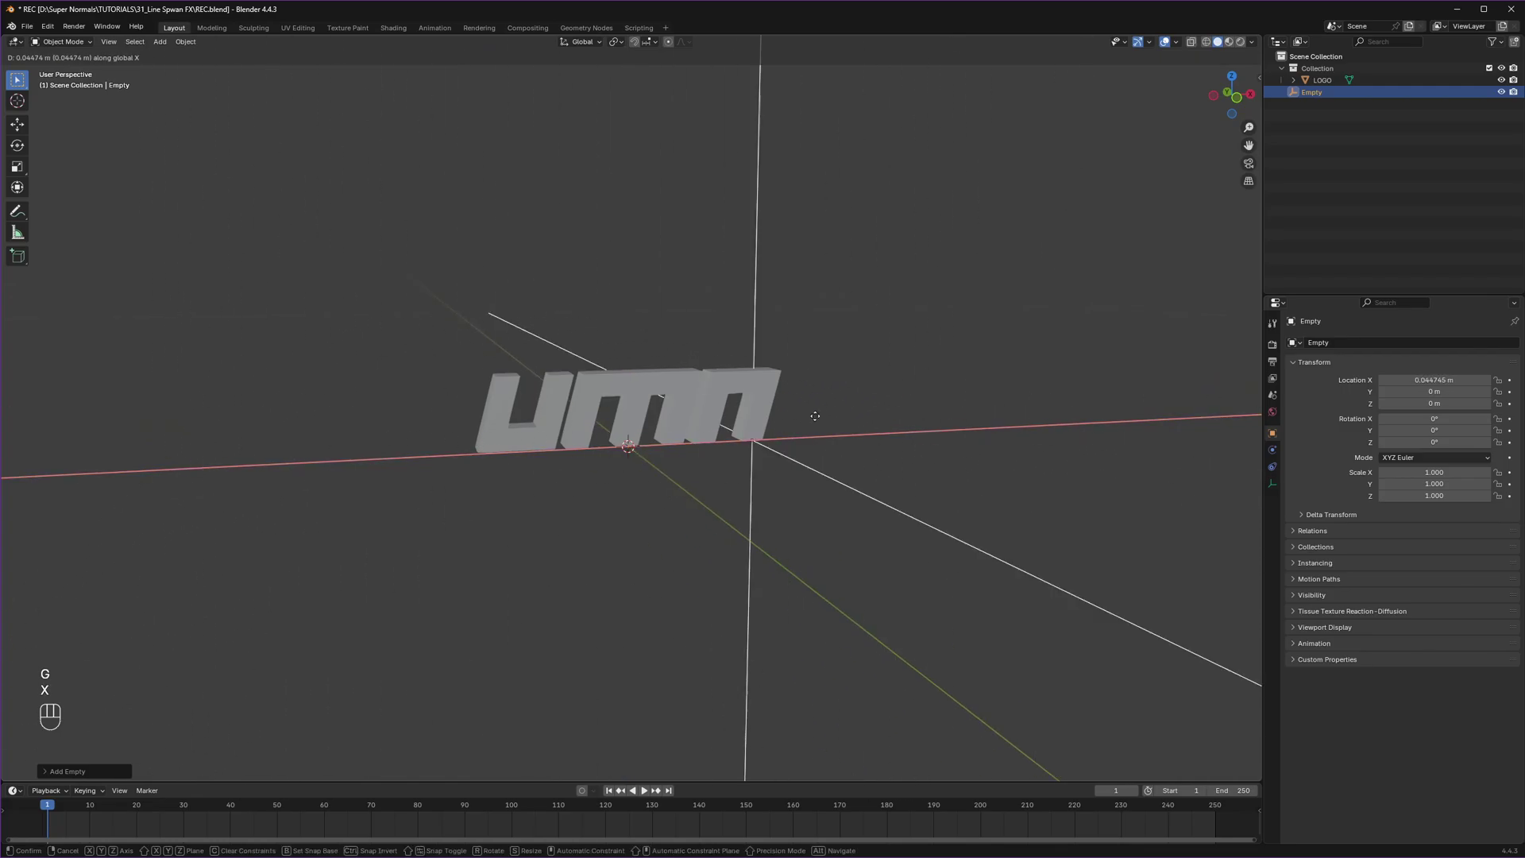
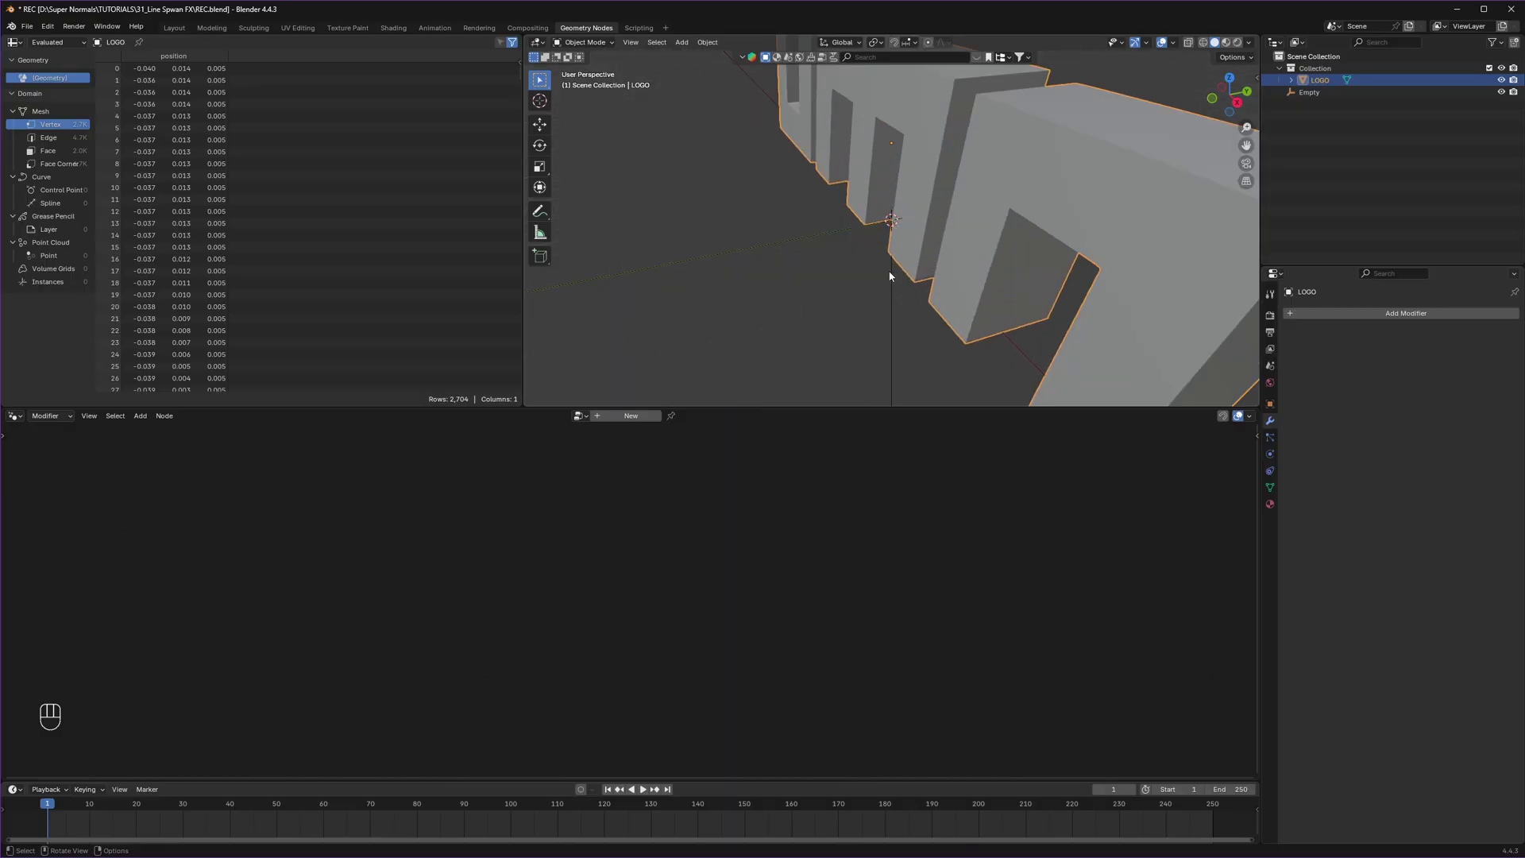
Step: Create a new geometry nodes tree on the logo and feed its mesh into Distribute Points on Faces
drag(831, 260, 966, 239)
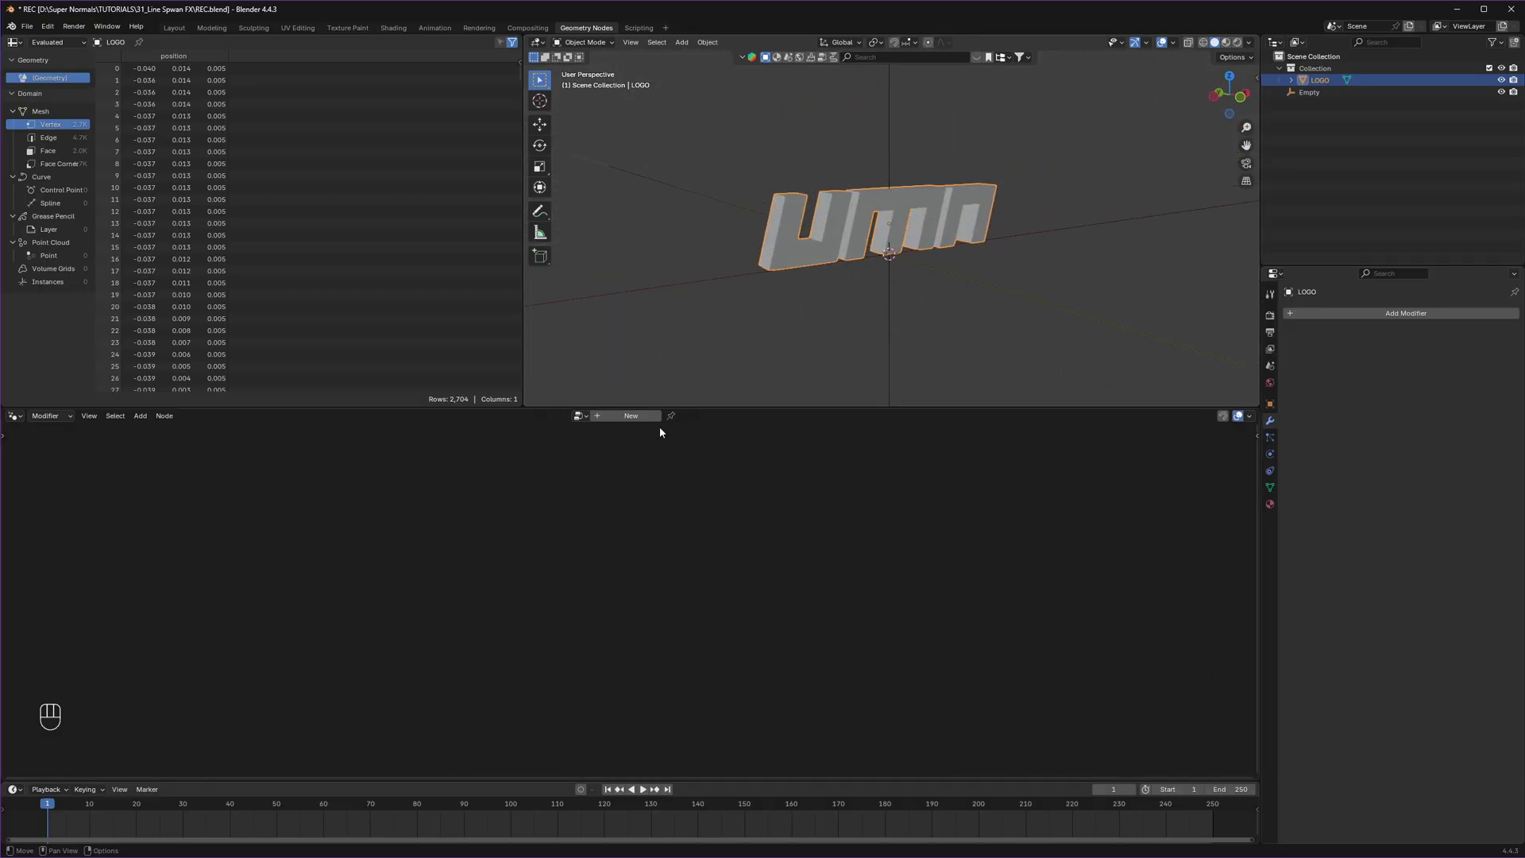
click(630, 420)
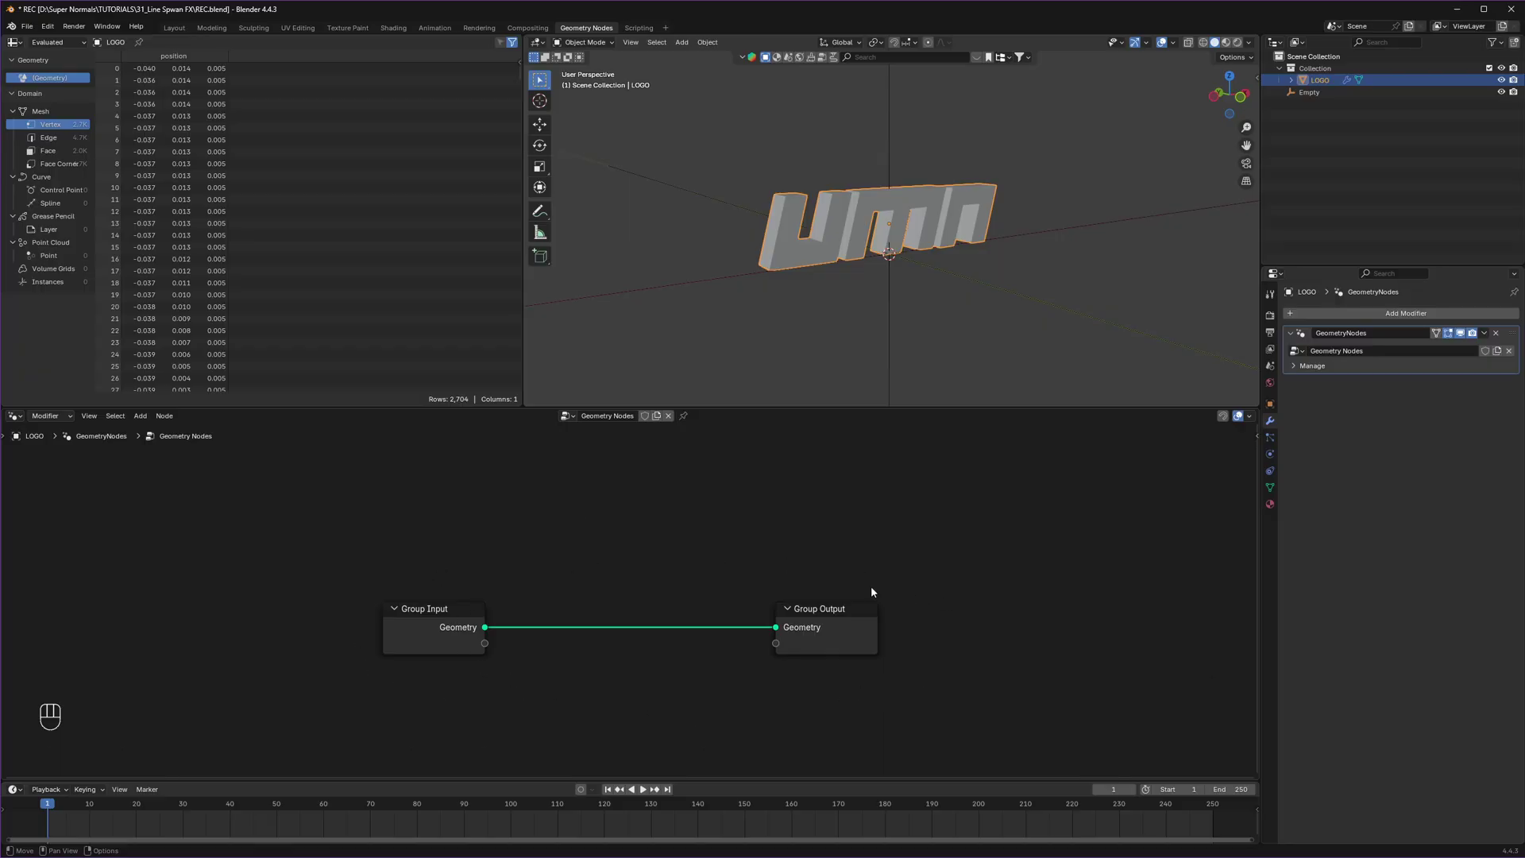
drag(449, 635, 478, 633)
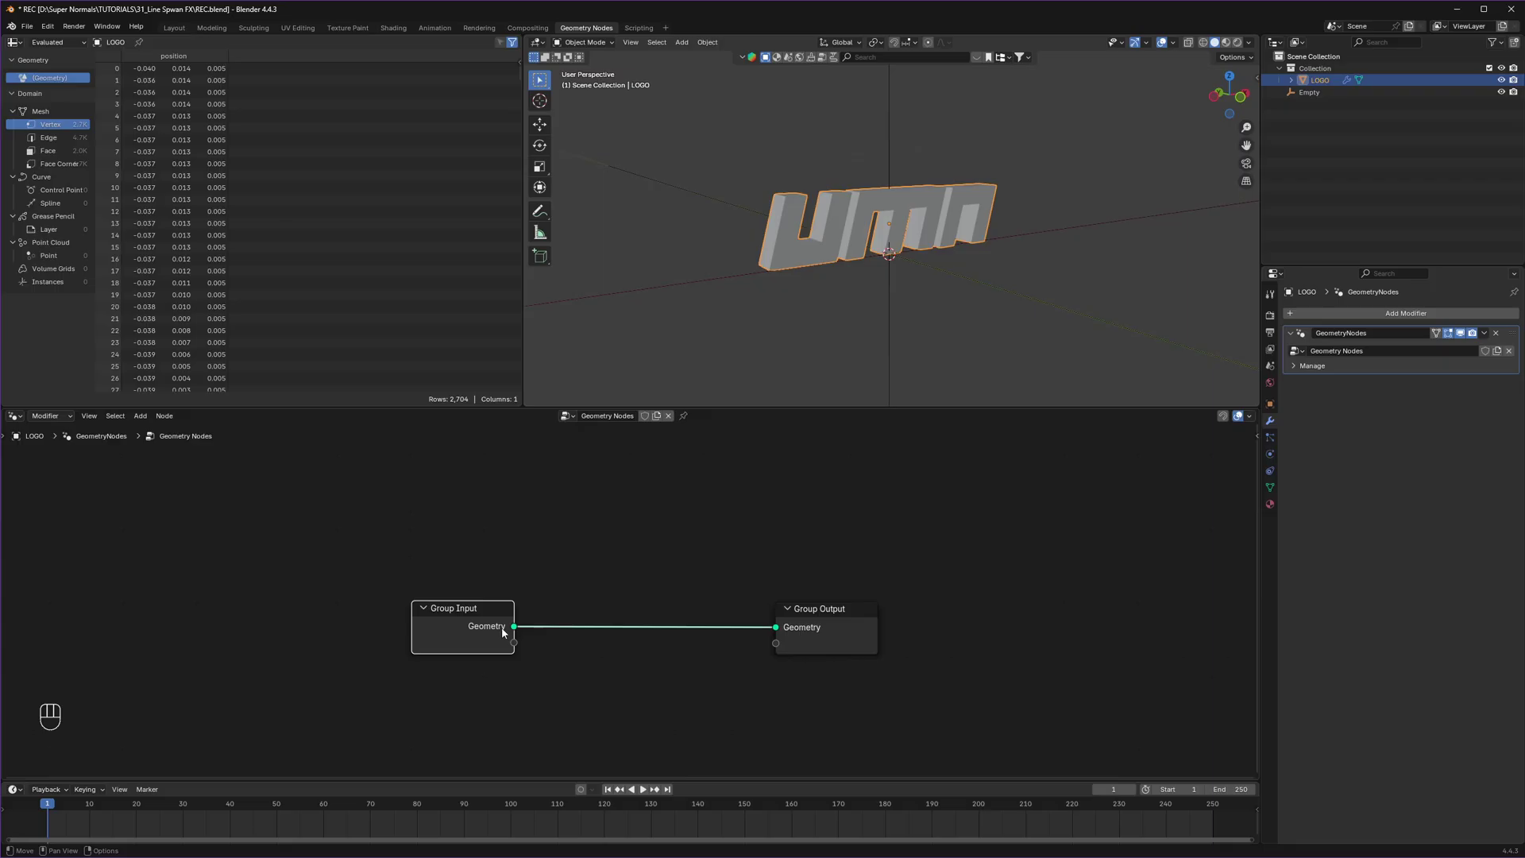
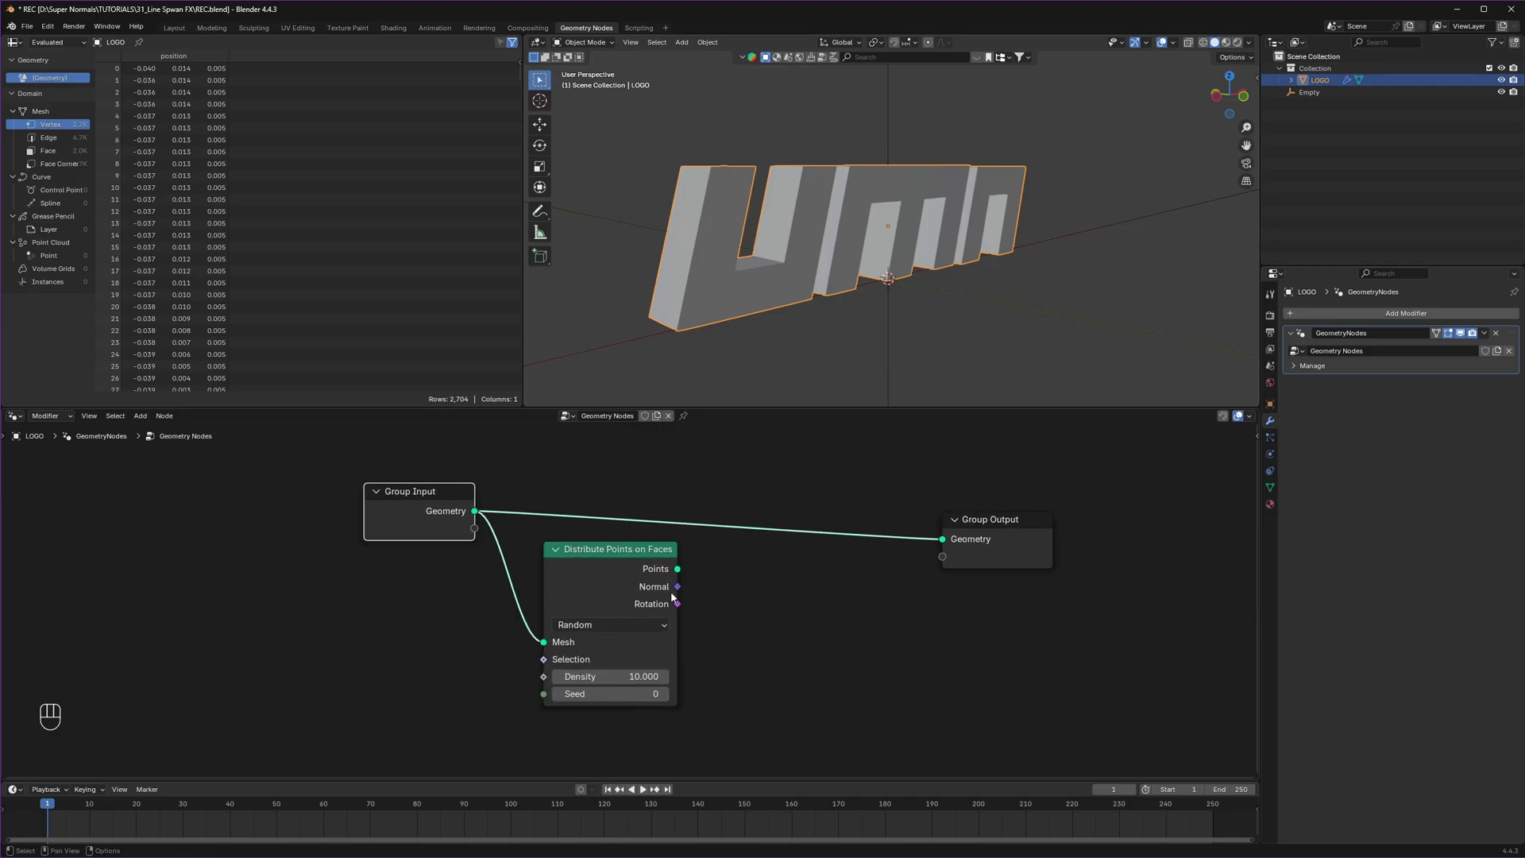
Step: Route the distributed points and logo mesh through Join Geometry into the Group Output
drag(683, 573, 937, 542)
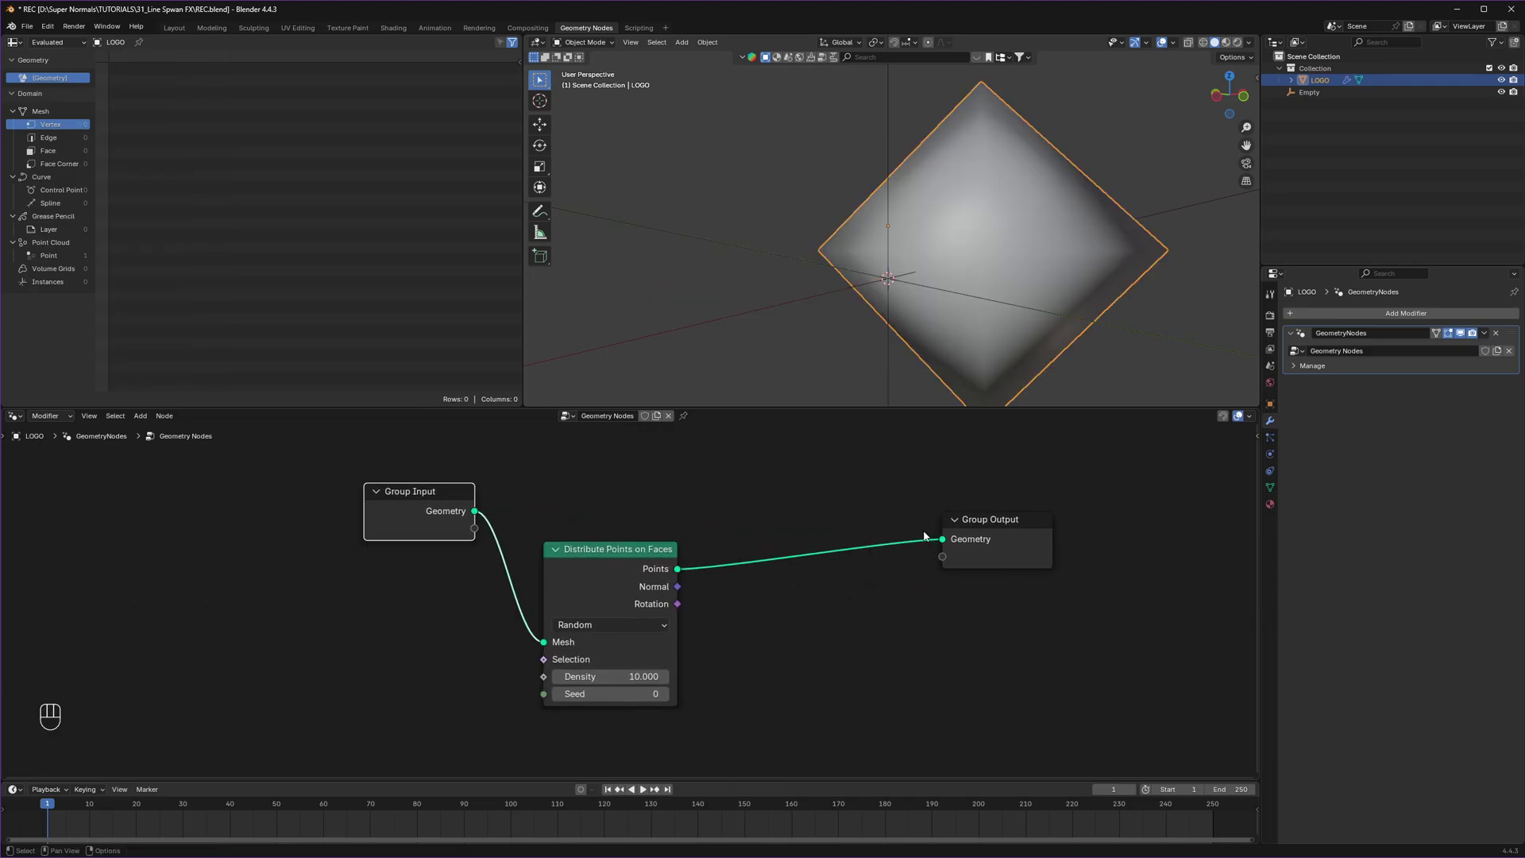
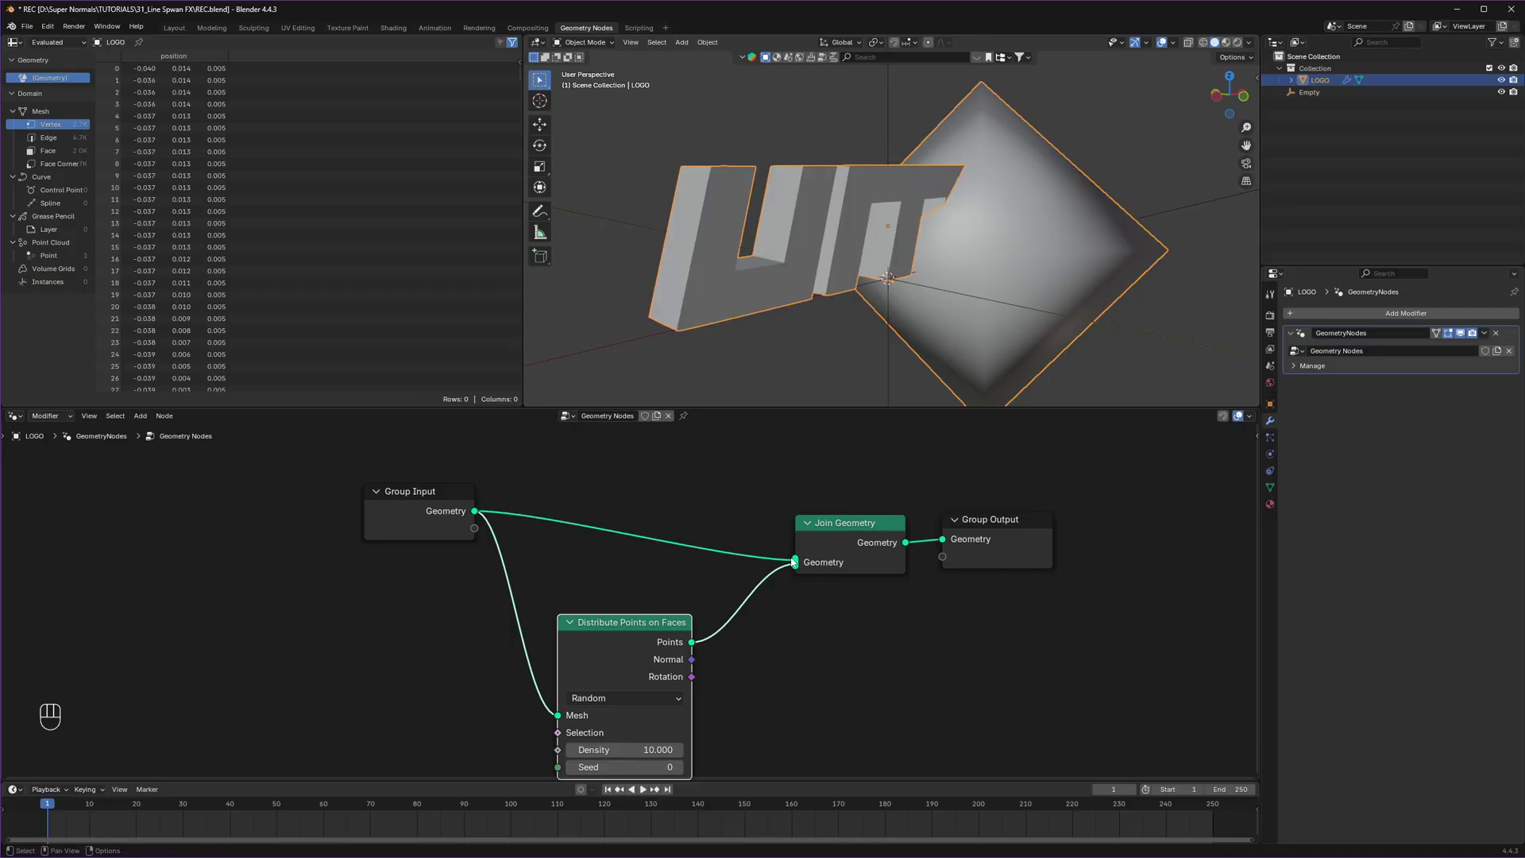
drag(1027, 294, 988, 298)
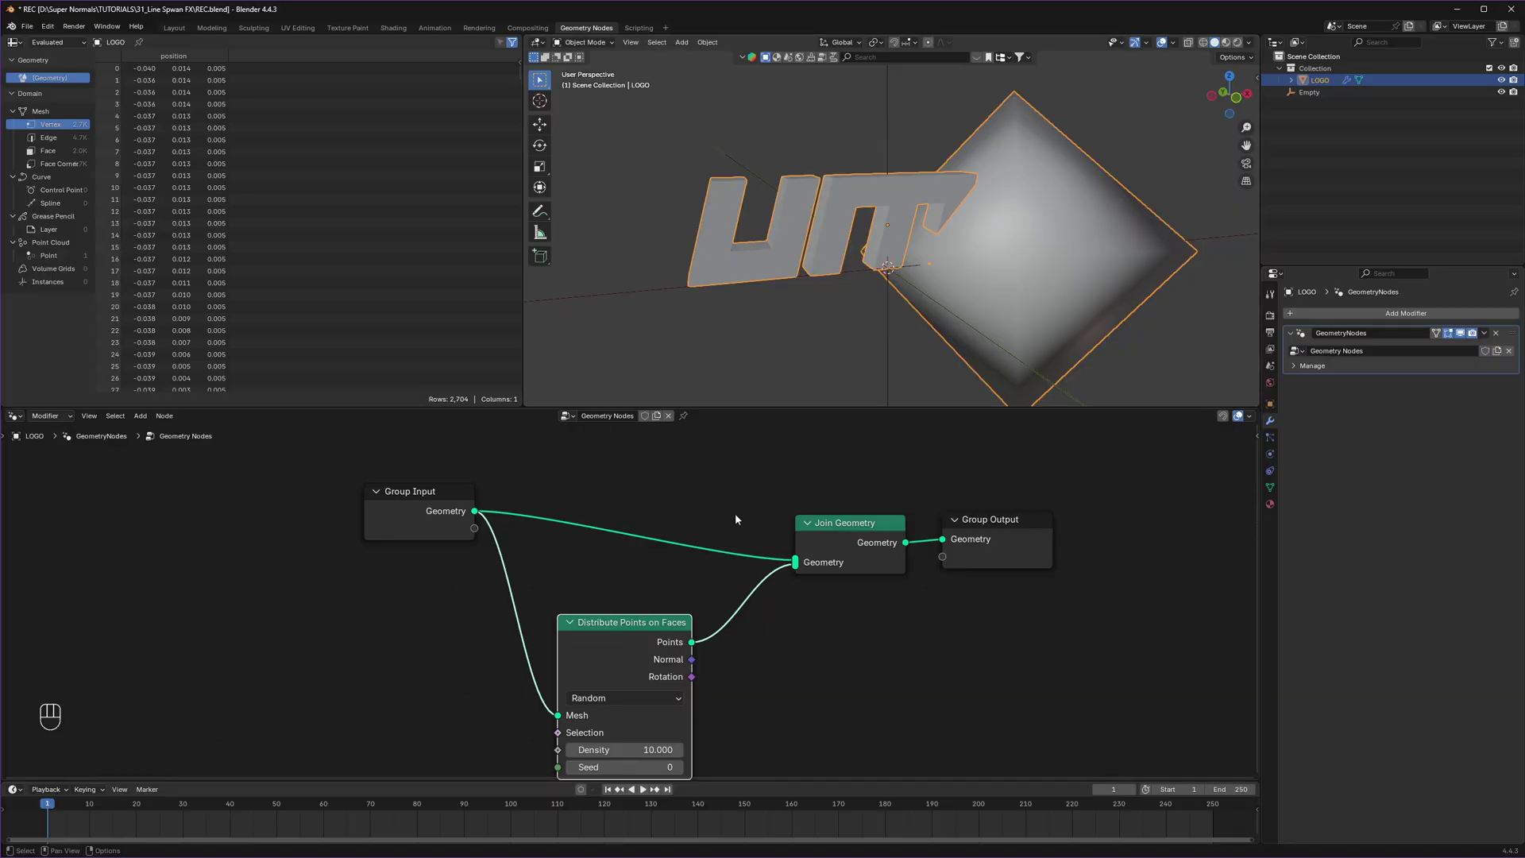
click(783, 213)
Step: Scale the logo up to about four metres wide and apply its scale
key(ctrl+z)
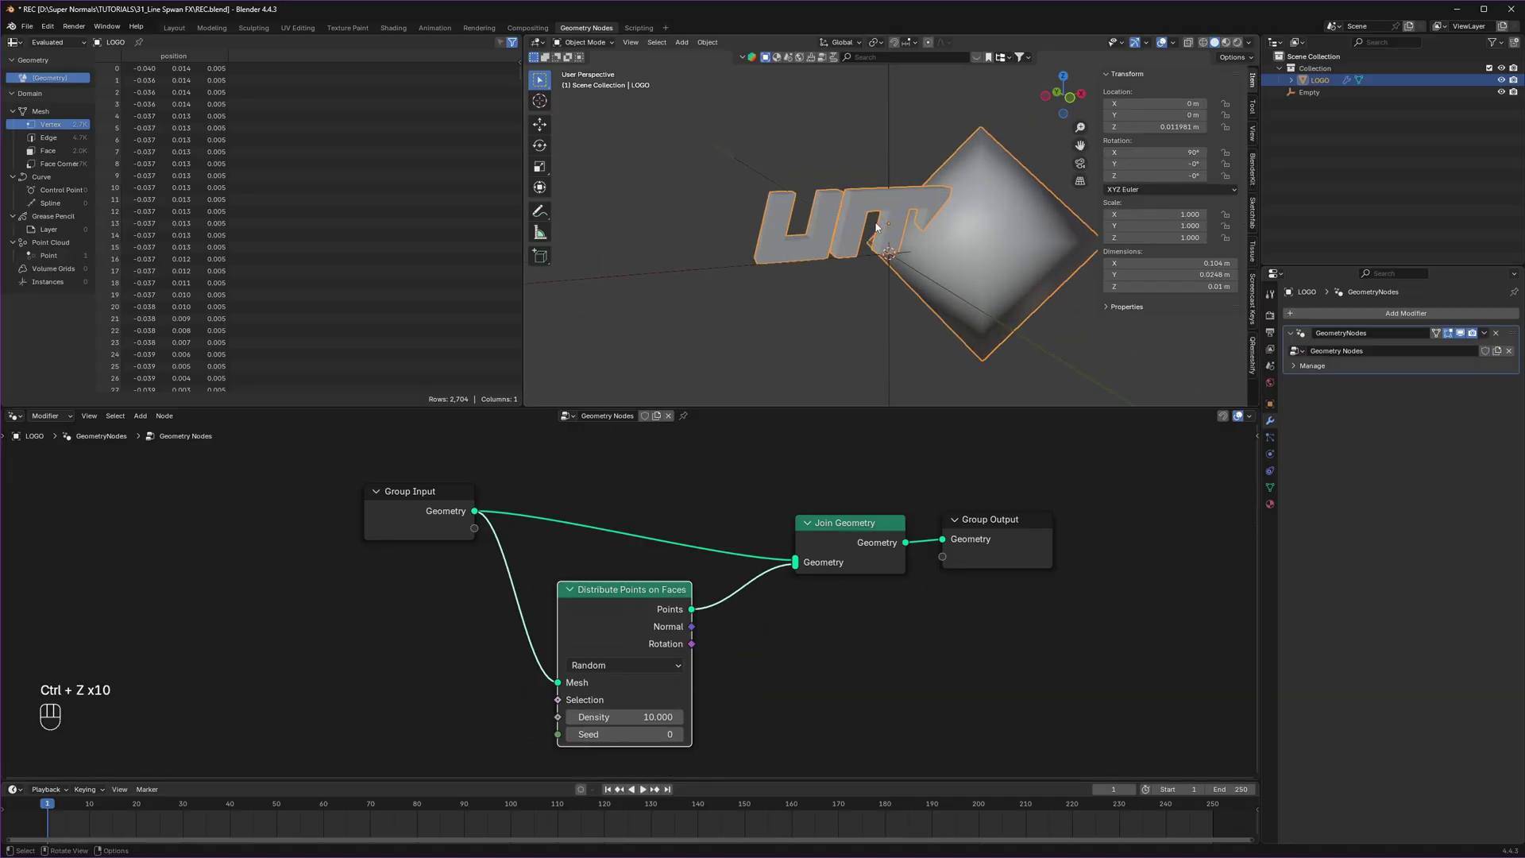
key(s)
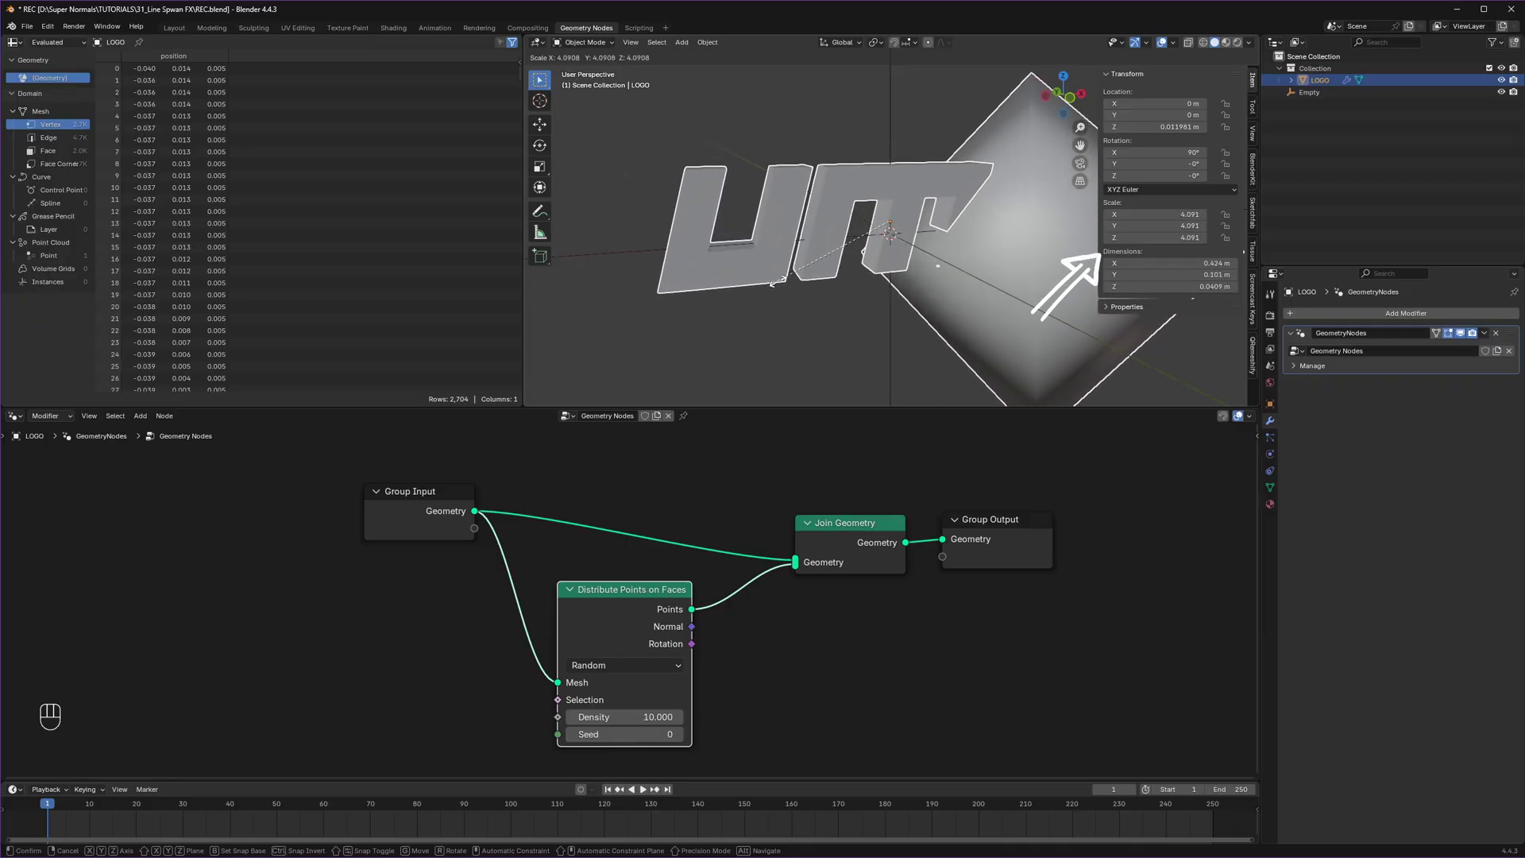
click(783, 283)
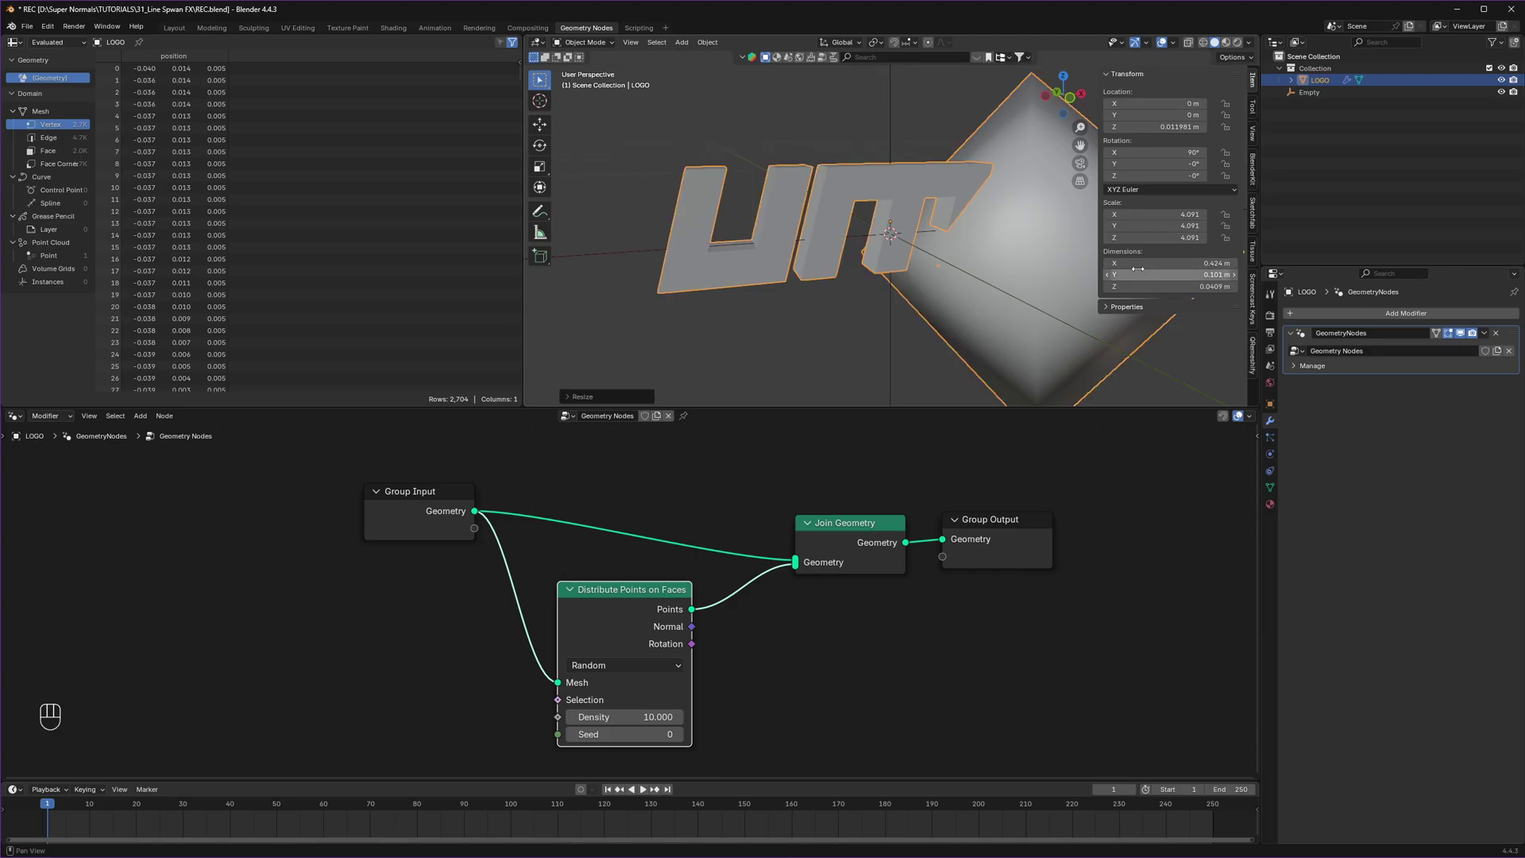
key(n)
key(n)
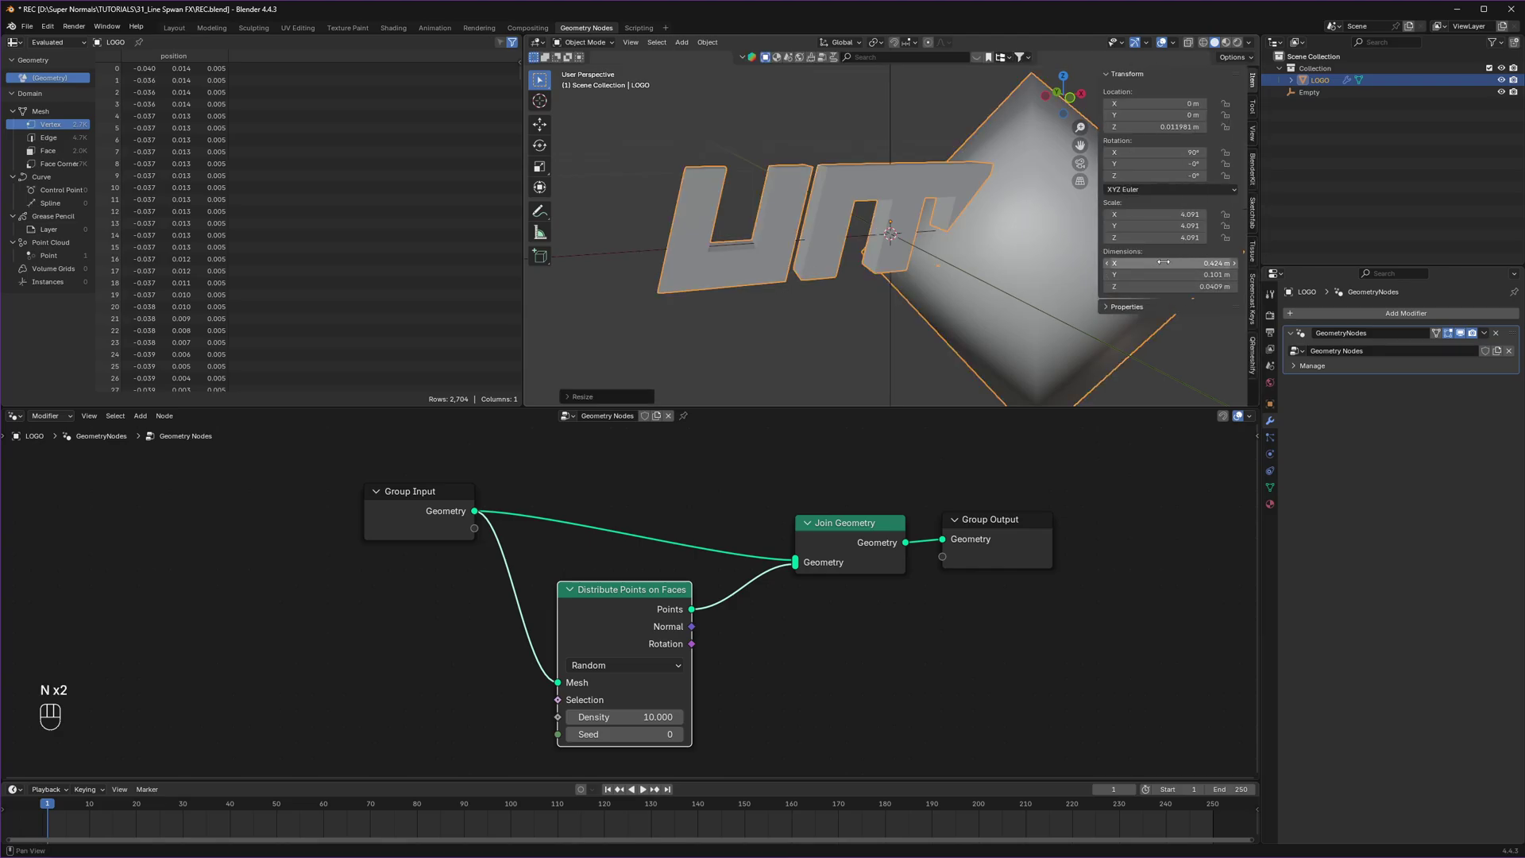
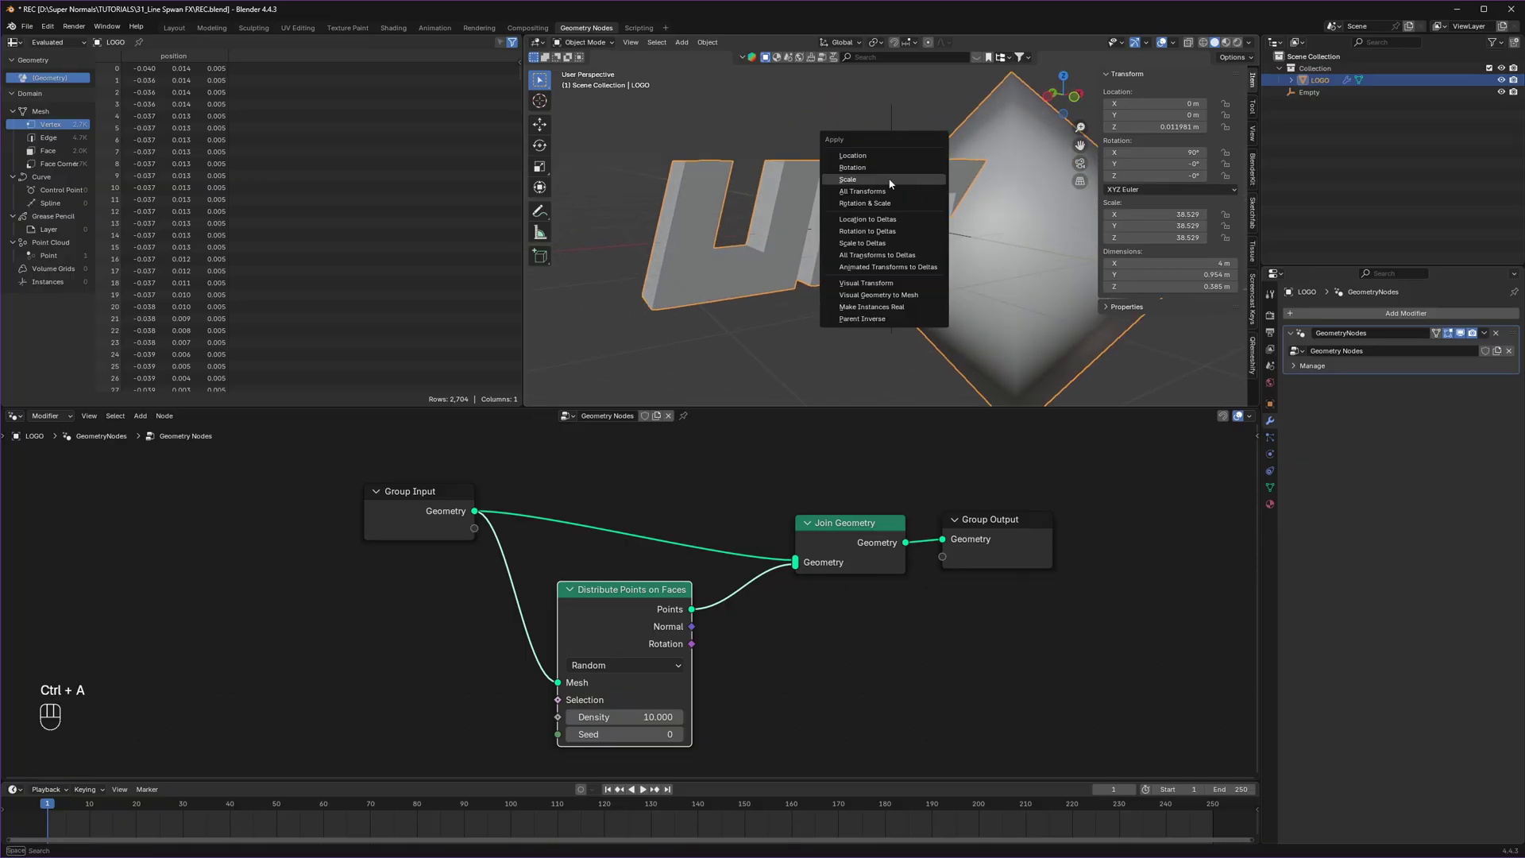
drag(850, 212, 857, 222)
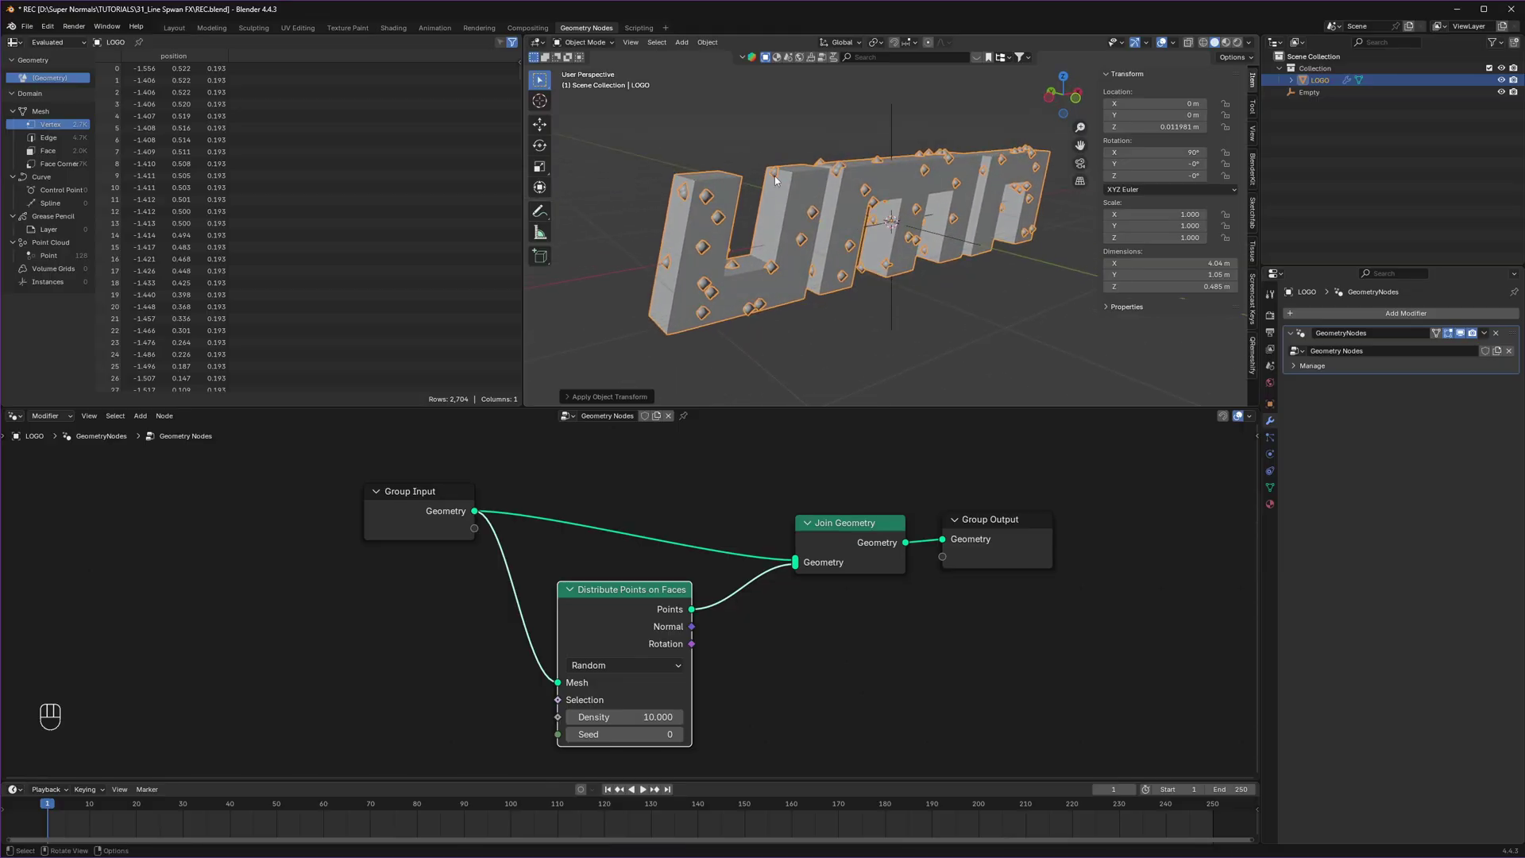
Step: Face the logo front-on and move it upward along the Z axis
drag(949, 239, 919, 189)
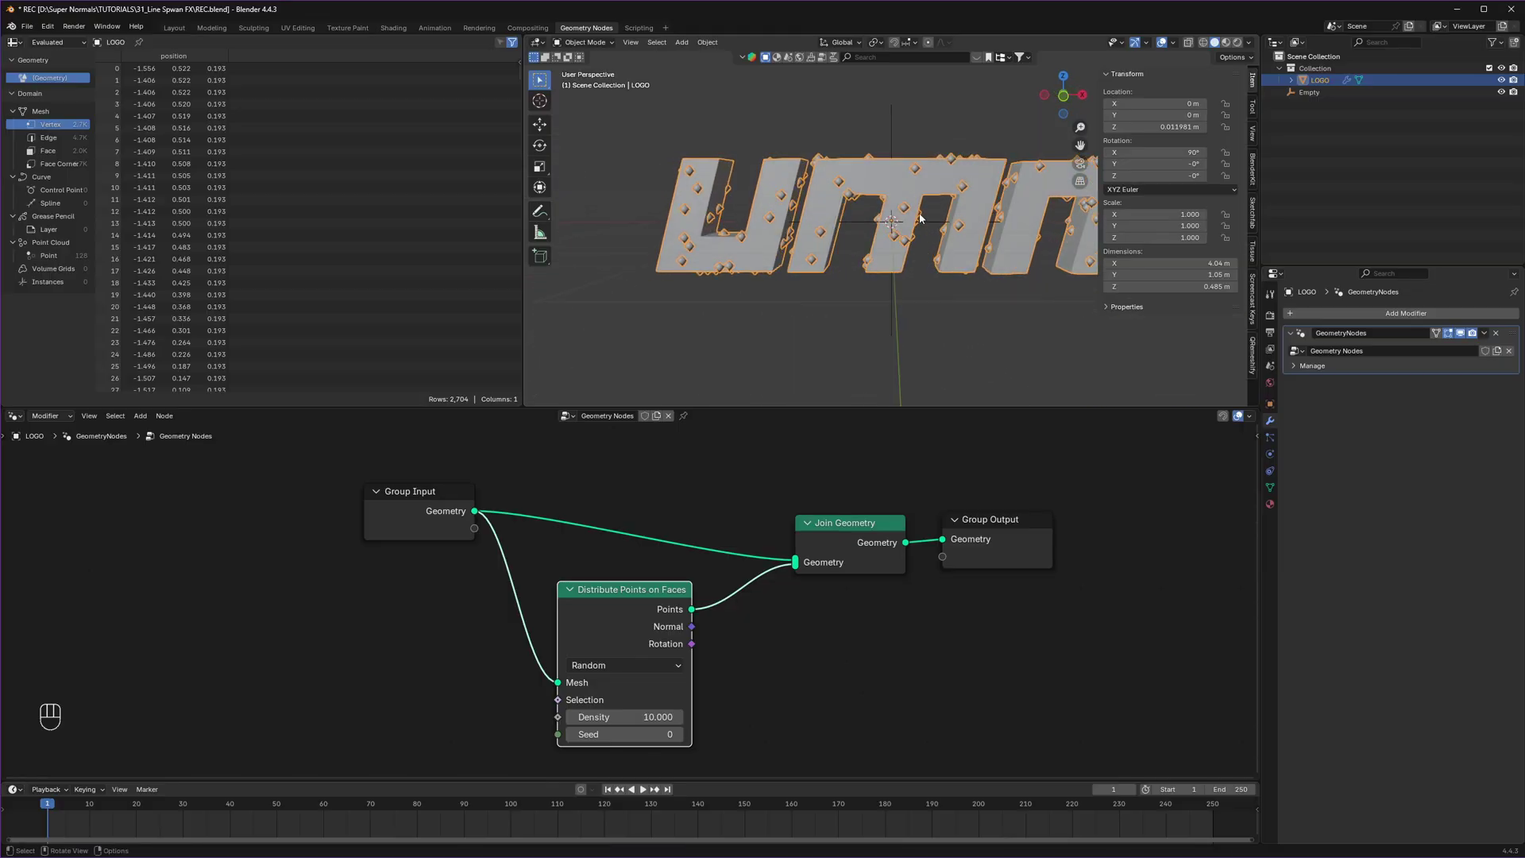
key(g)
key(z)
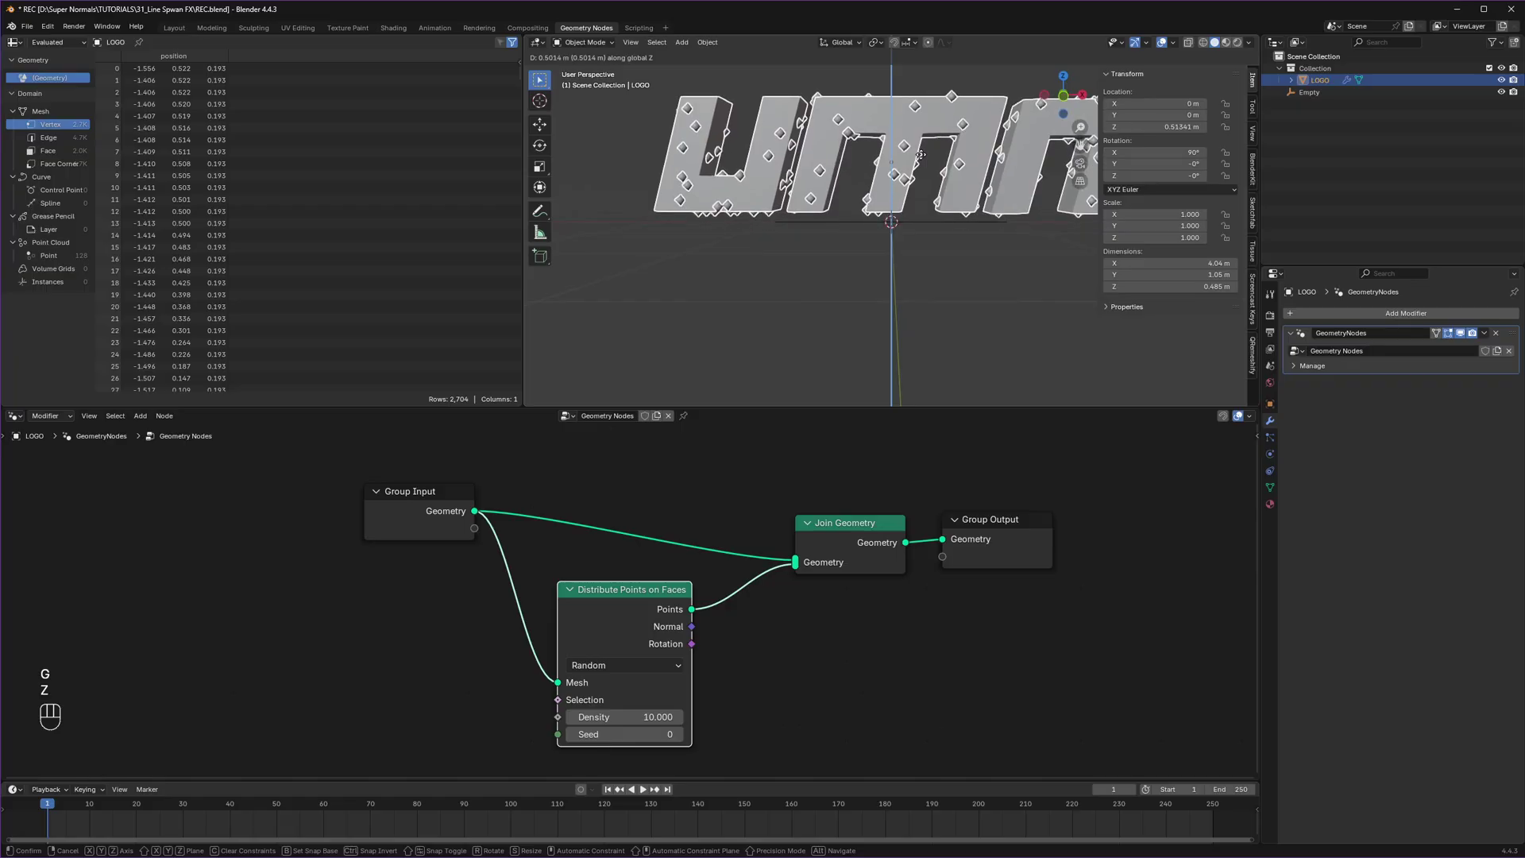
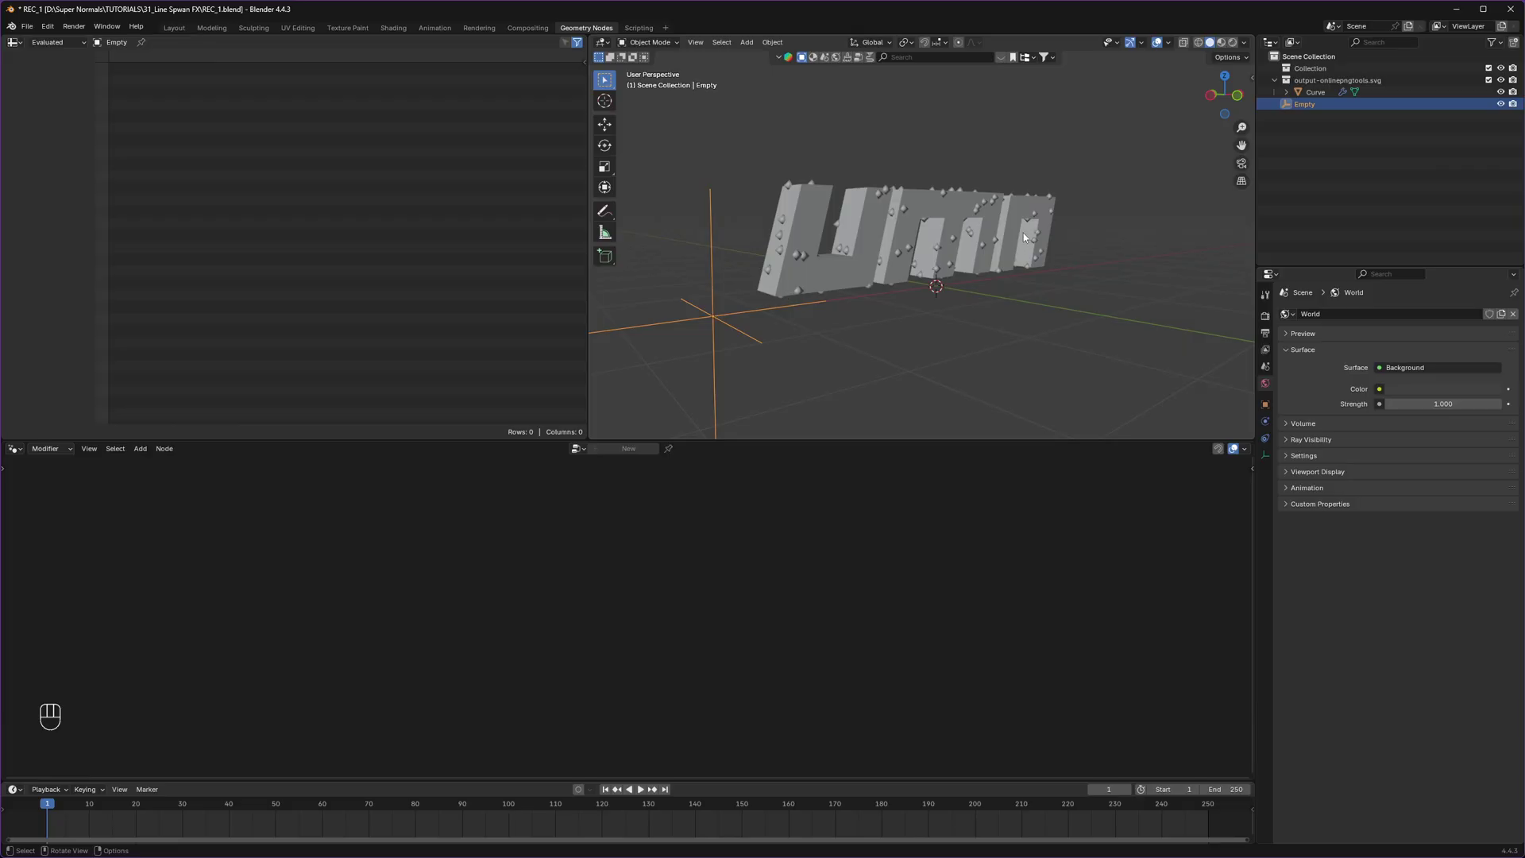
Step: Pin the logo's geometry nodes tree in the node editor, then select the Empty
click(870, 227)
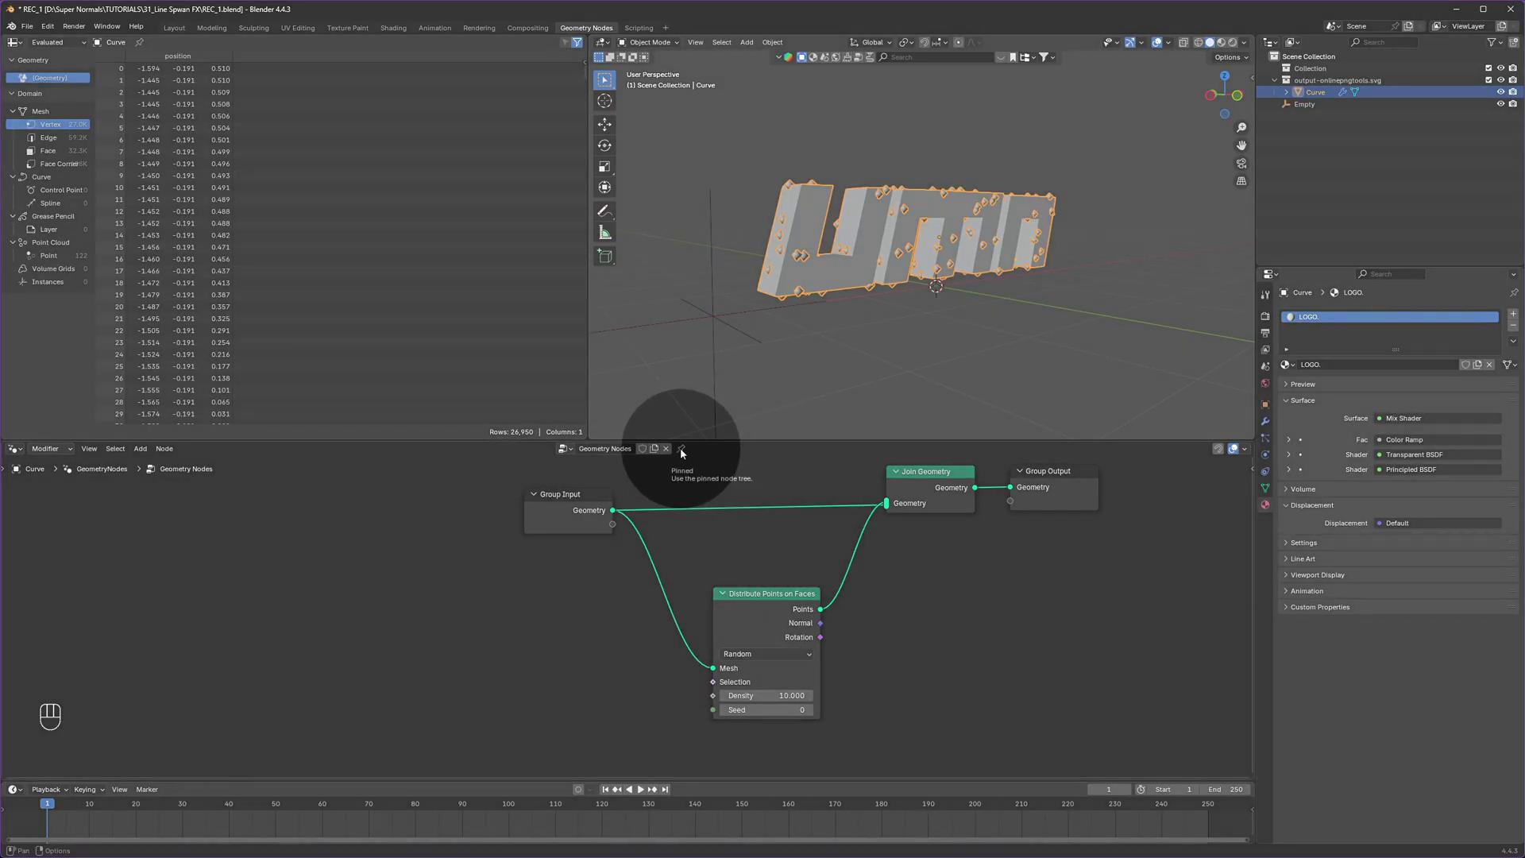
click(685, 450)
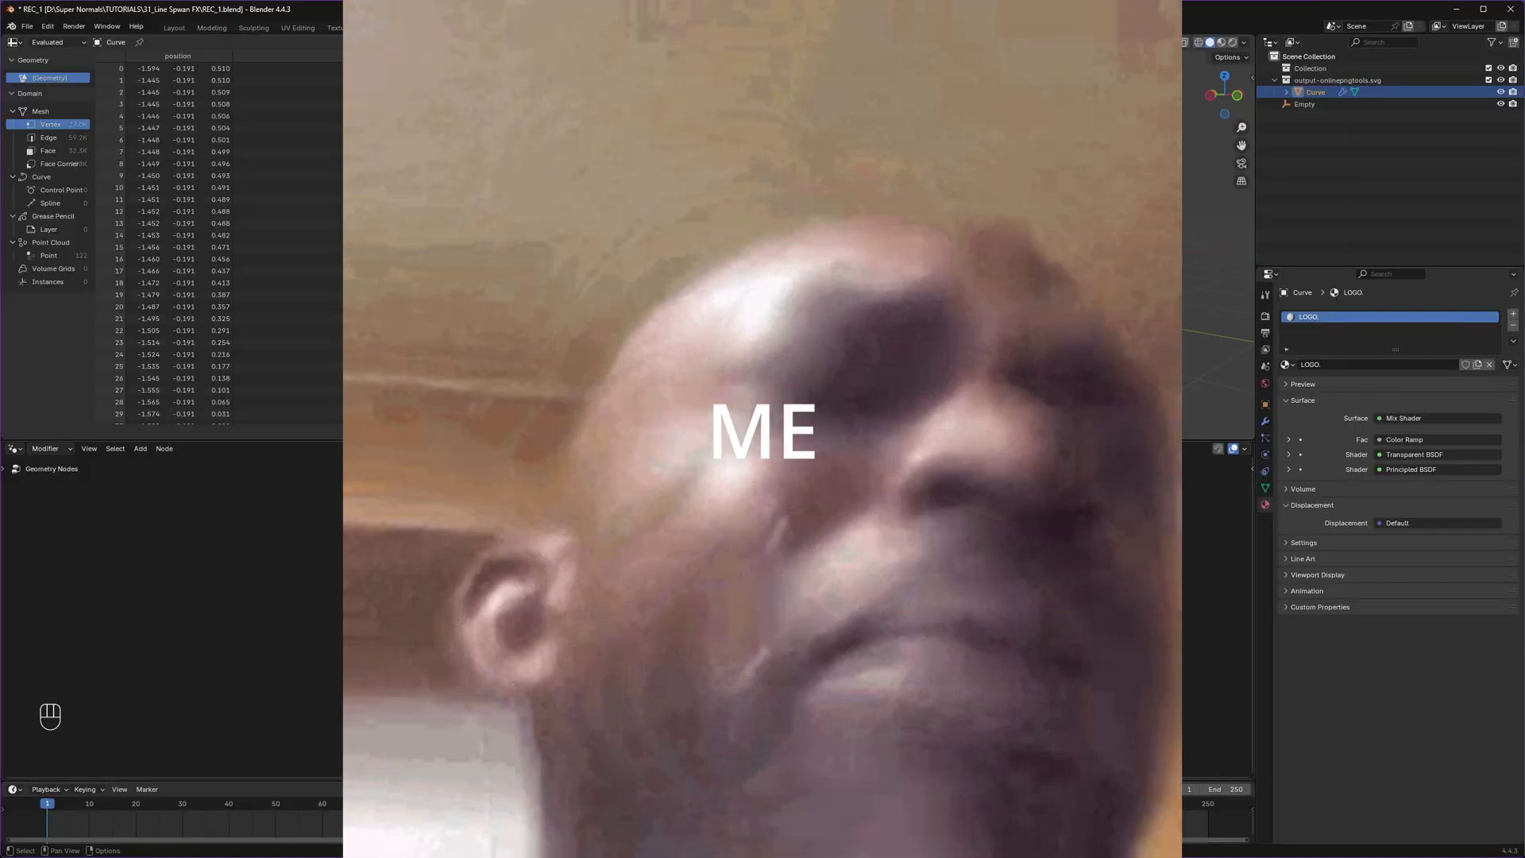
click(718, 566)
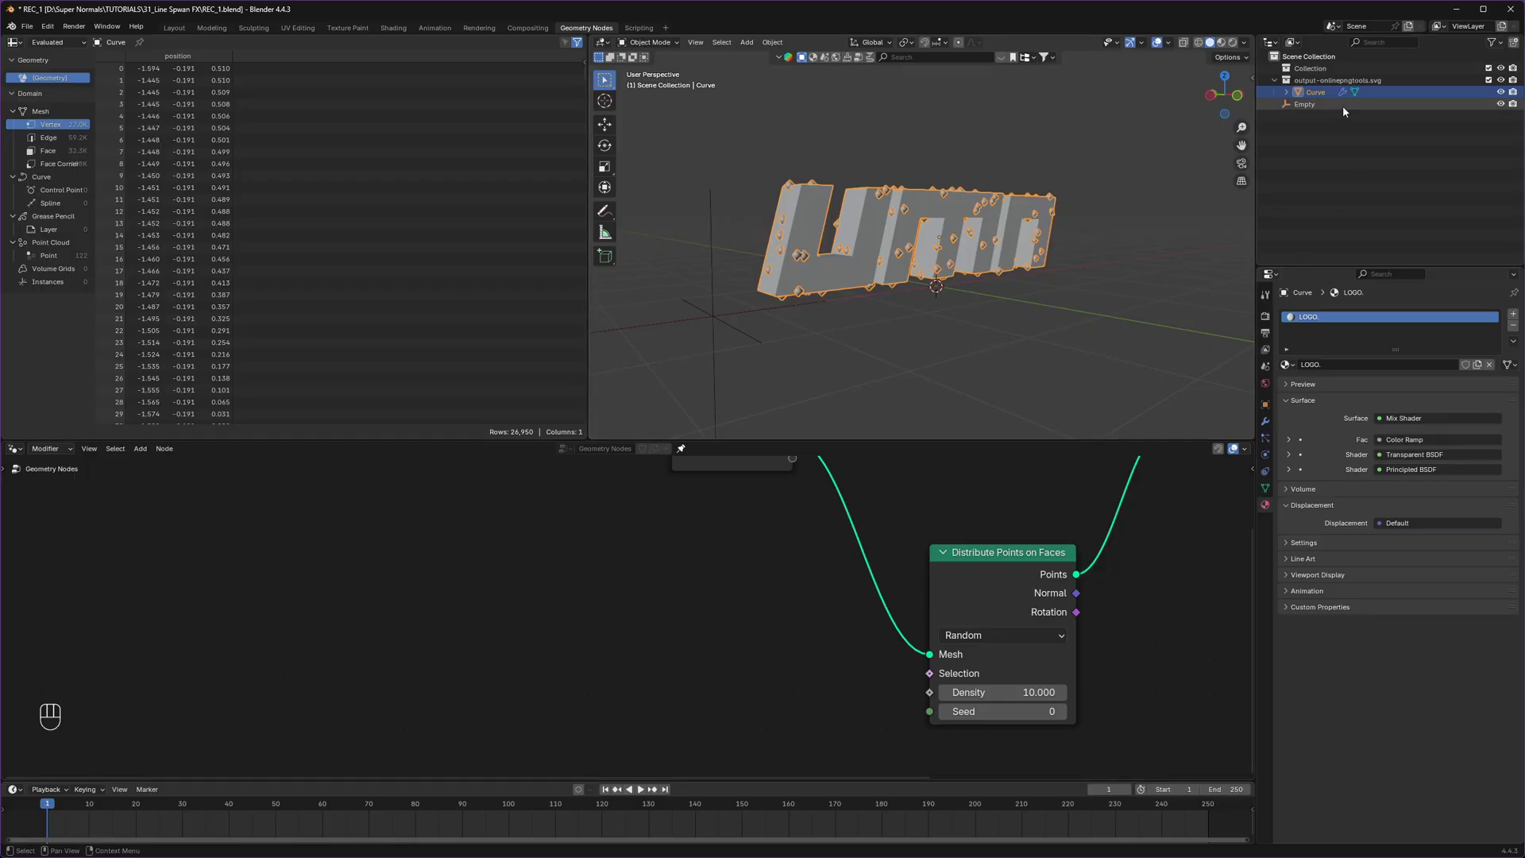
click(1296, 105)
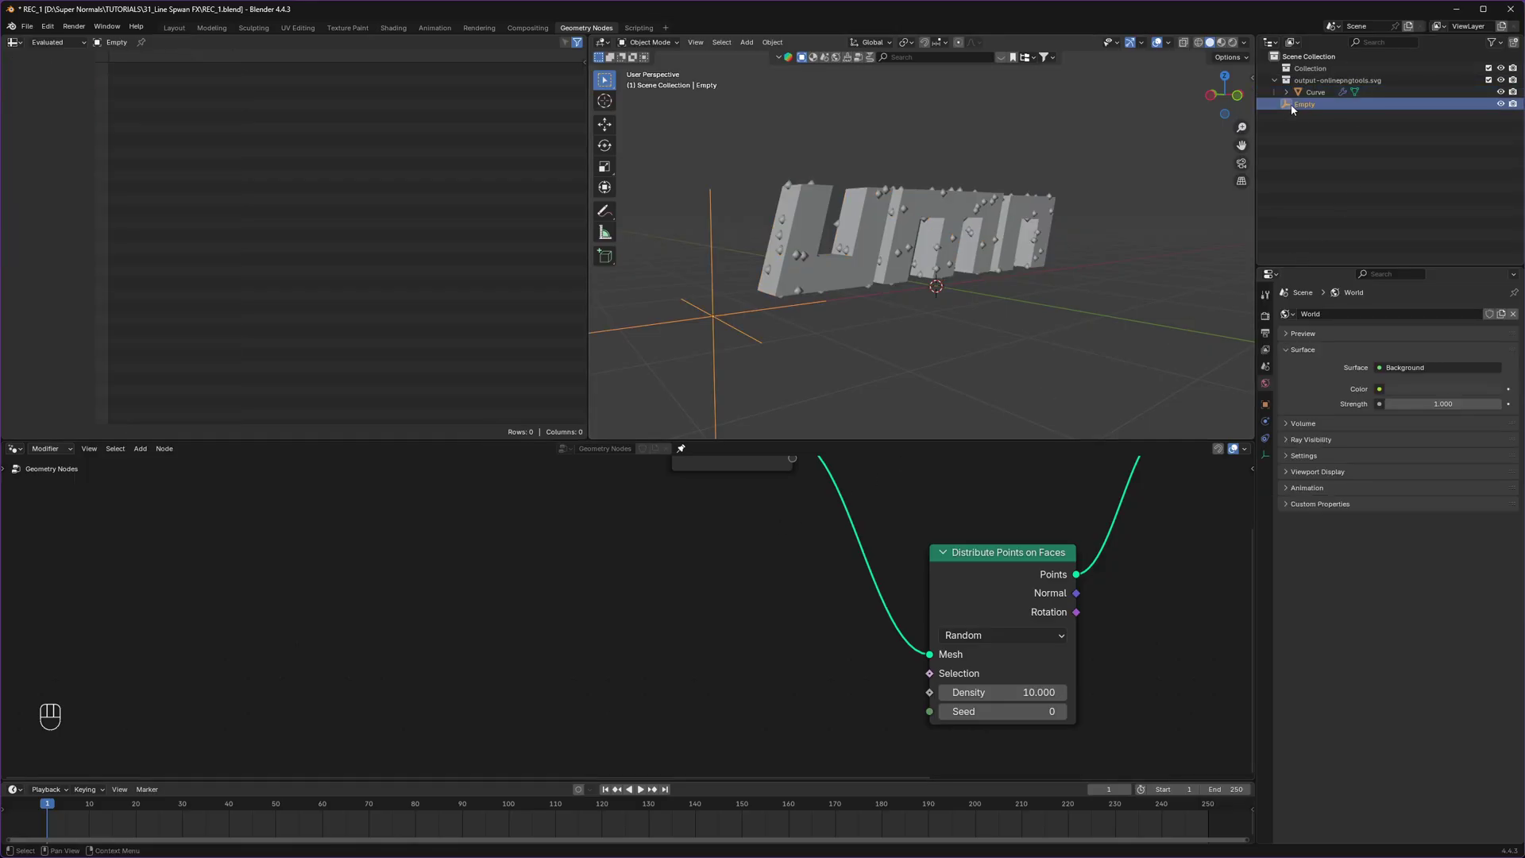
Step: Drag the Empty in as an Object Info node and add a Position node feeding the Distance node
drag(1294, 108, 604, 565)
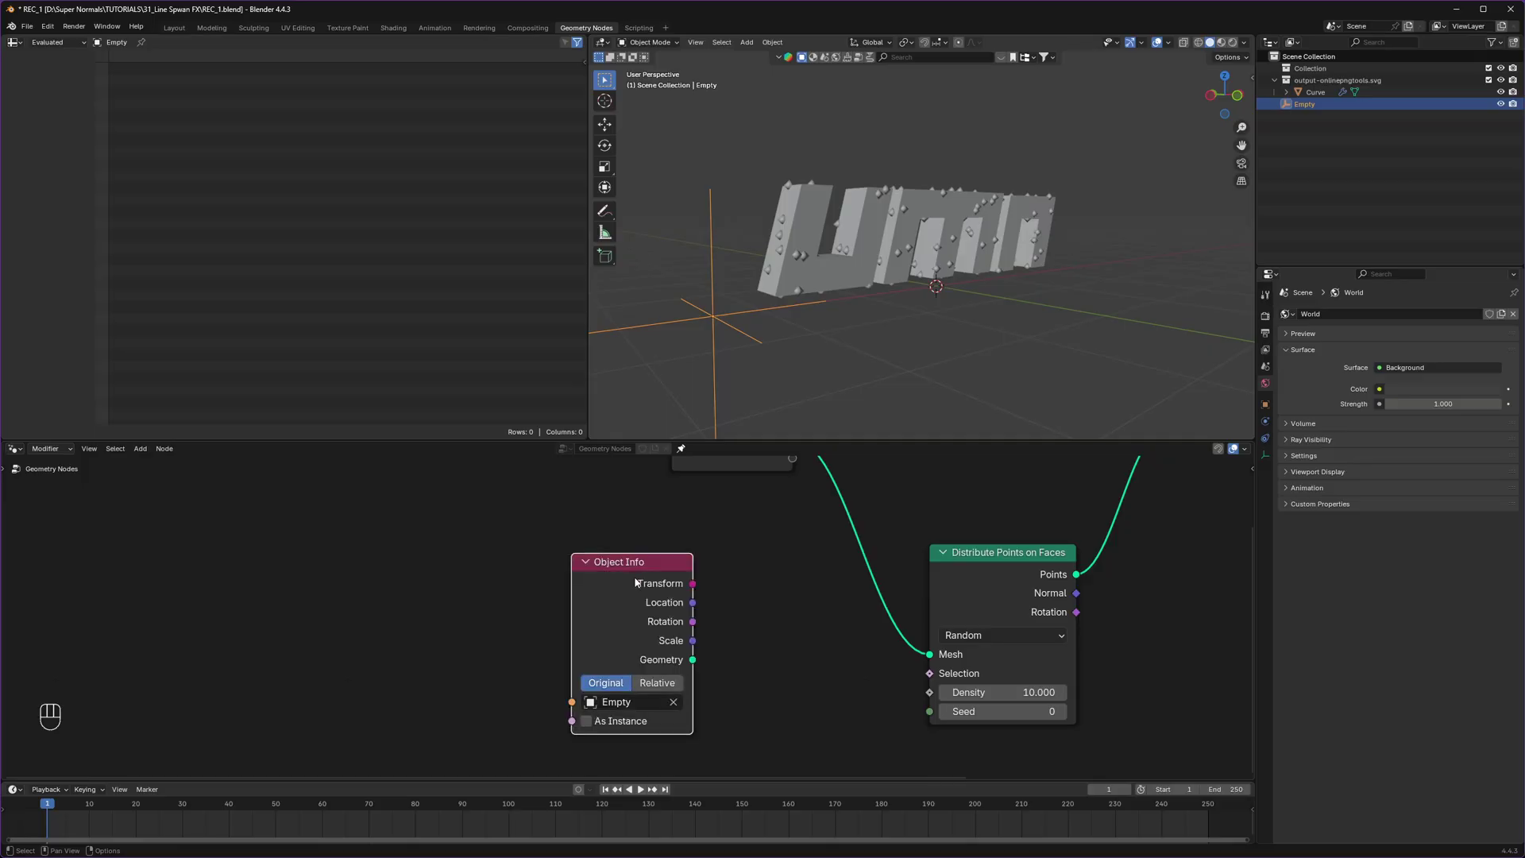
click(656, 604)
click(510, 574)
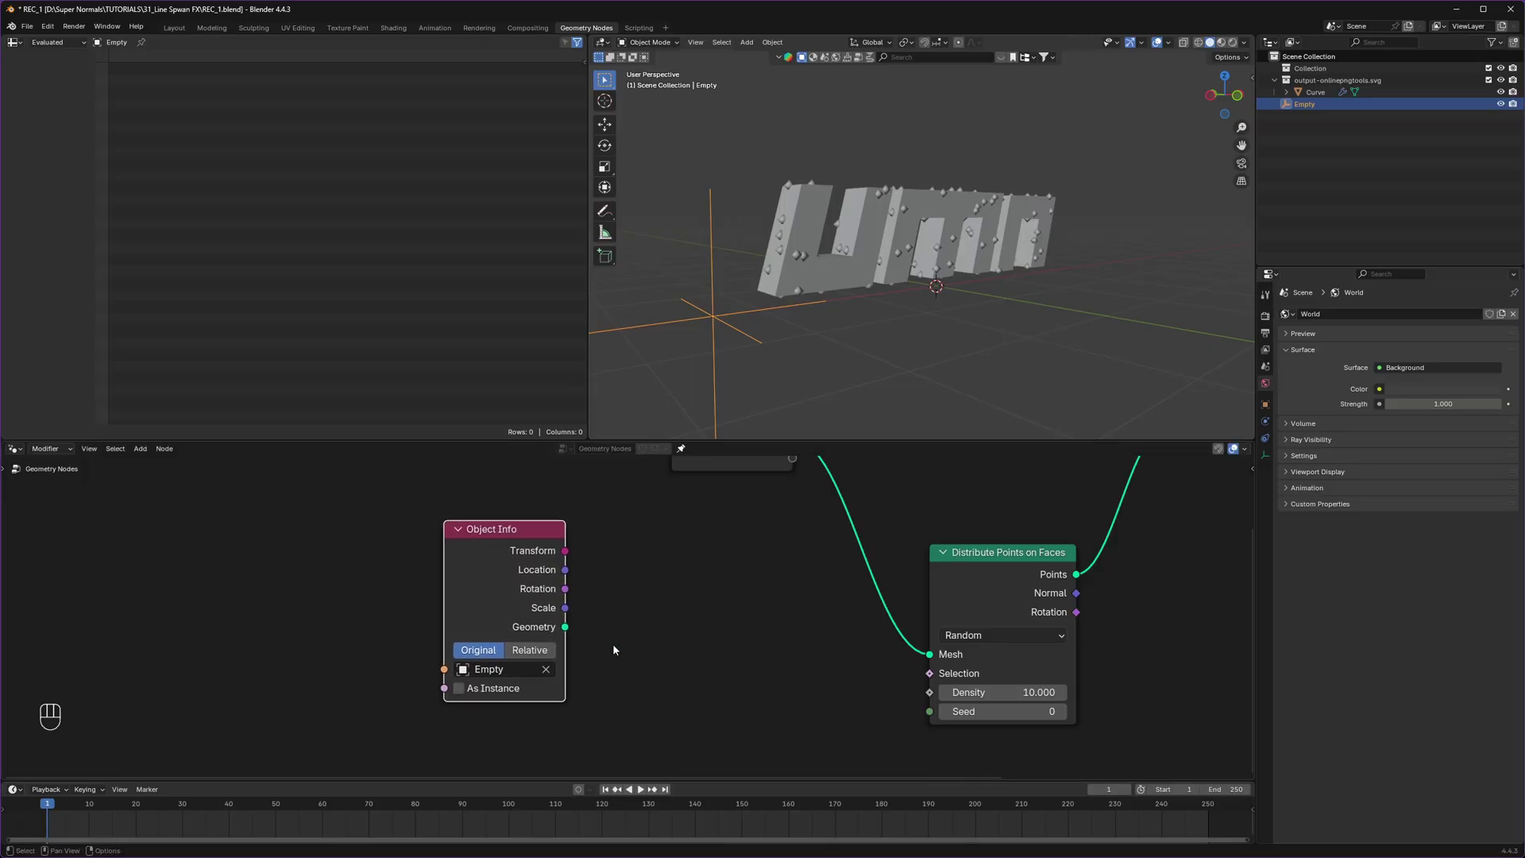
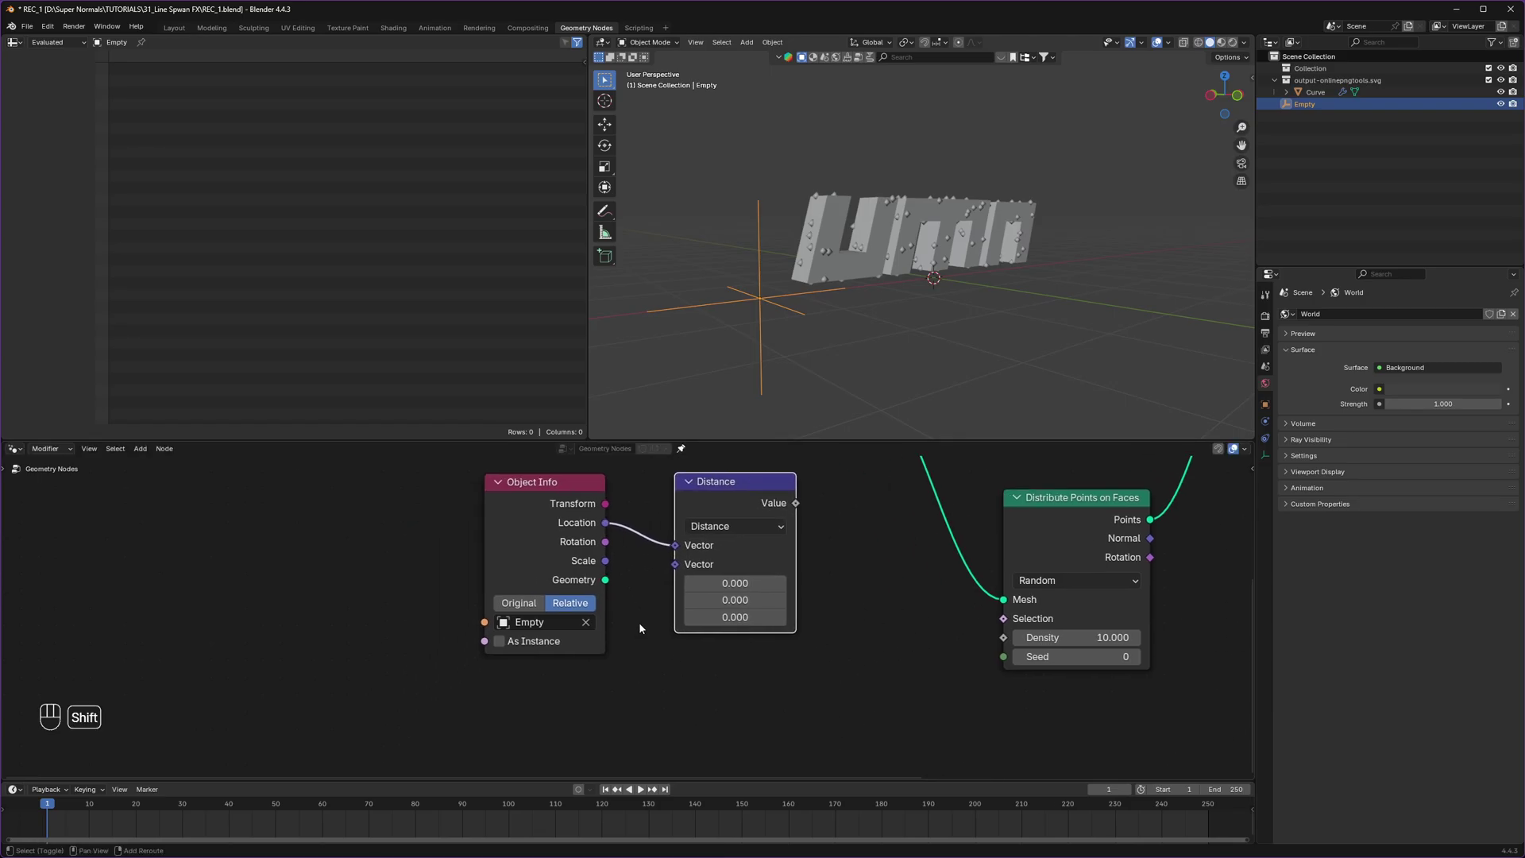
key(shift+a)
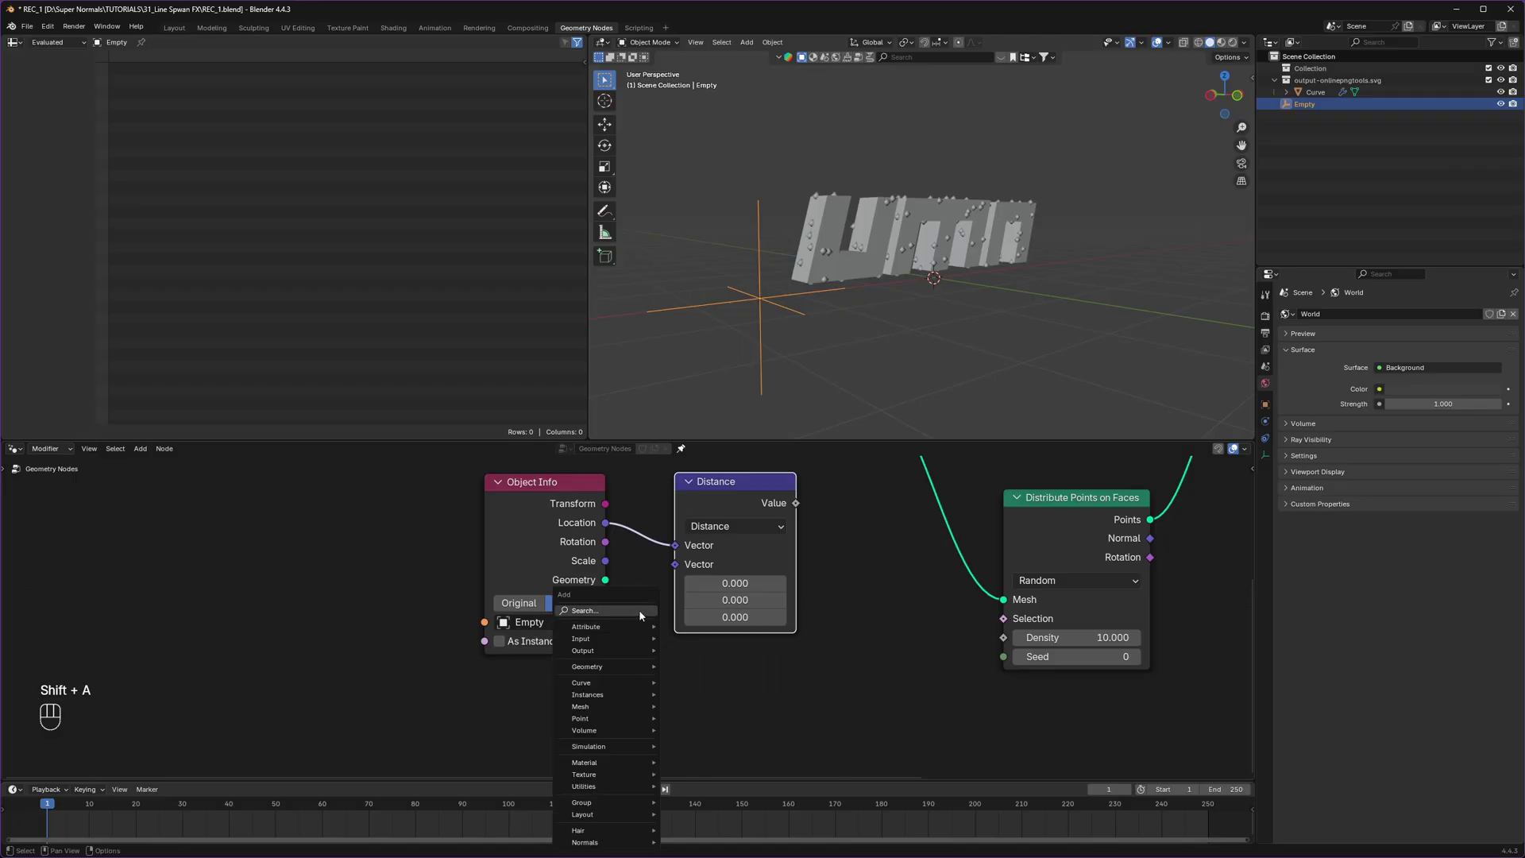
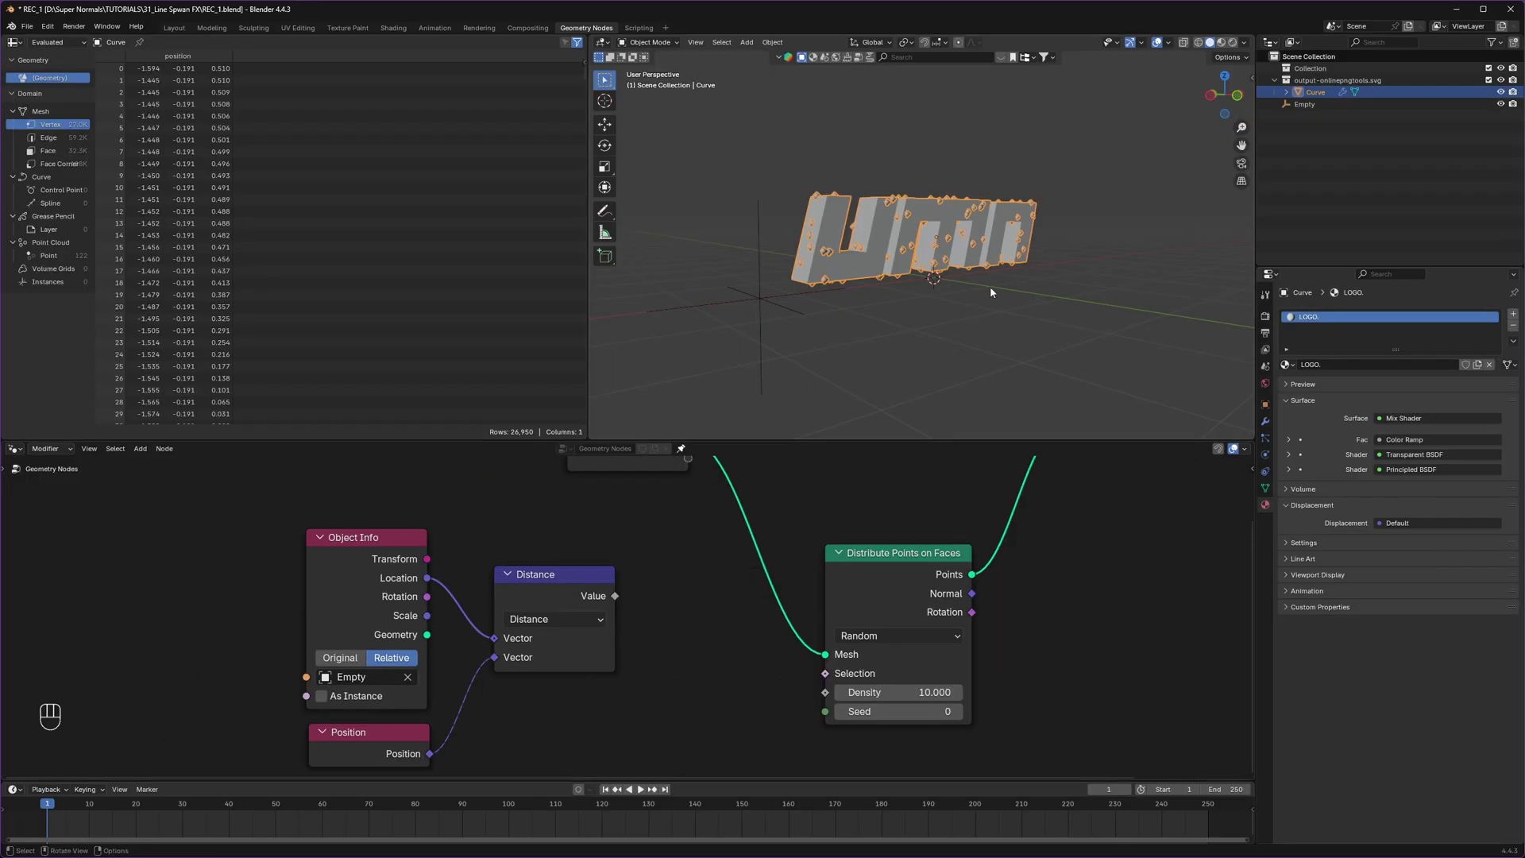
click(714, 637)
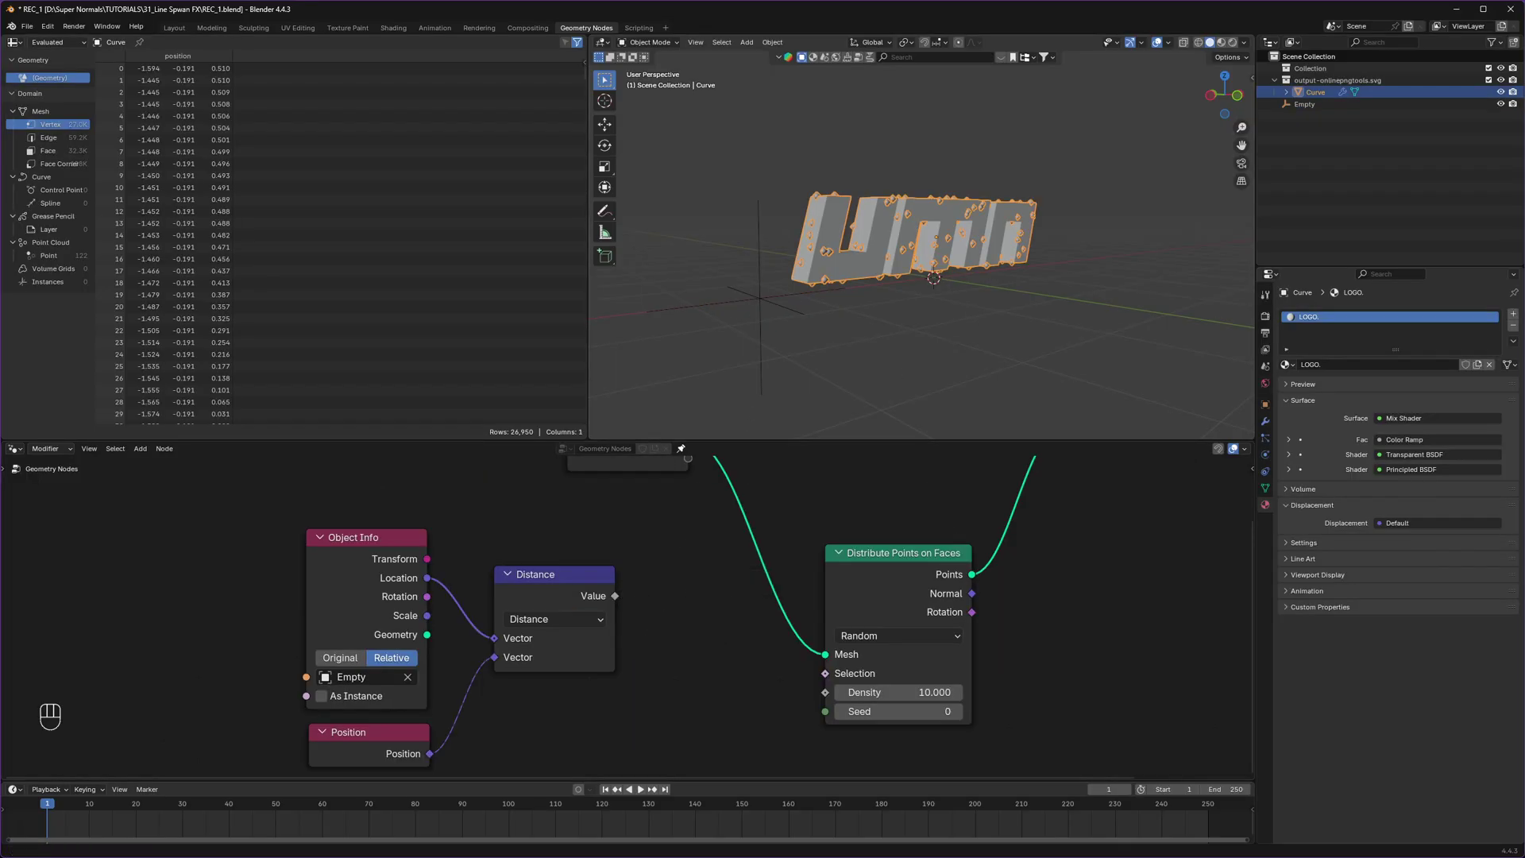
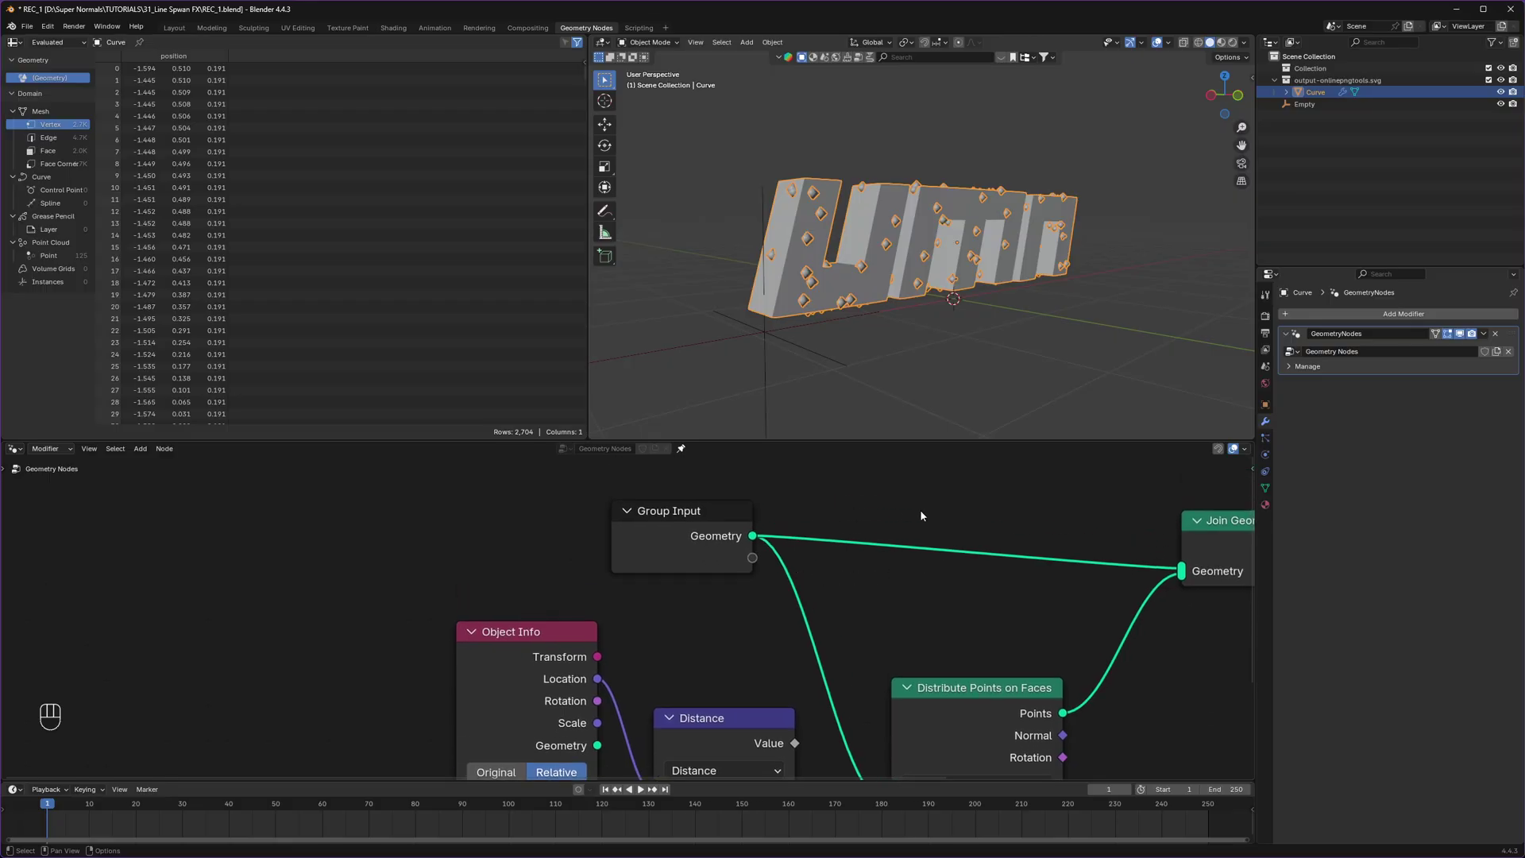
Step: Preview the Distance value through a Viewer node and set distribution to Poisson Disk
click(692, 529)
click(694, 534)
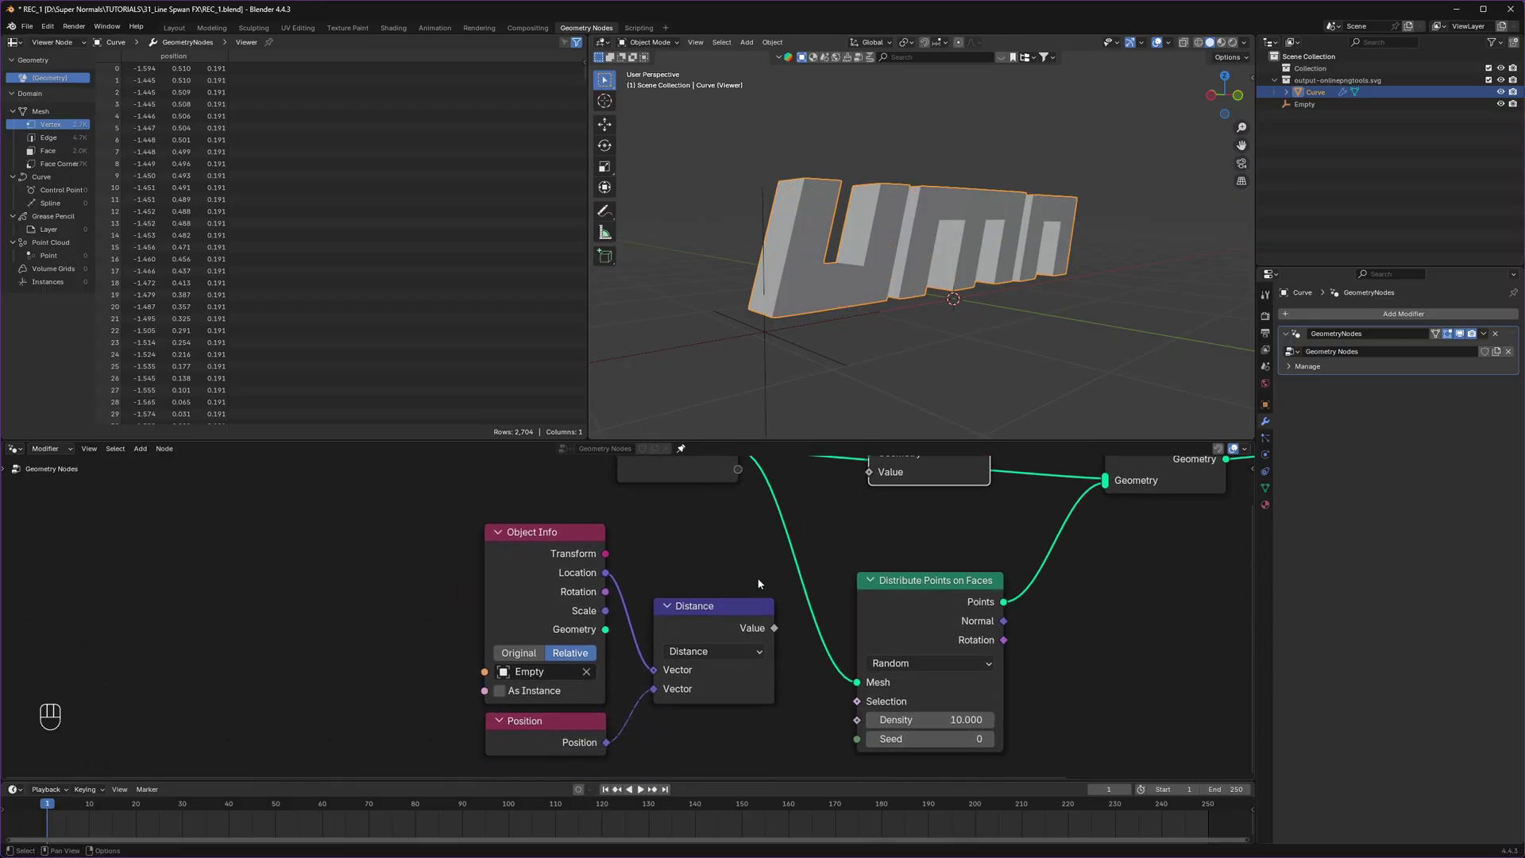
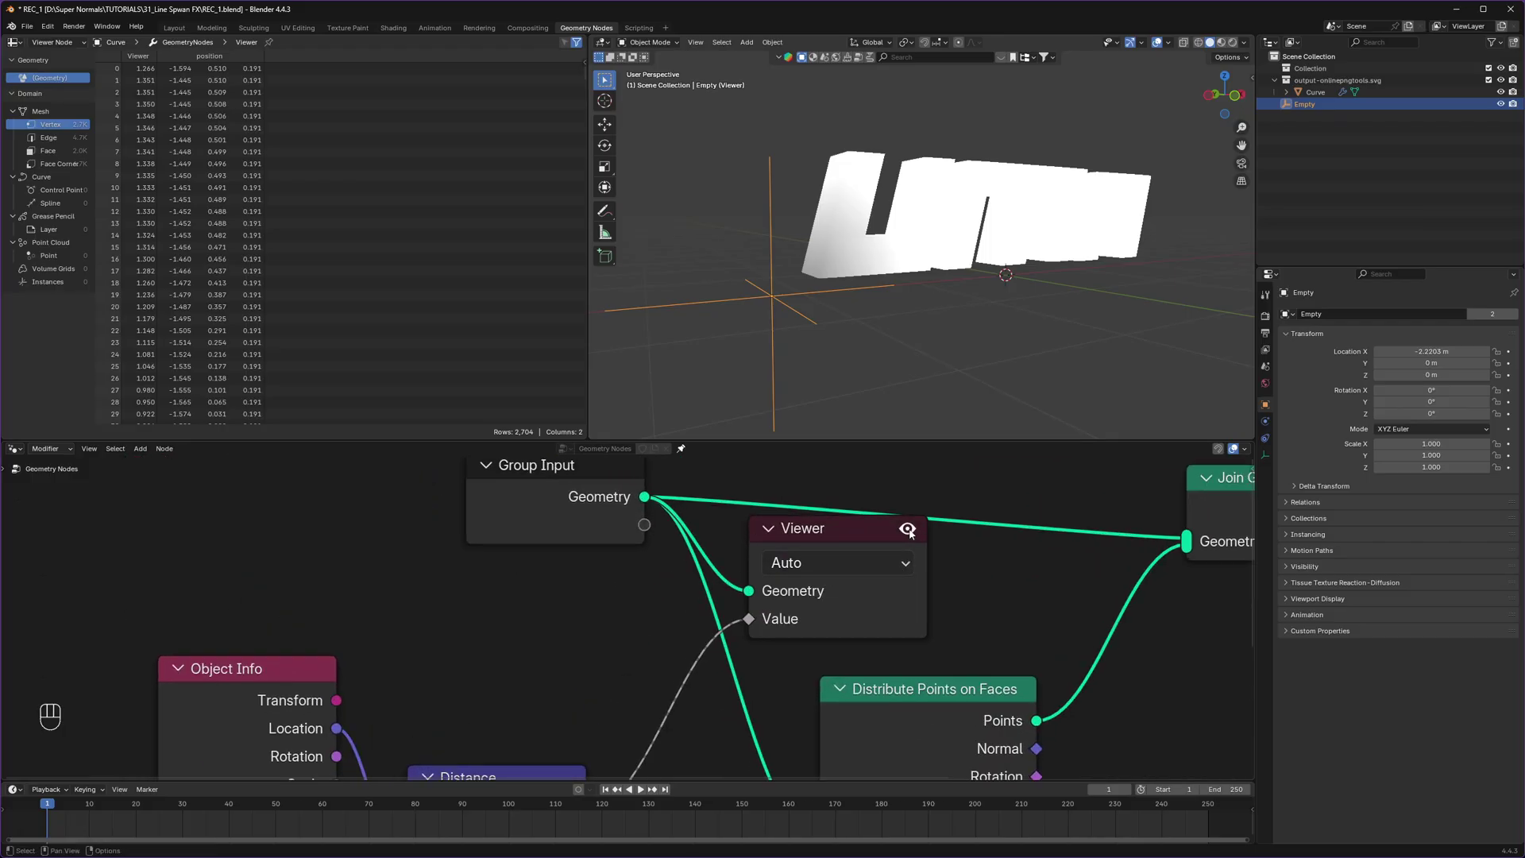
click(914, 531)
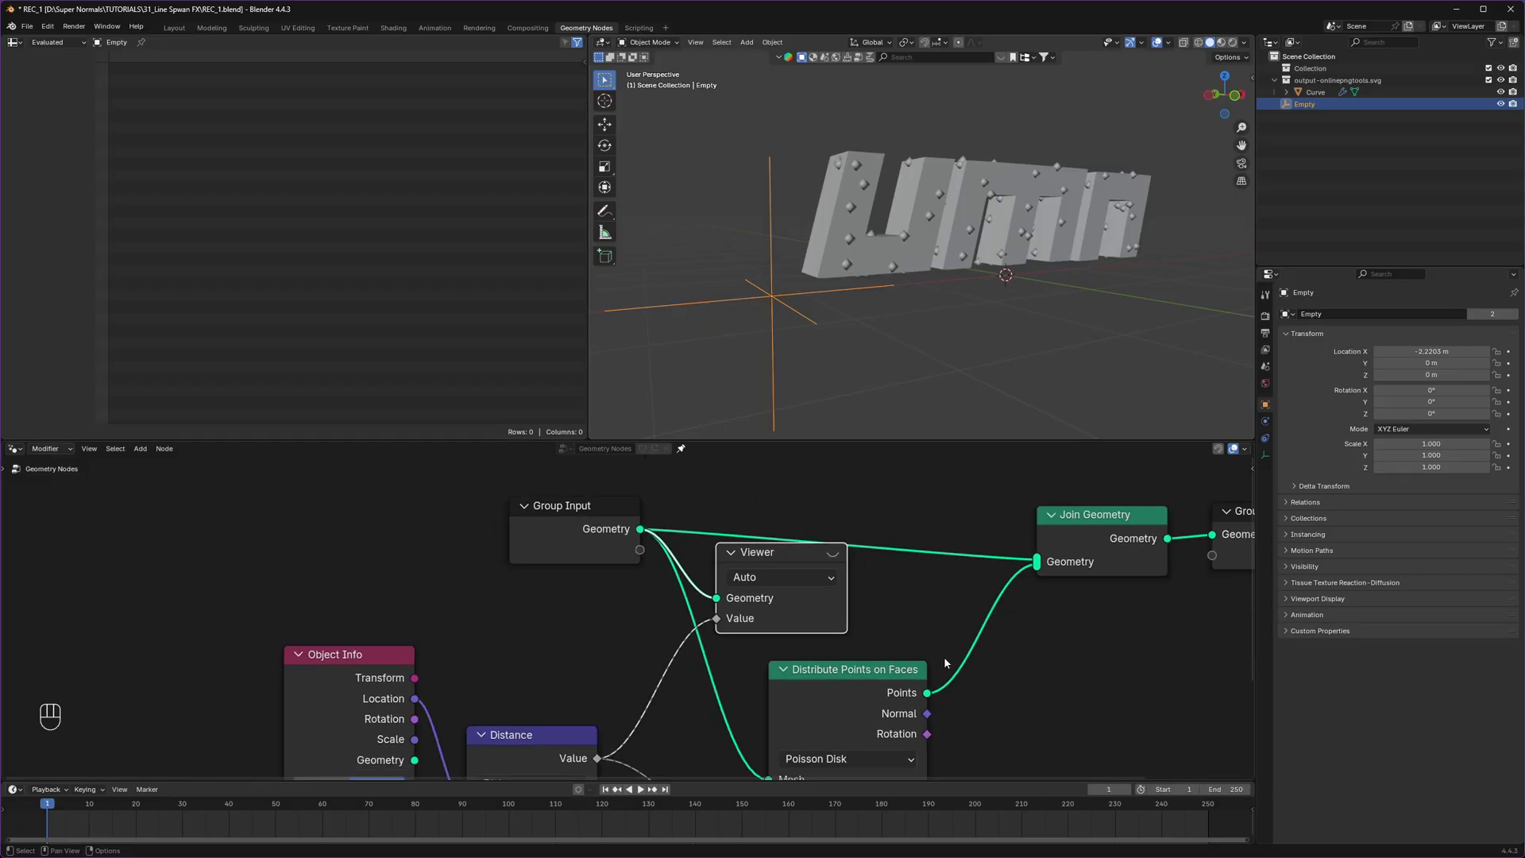
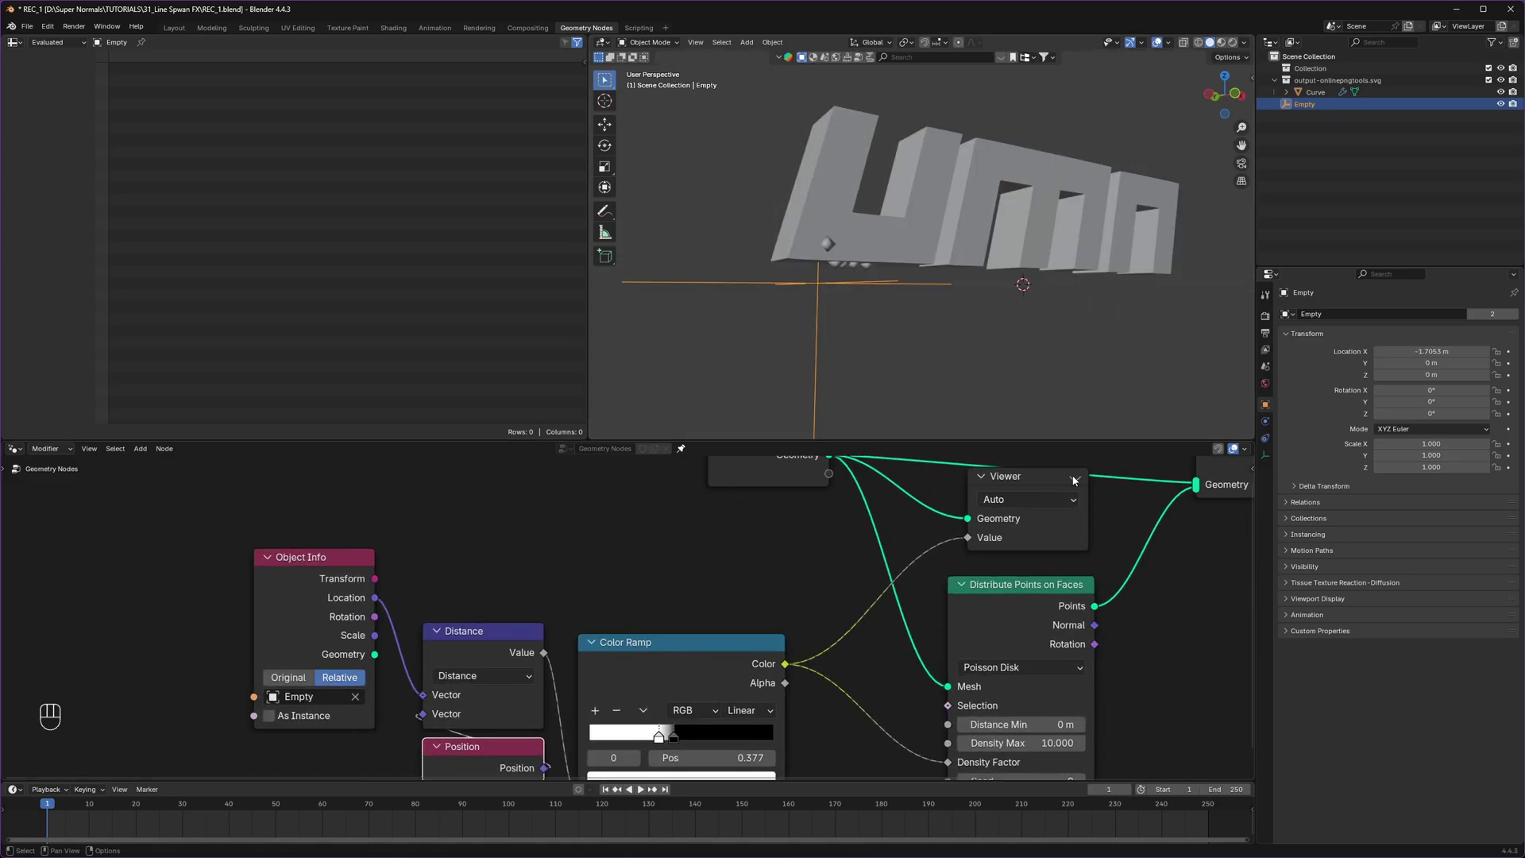
Step: Insert a Color Ramp before Density Factor with its white stop near 0.377 and preview it
click(1080, 478)
drag(963, 287, 916, 291)
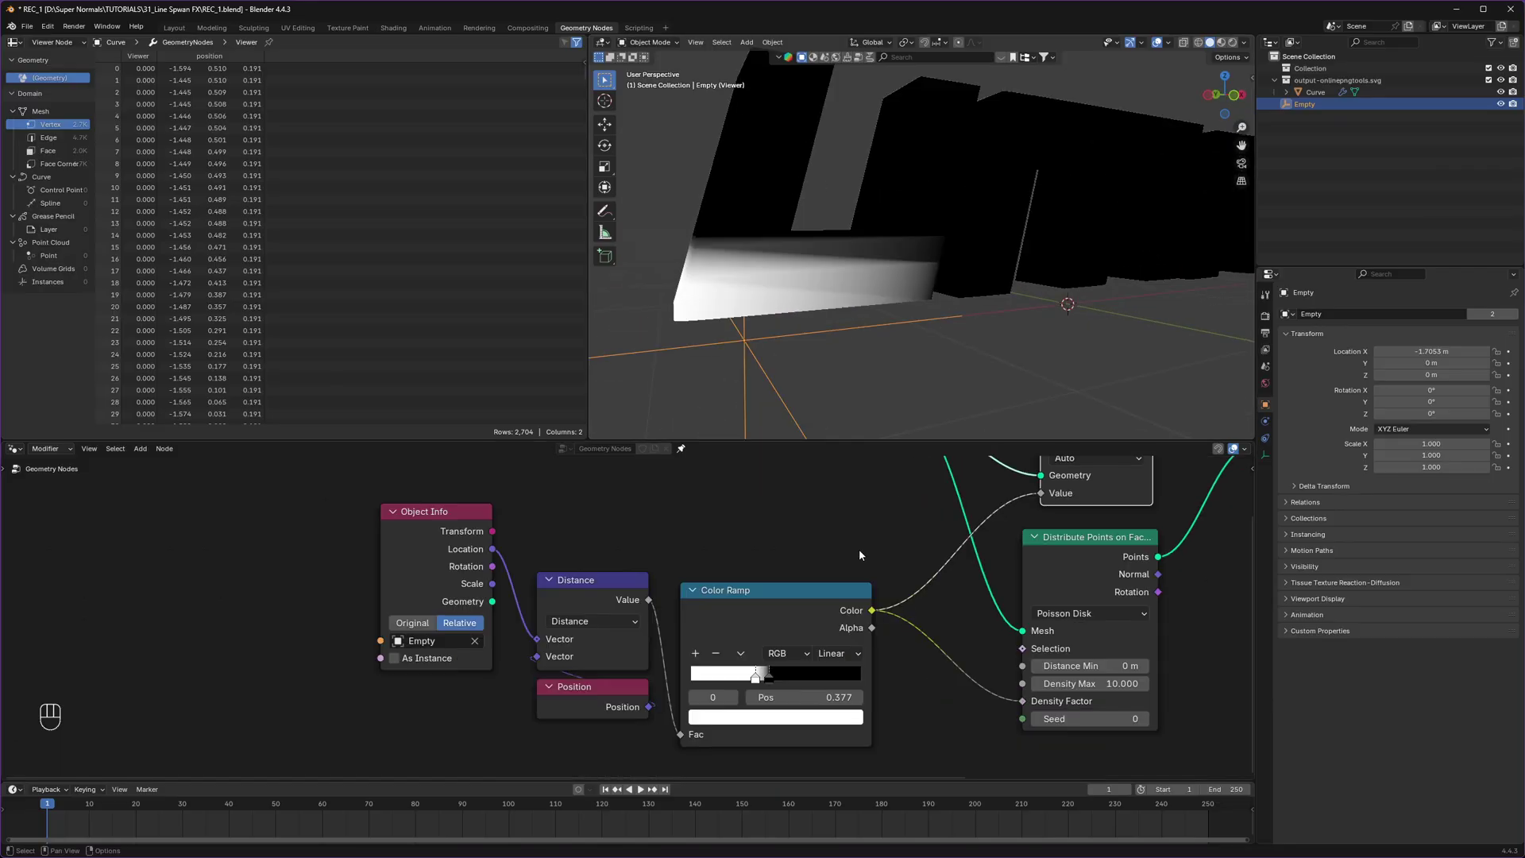
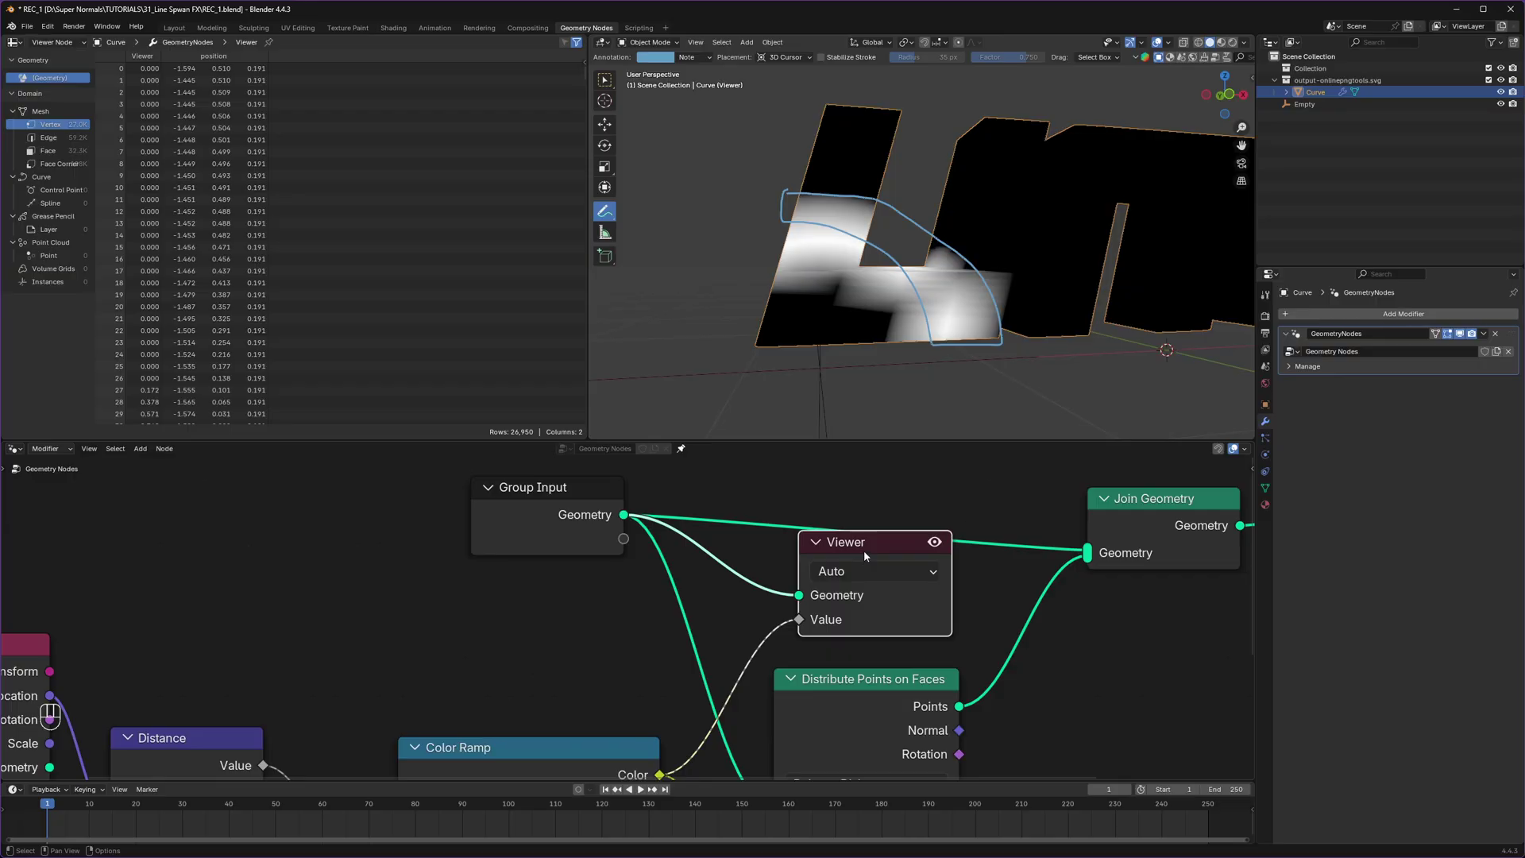
Step: Delete the Viewer node and save the project with Ctrl+S
key(x)
key(ctrl+s)
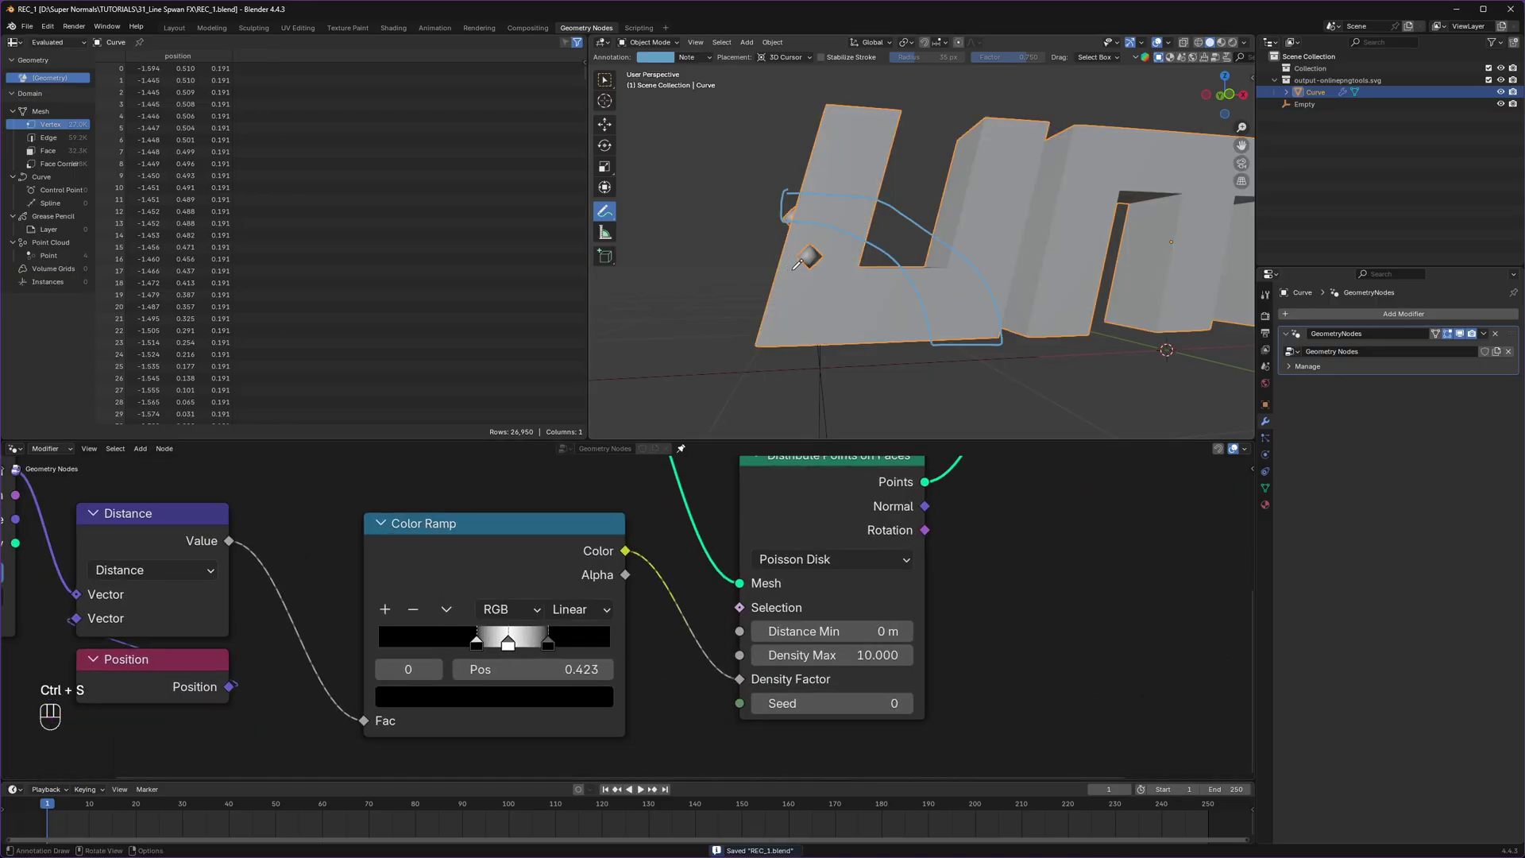
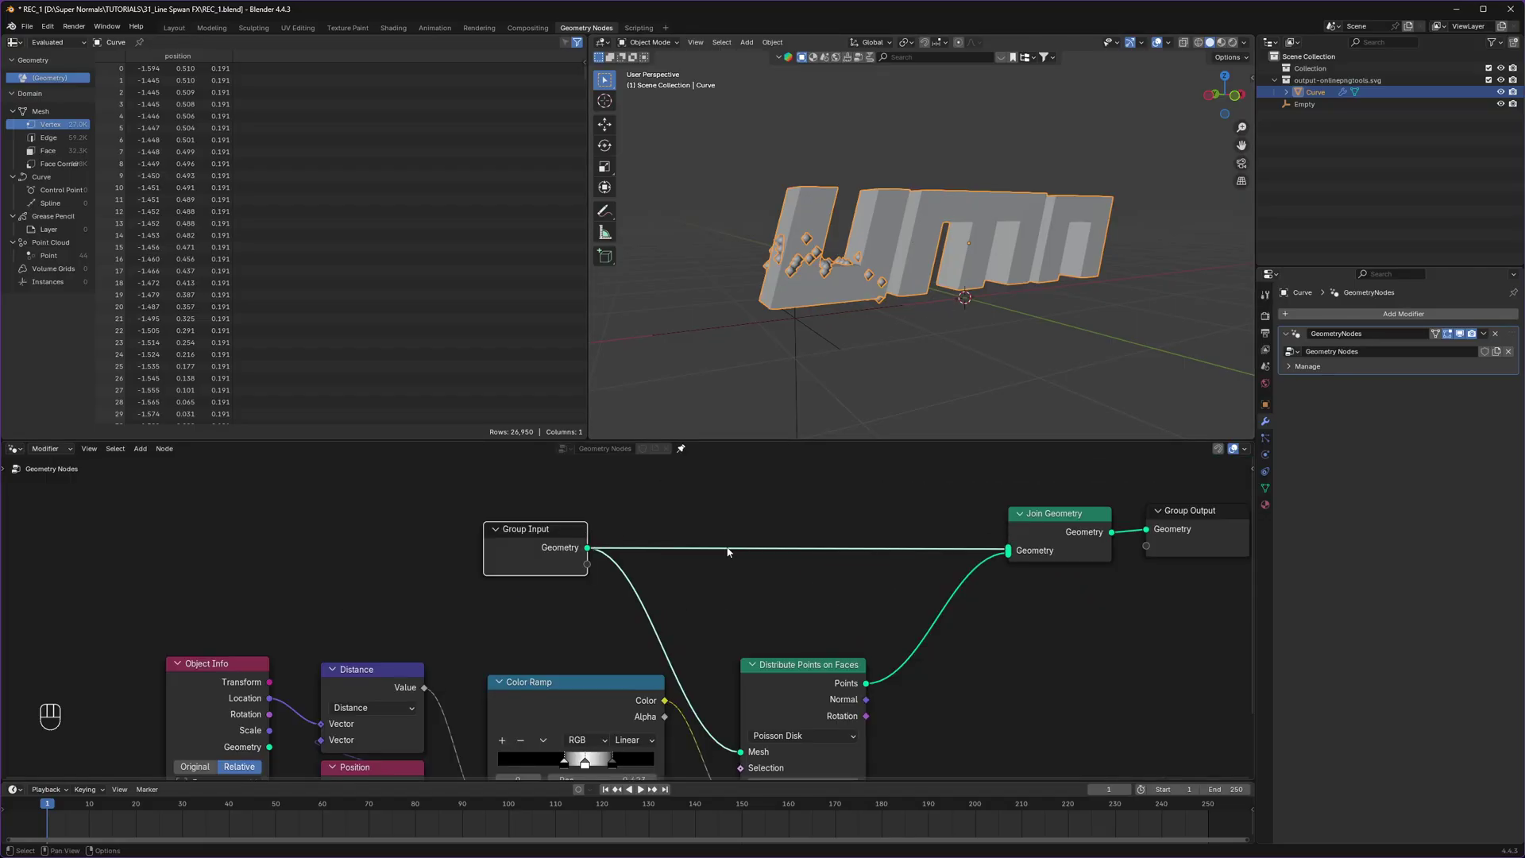
Step: Store the ramp value as a GRADIENT named attribute and add a Set Material node after it
click(786, 531)
key(shift+a)
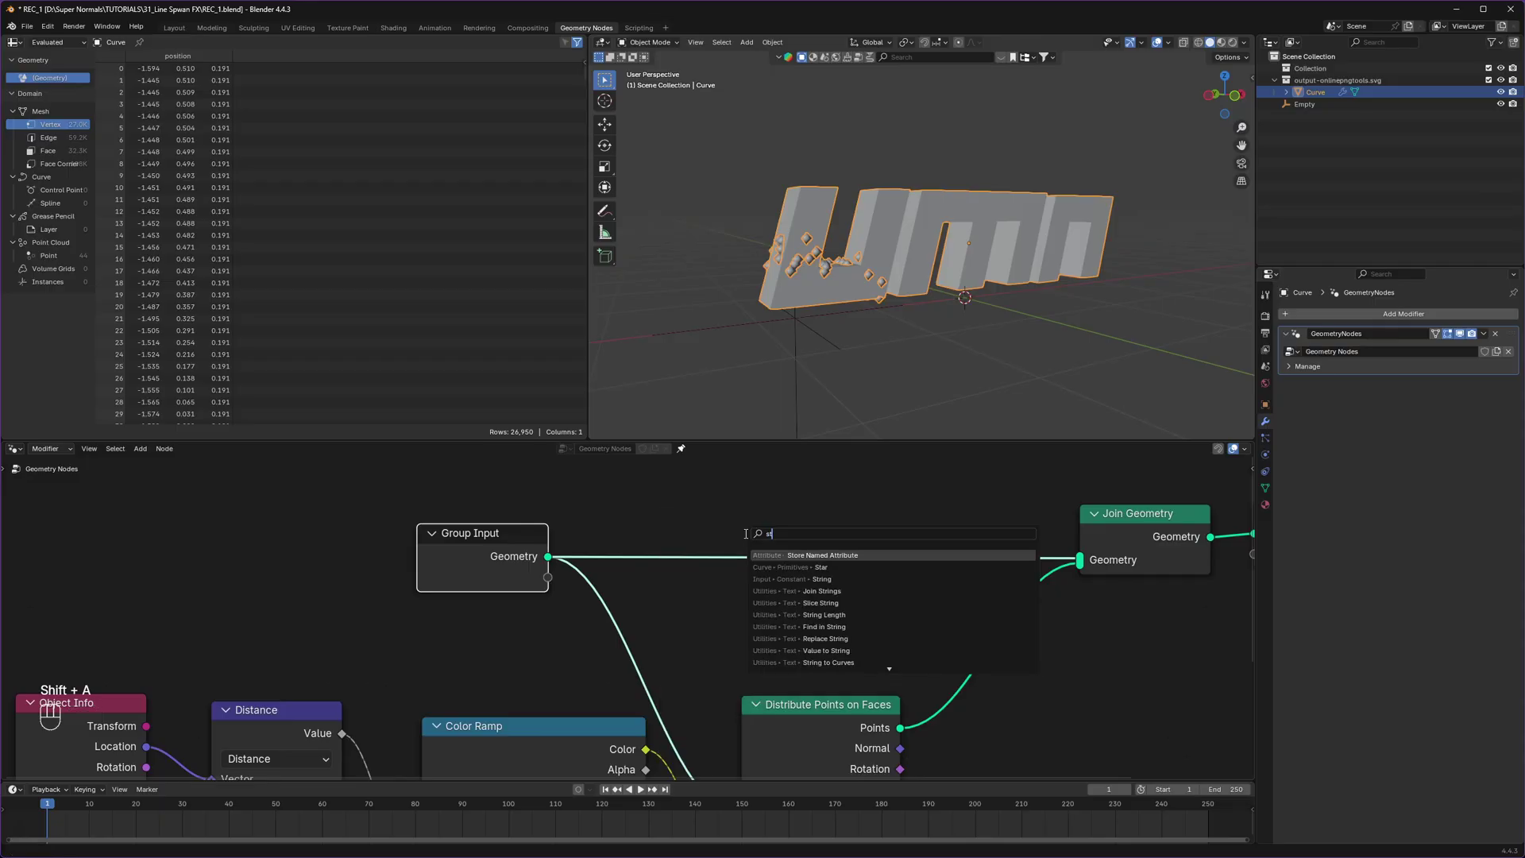
double_click(718, 504)
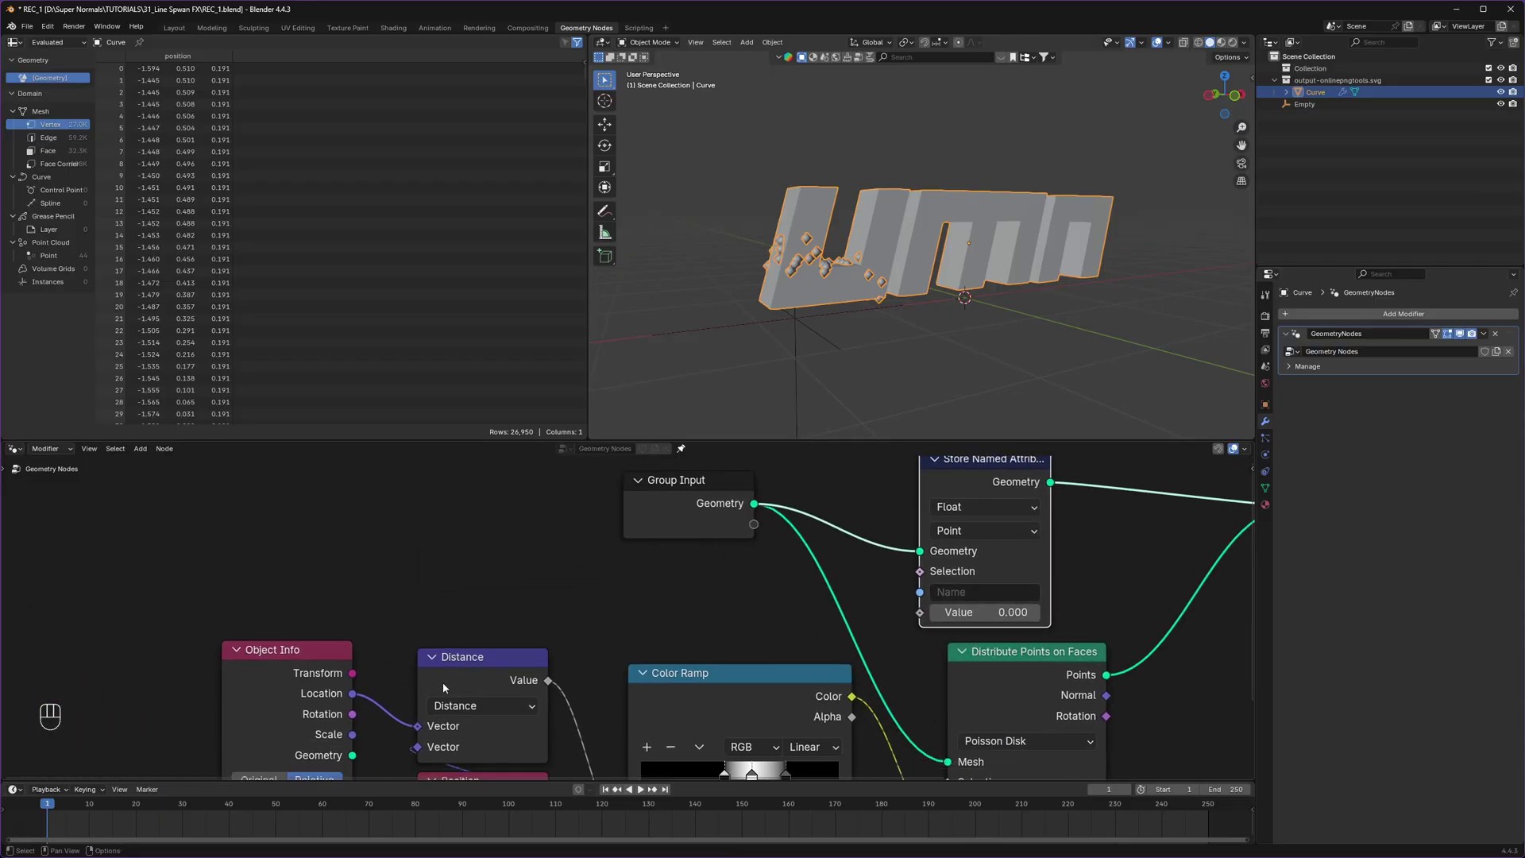
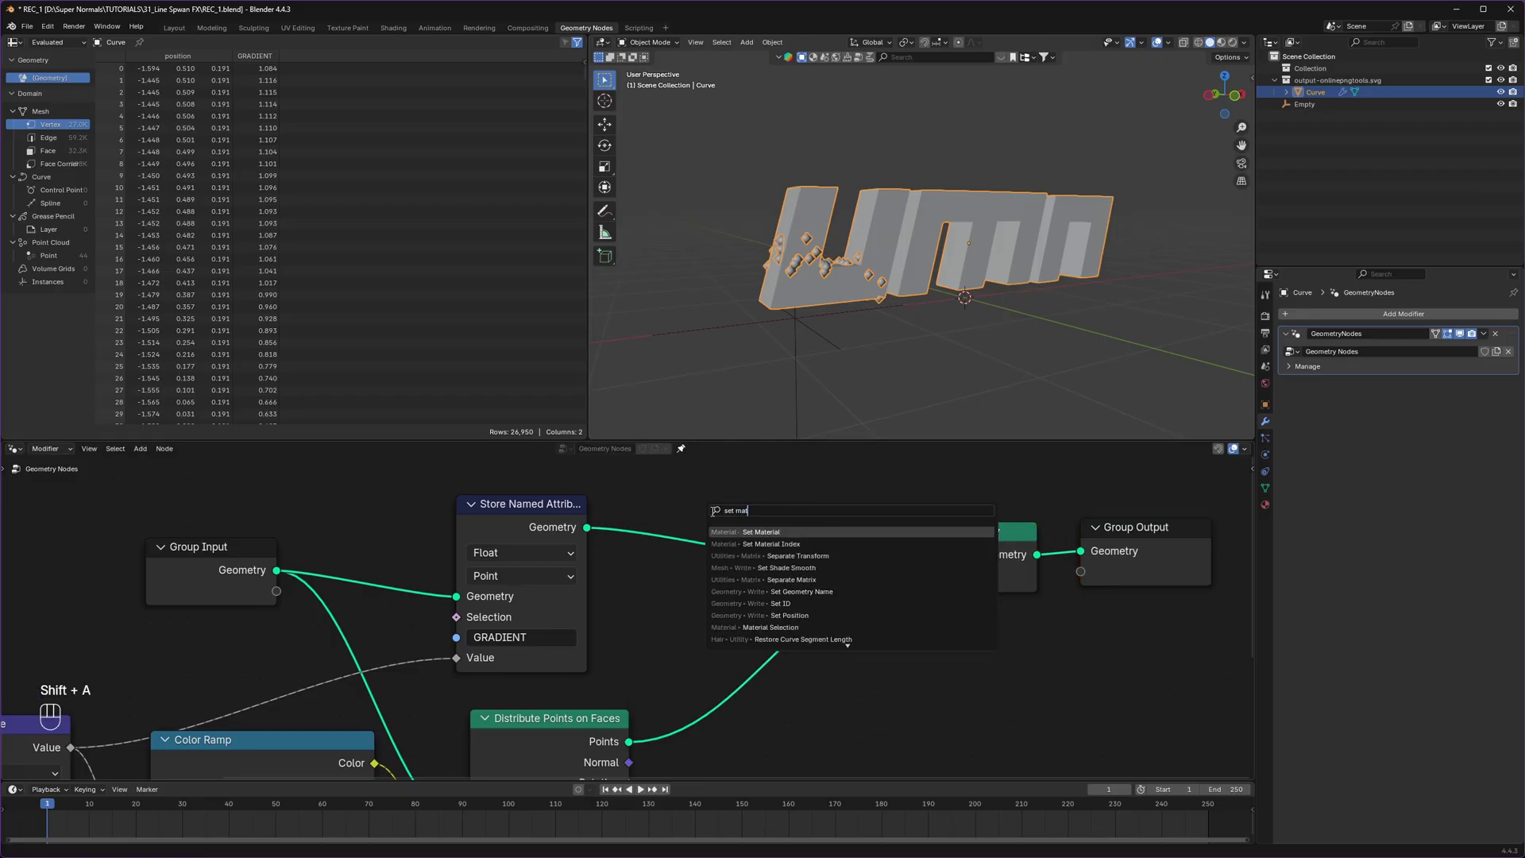
click(643, 500)
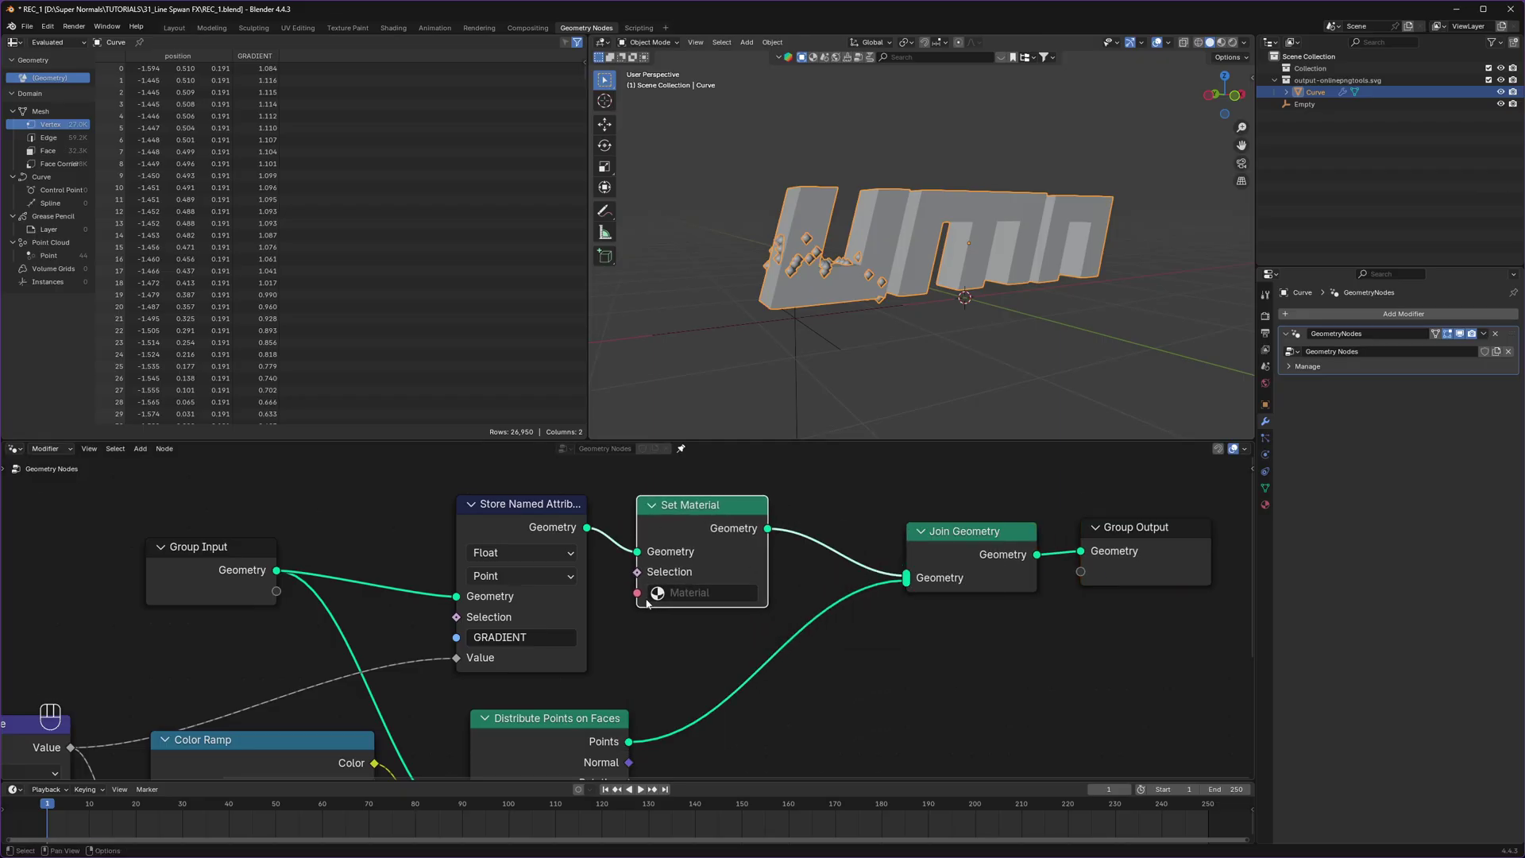
click(993, 211)
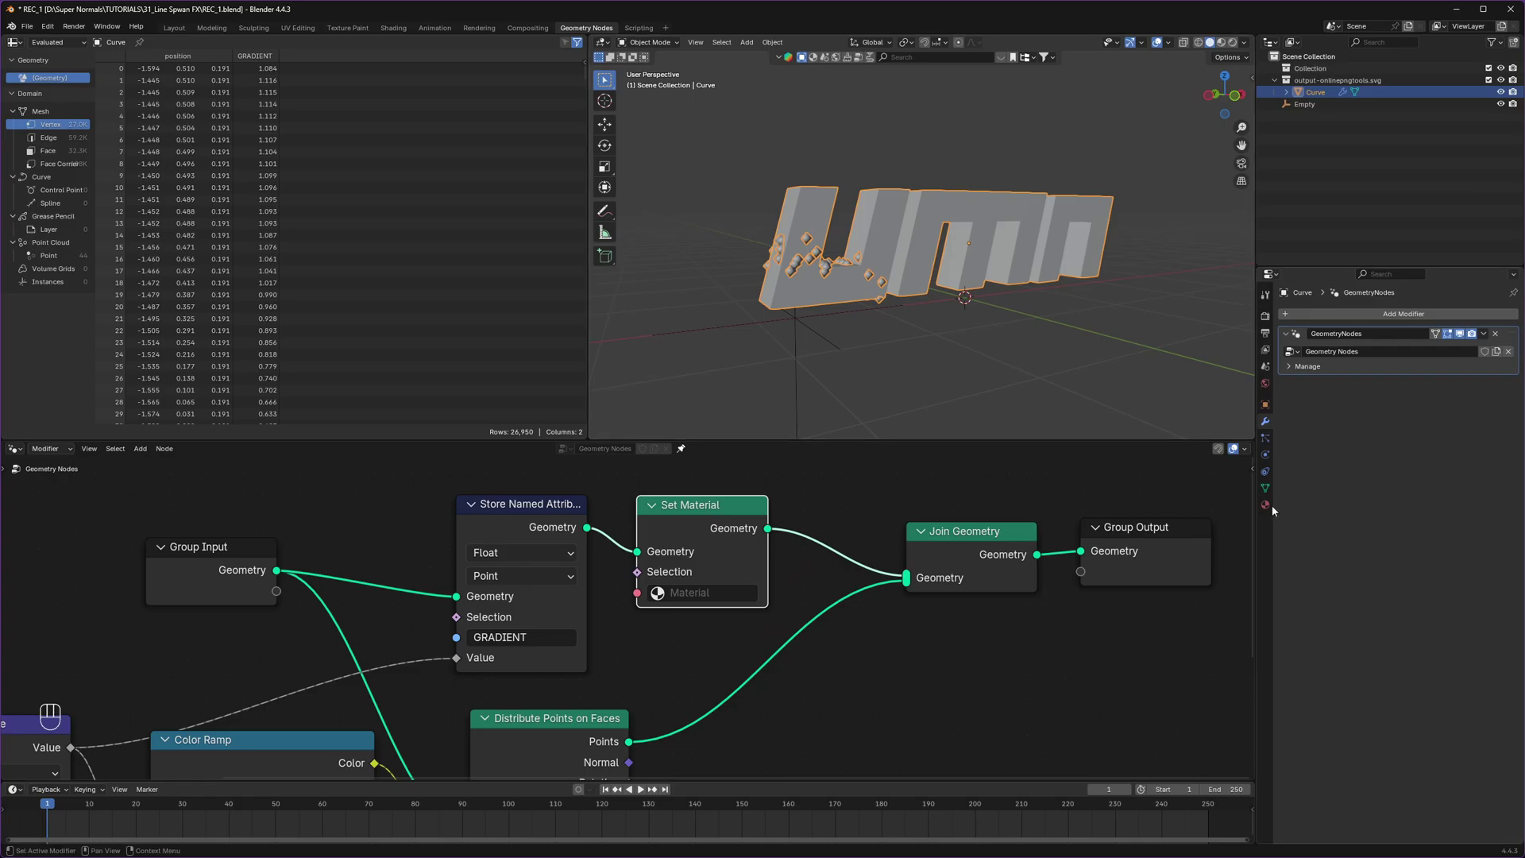
Step: Show the logo curve's Material Properties panel, ready for the new LOGO. material
click(1271, 508)
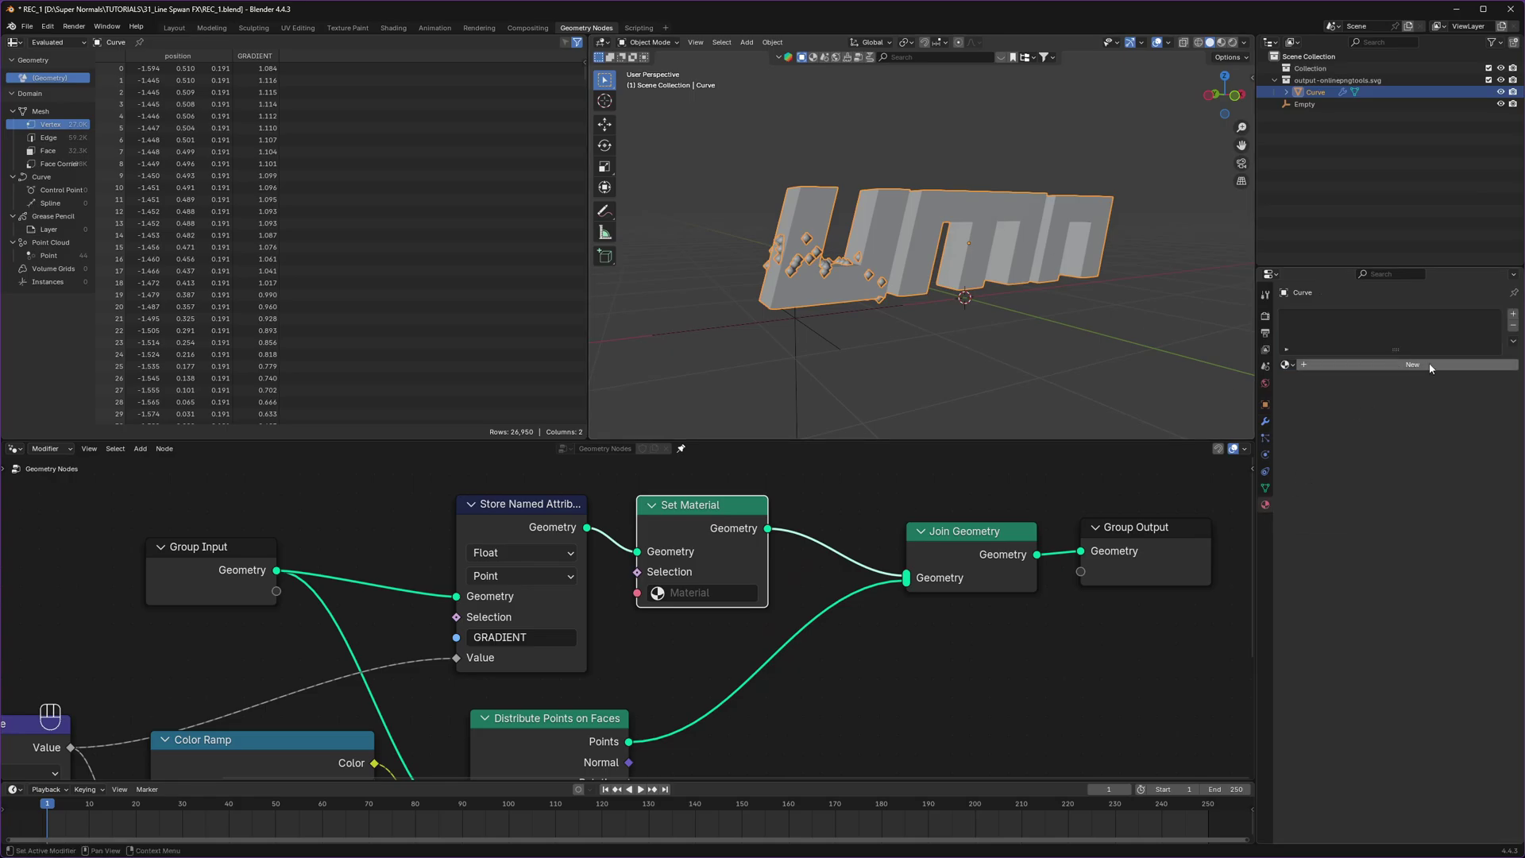
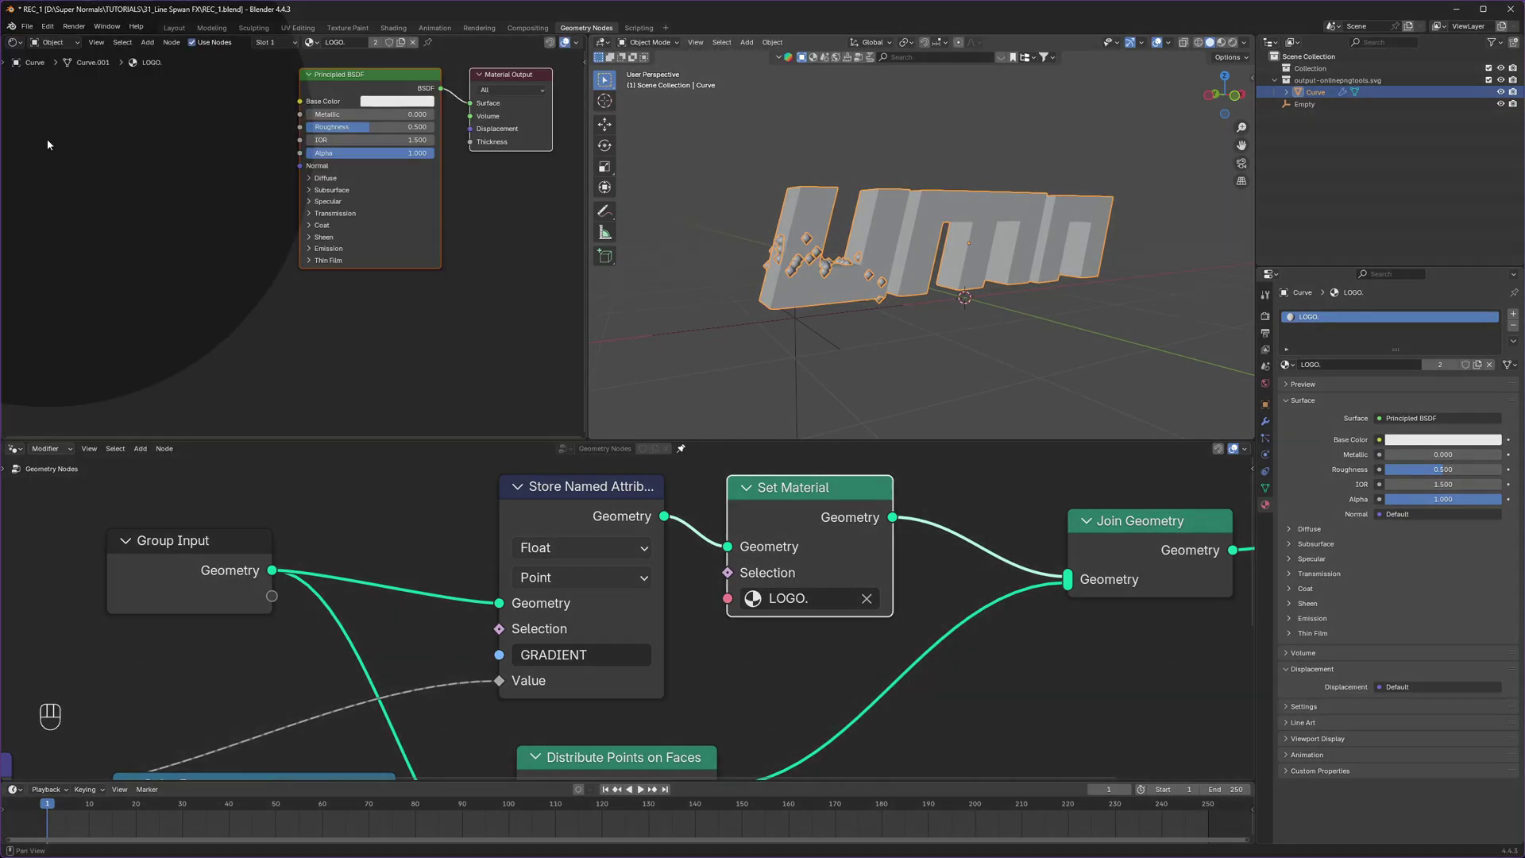
Step: Add an Attribute node reading GRADIENT into the LOGO. material
key(ctrl+shift+a)
key(shift+a)
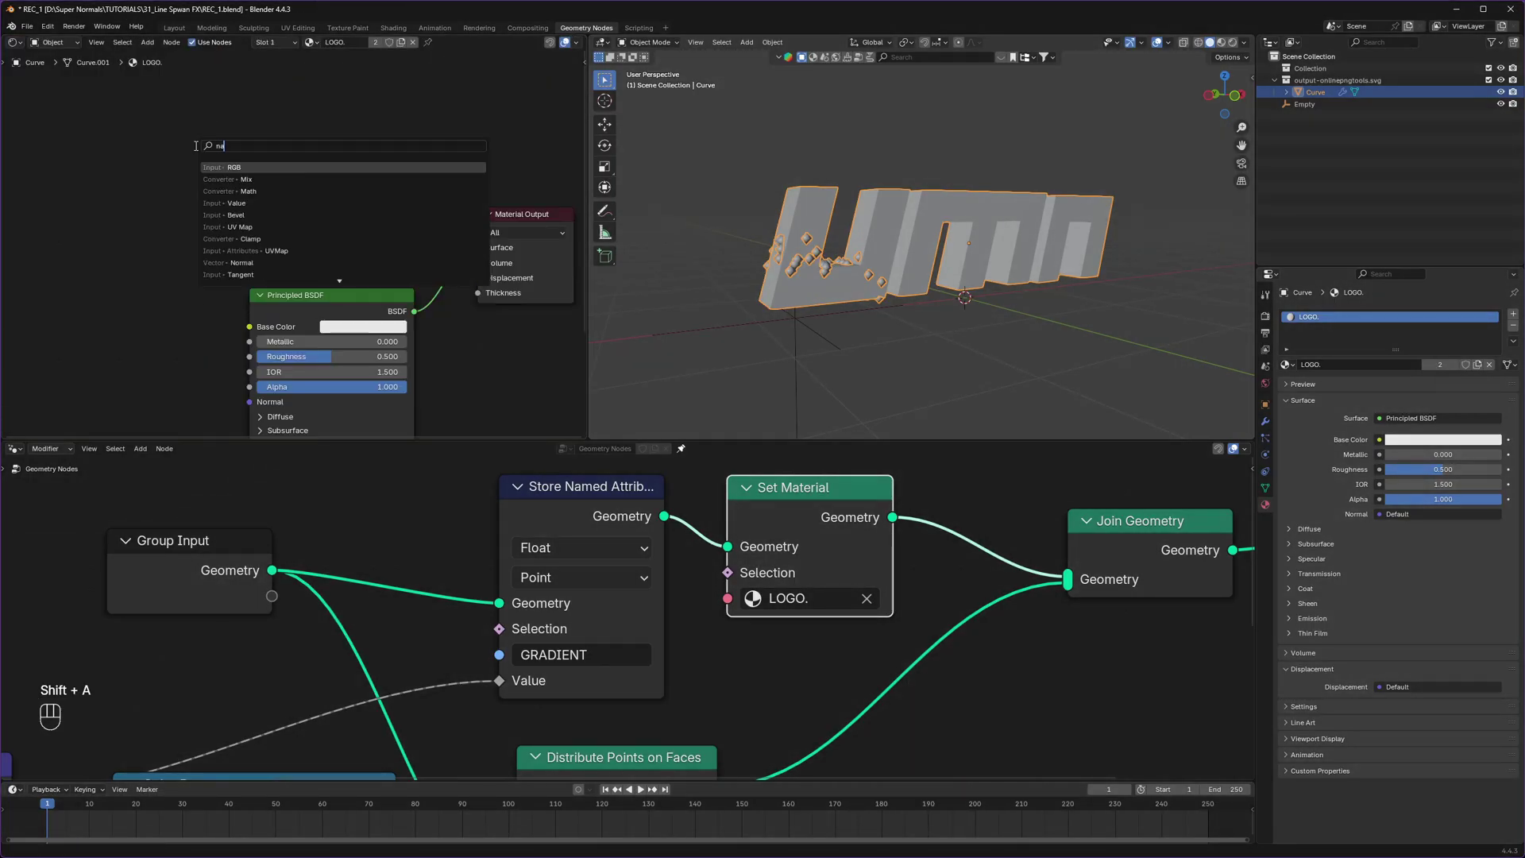
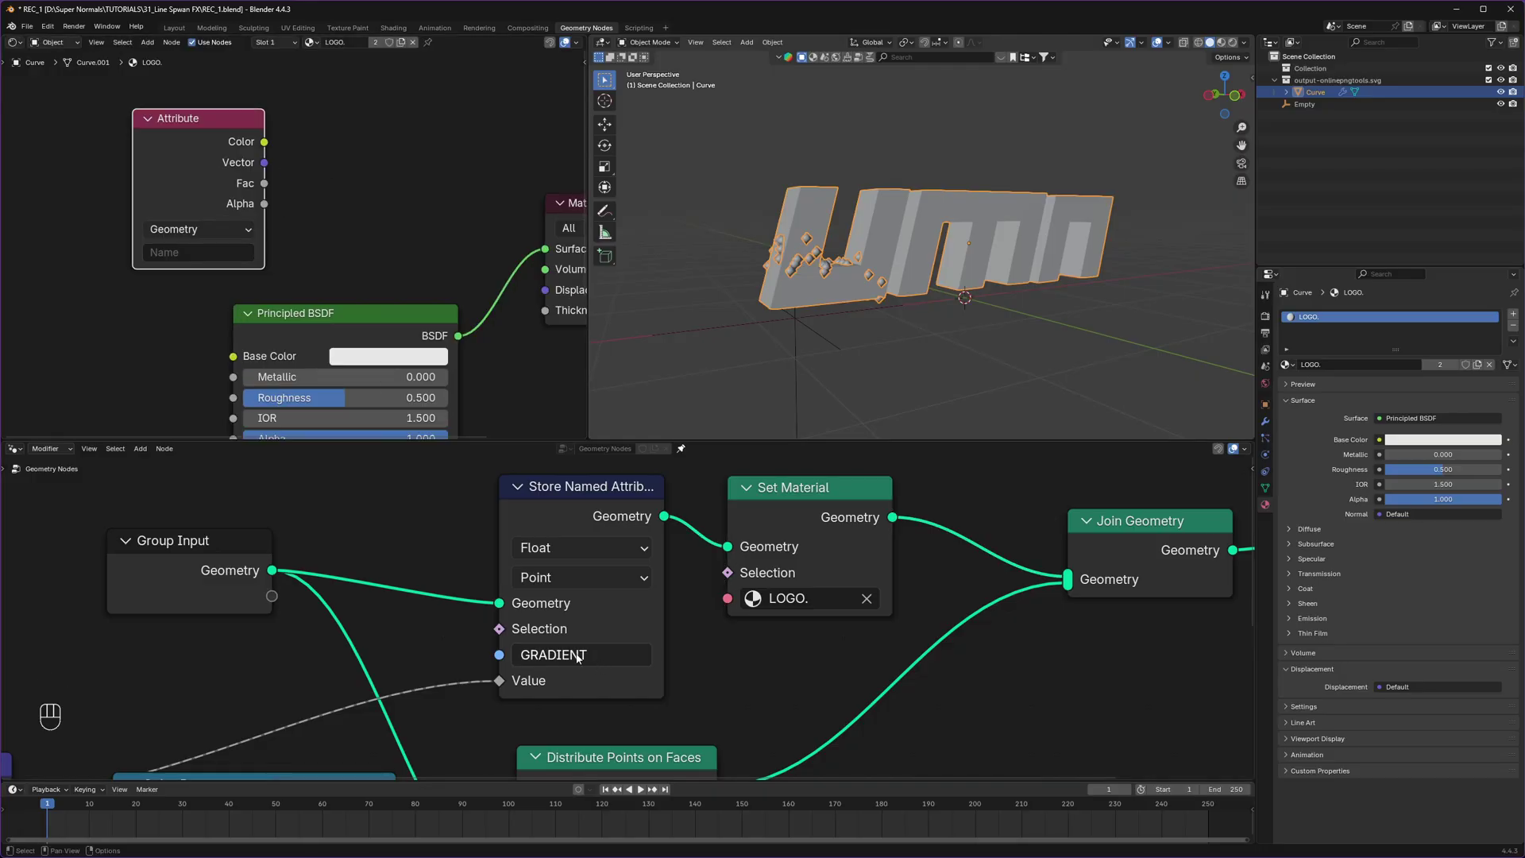
key(ctrl+c)
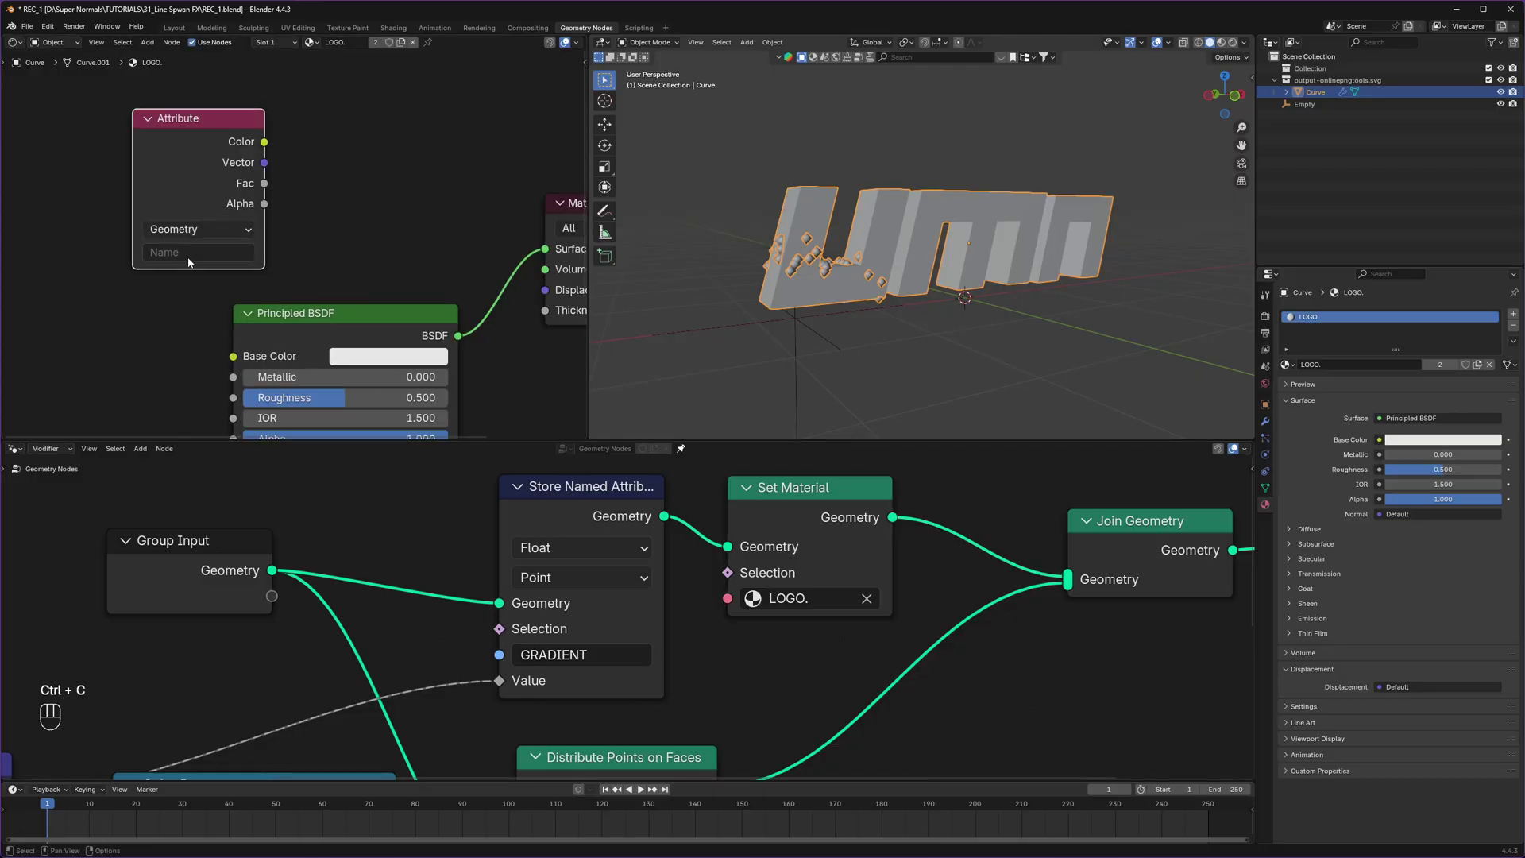
key(ctrl+v)
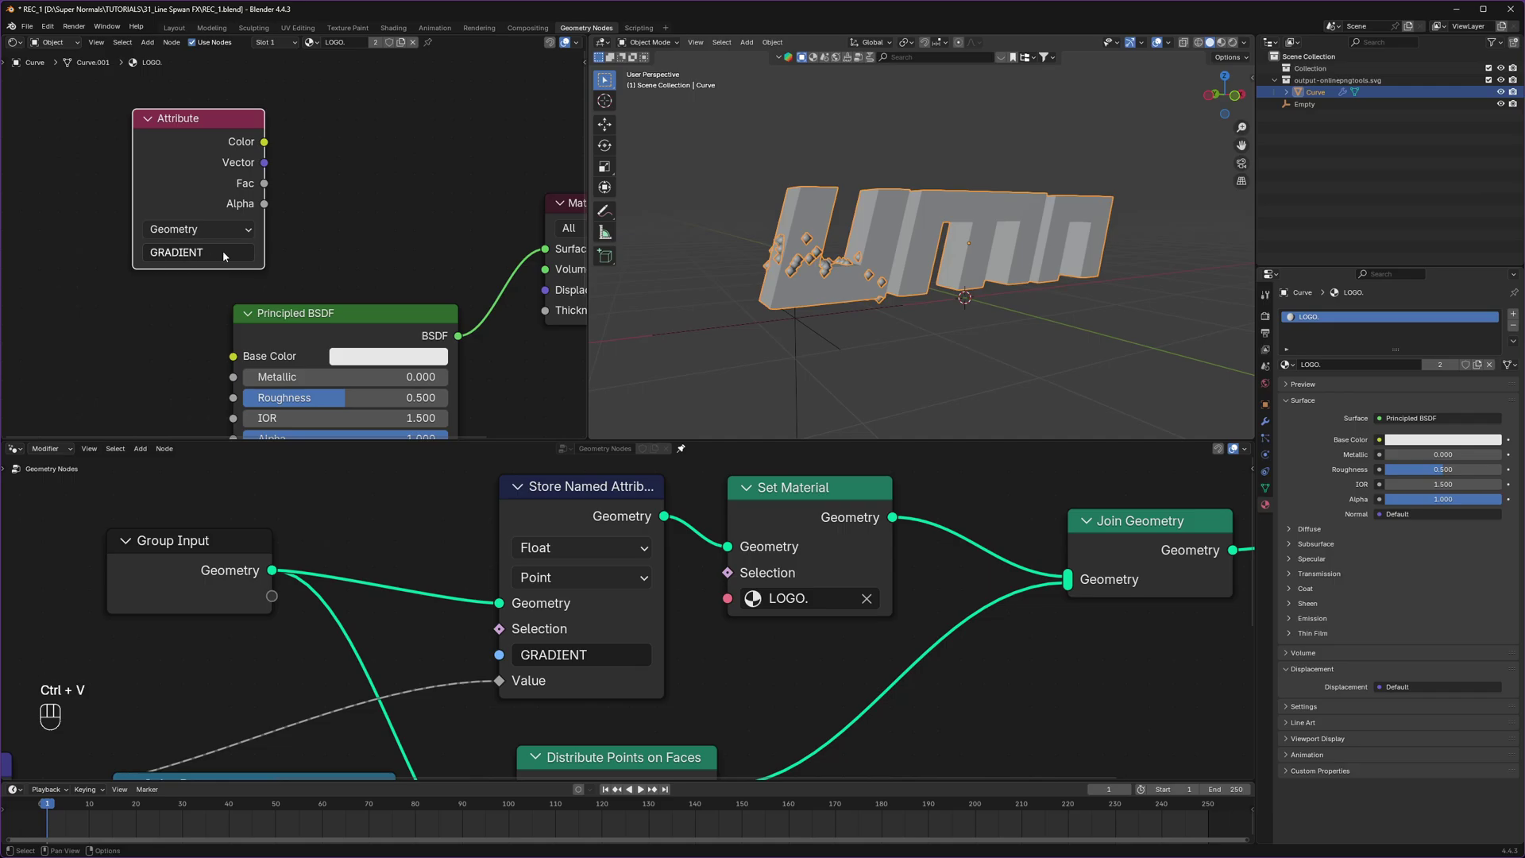
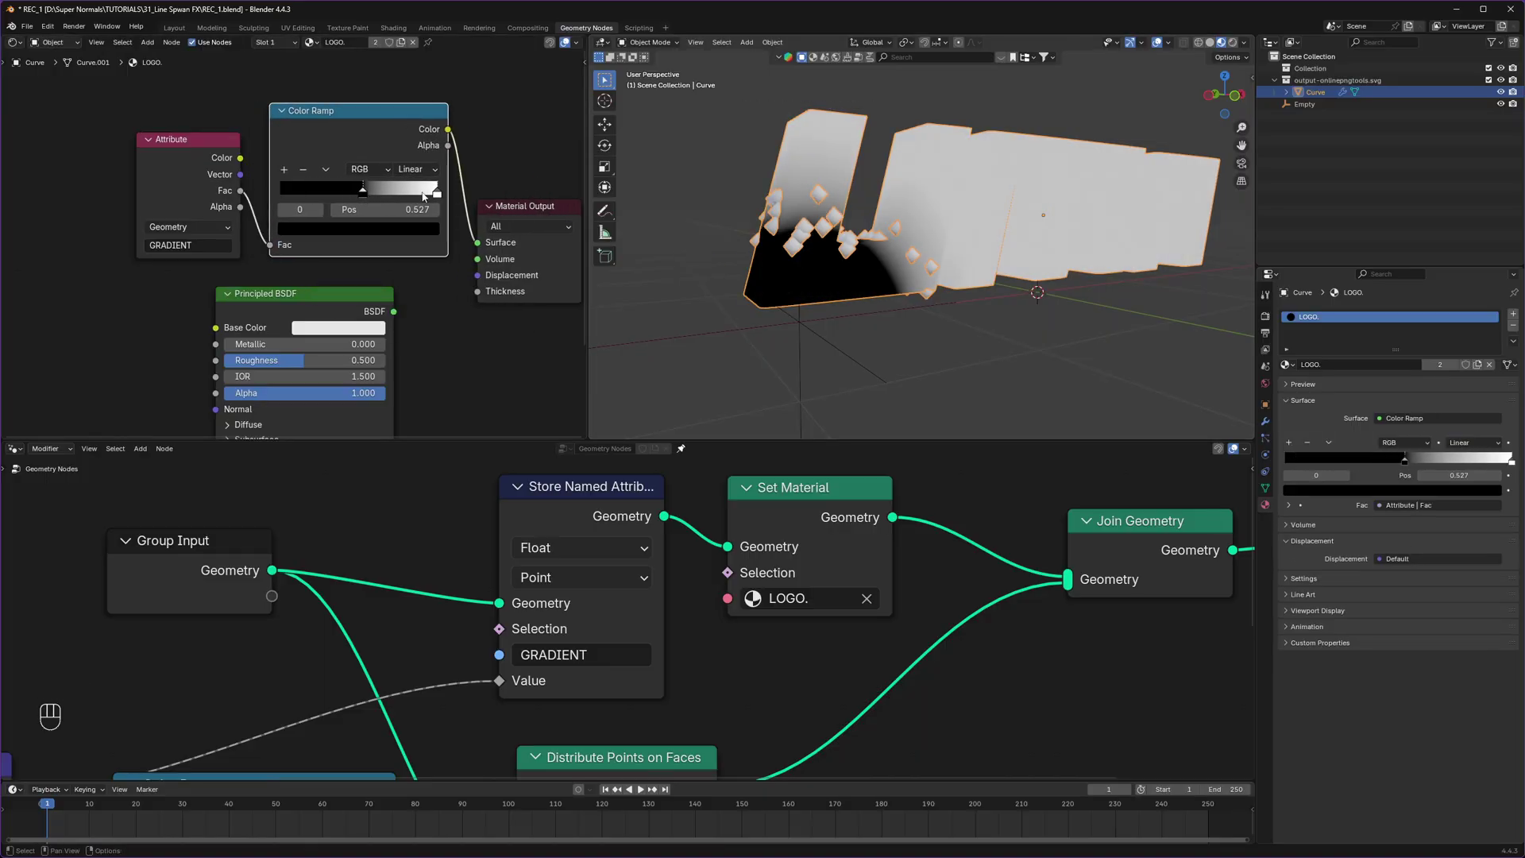
Step: Tighten the Color Ramp's black-to-white transition and search for a Transparent BSDF
drag(439, 191, 317, 259)
key(shift+a)
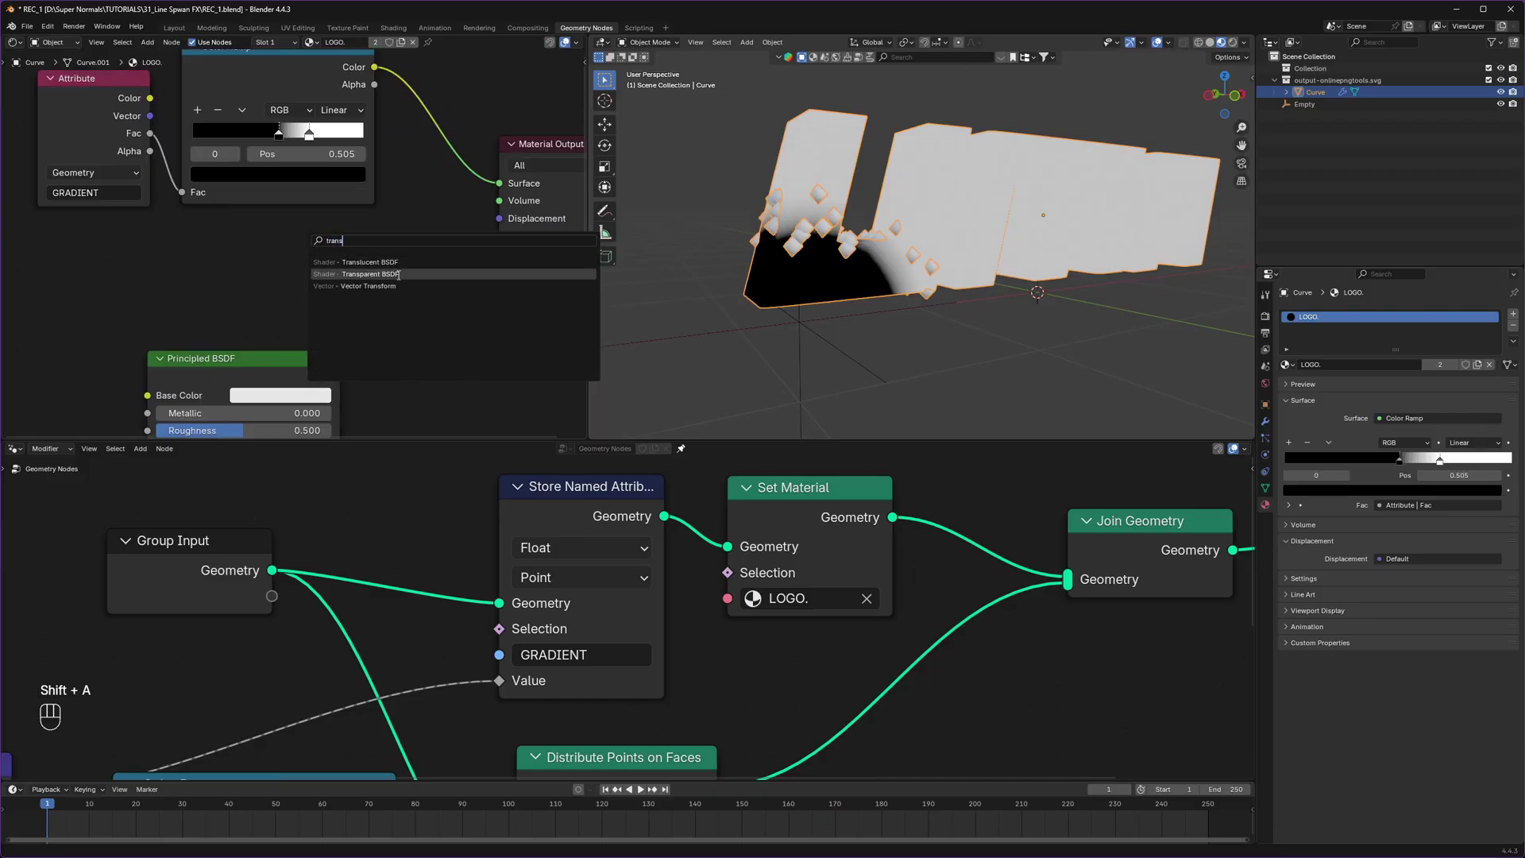
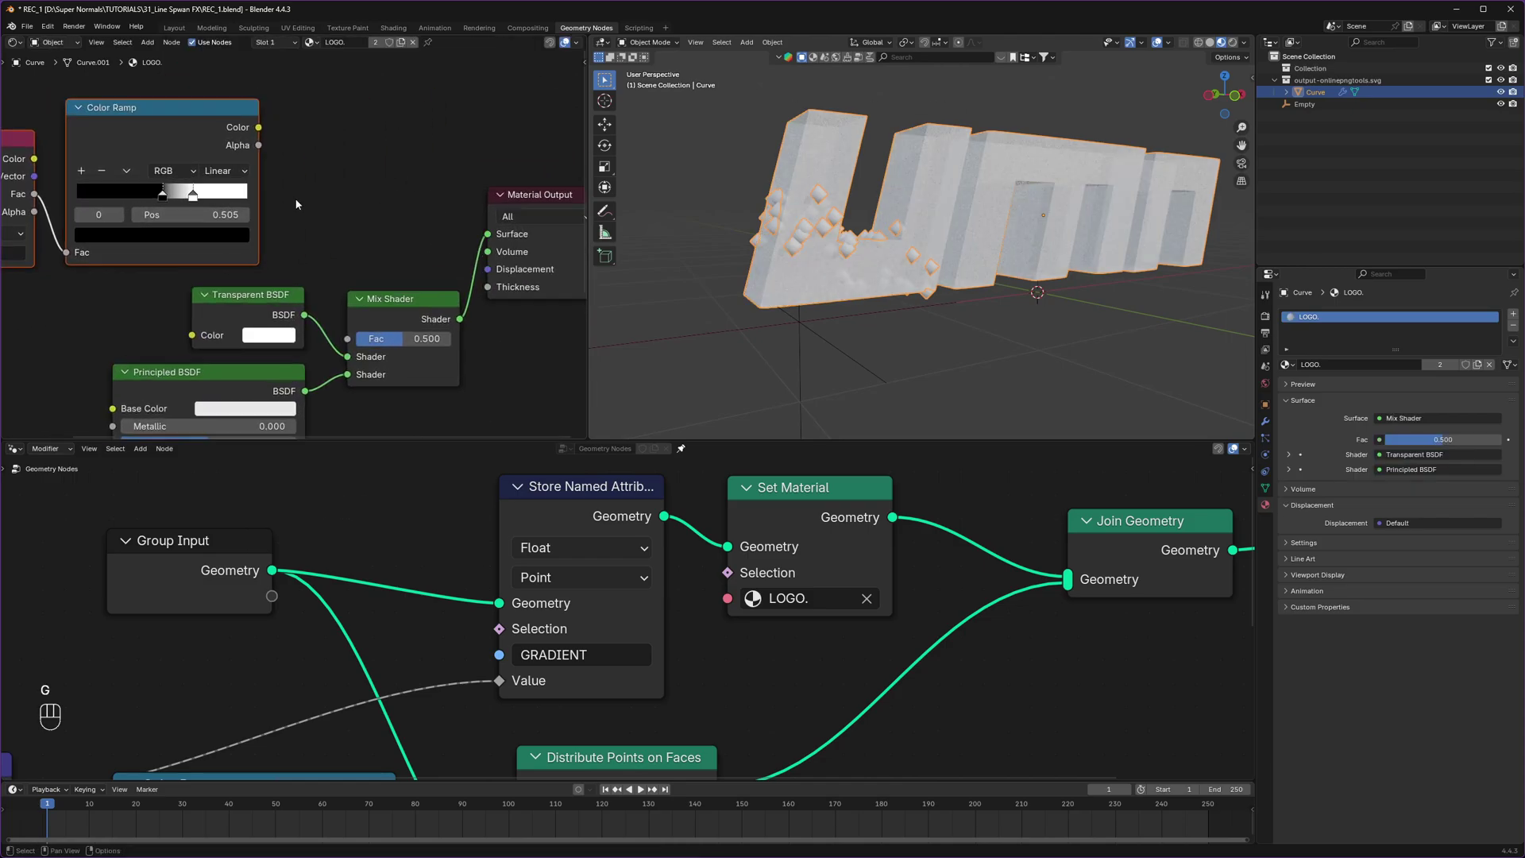
Step: Feed the Color Ramp gradient into the Mix Shader factor so the logo's left end dissolves
drag(258, 110, 360, 344)
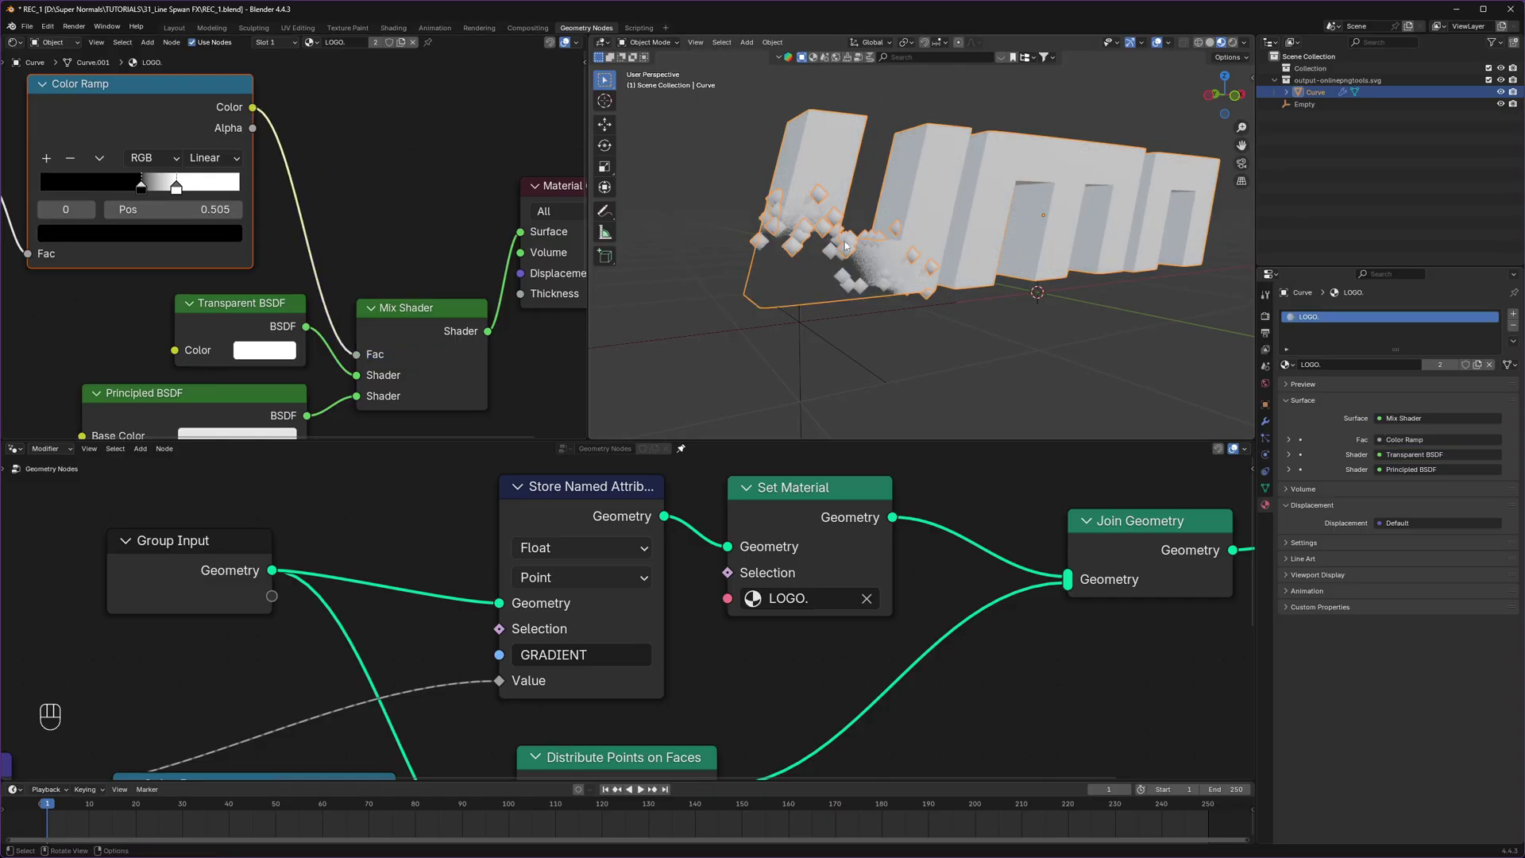
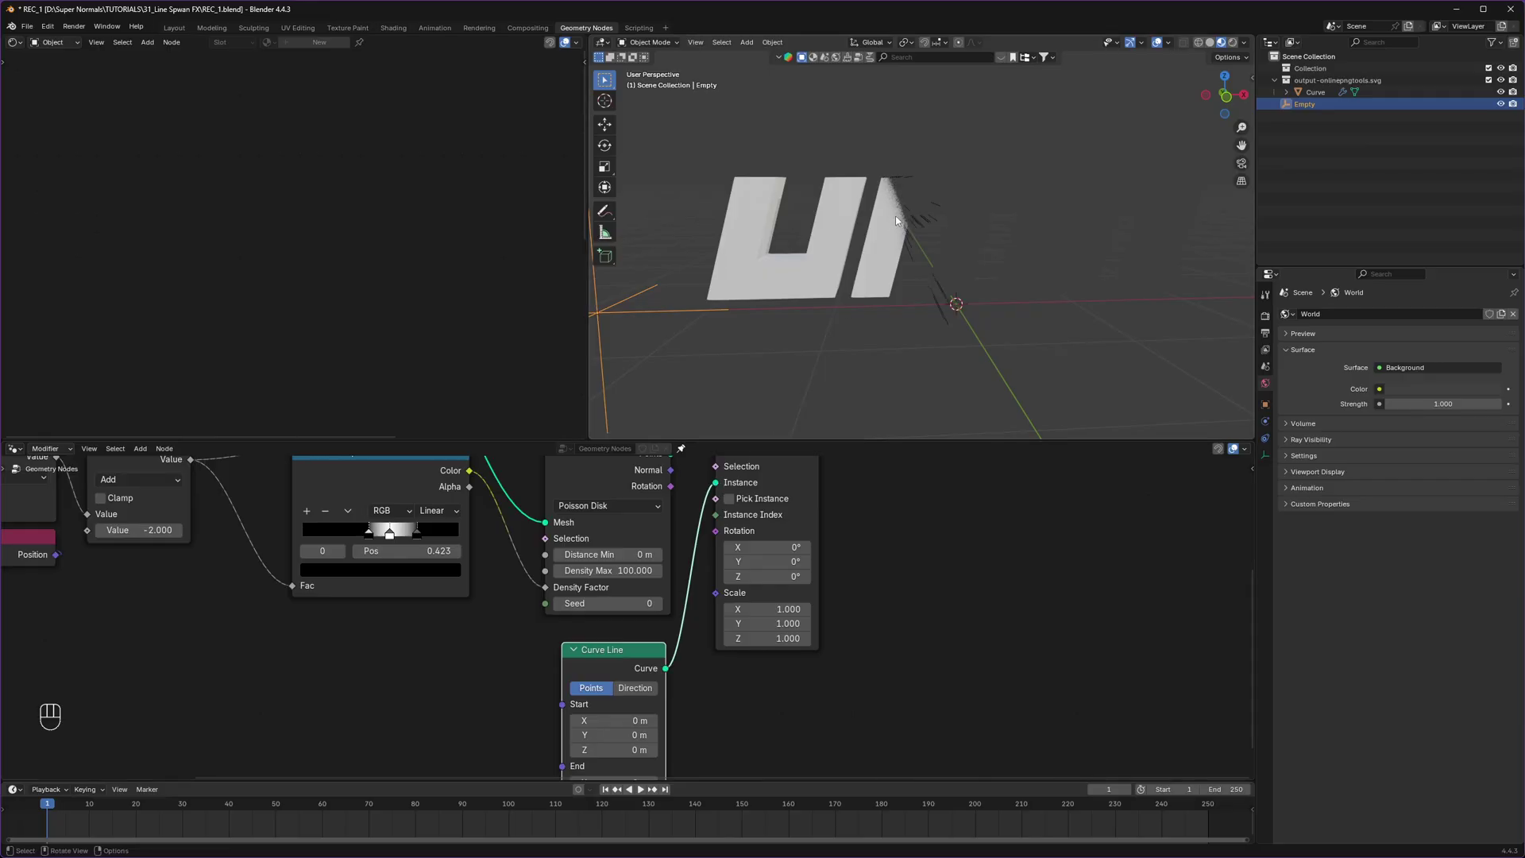
Step: Apply the logo's rotation and check the streaks from the front orthographic view
drag(923, 234, 953, 297)
drag(944, 294, 957, 300)
drag(985, 284, 973, 281)
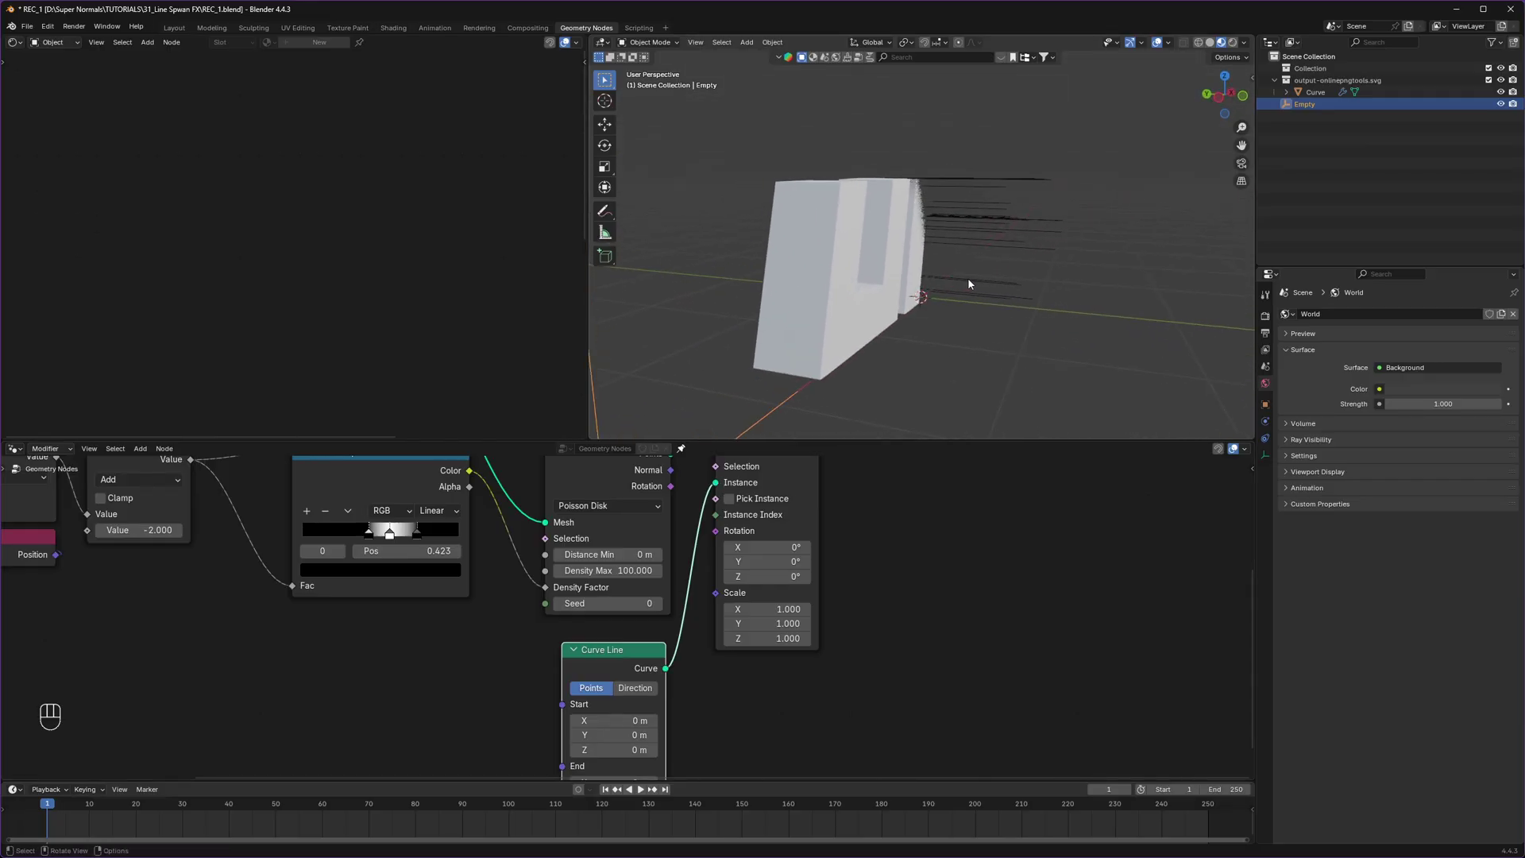
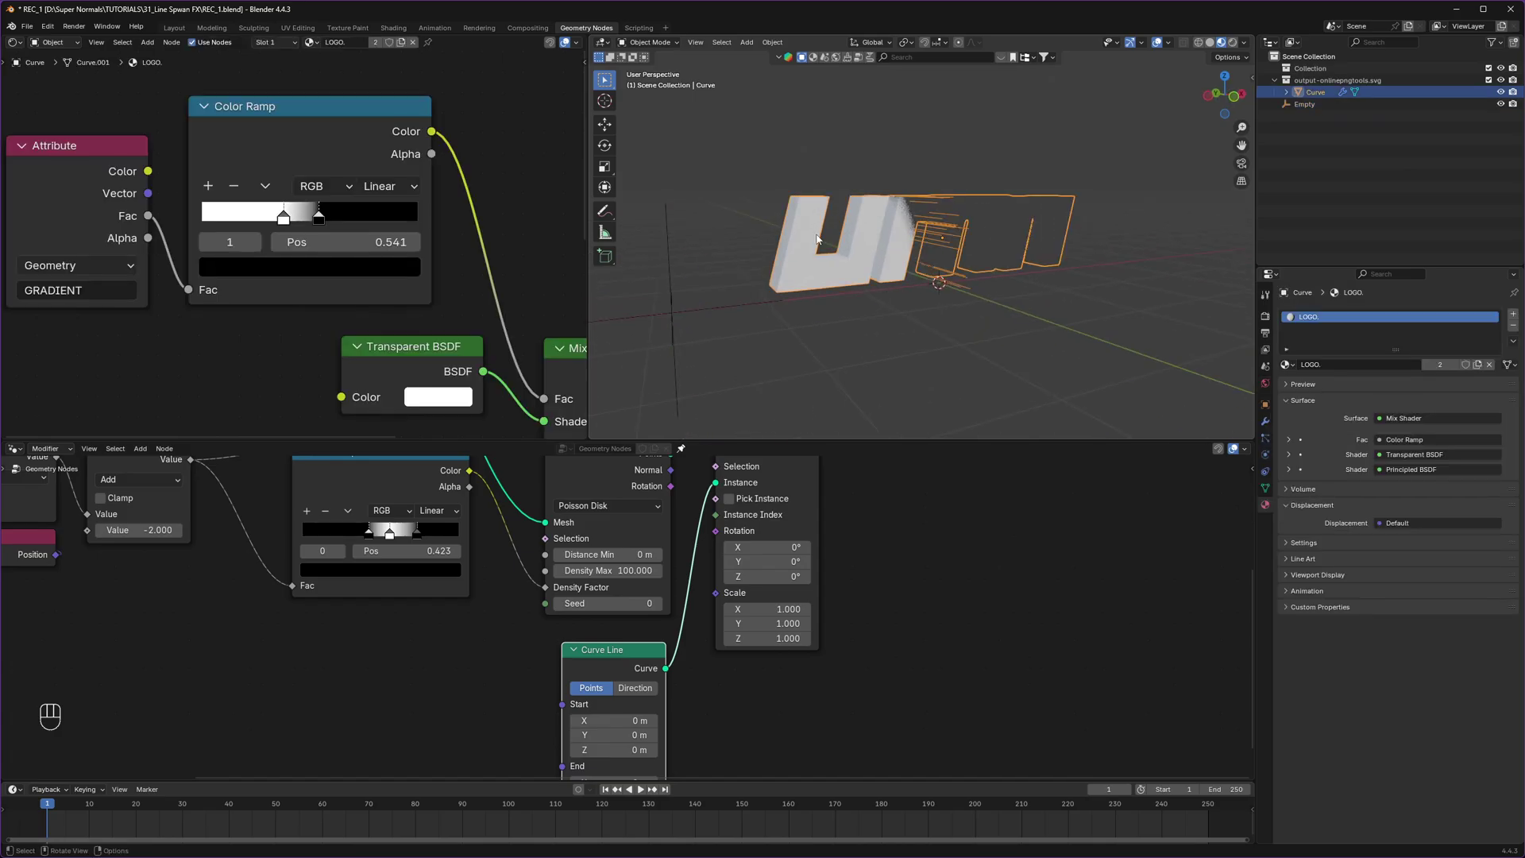
drag(878, 236, 891, 236)
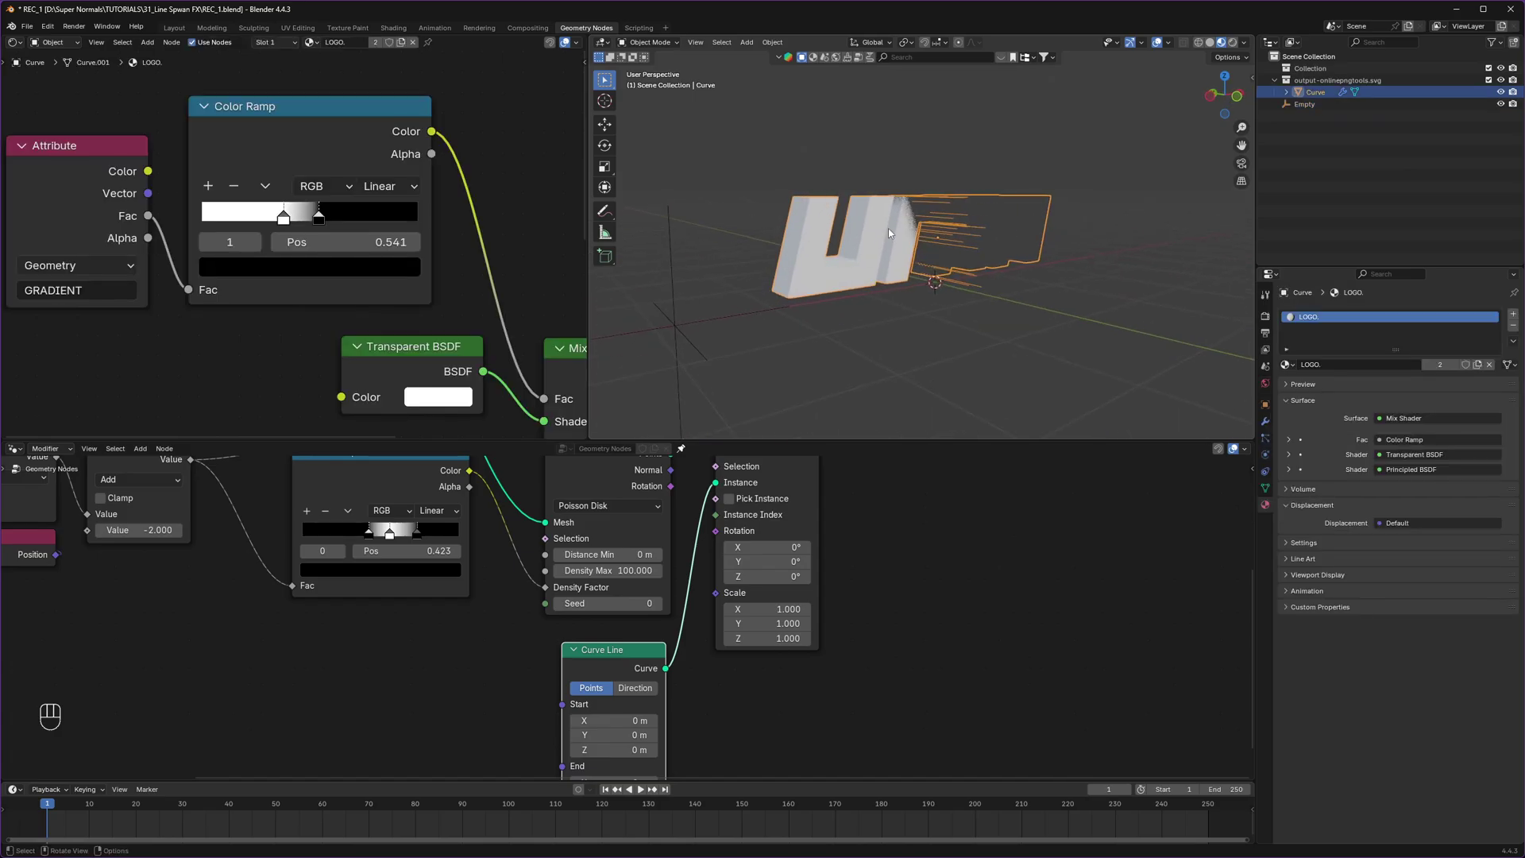
key(ctrl+a)
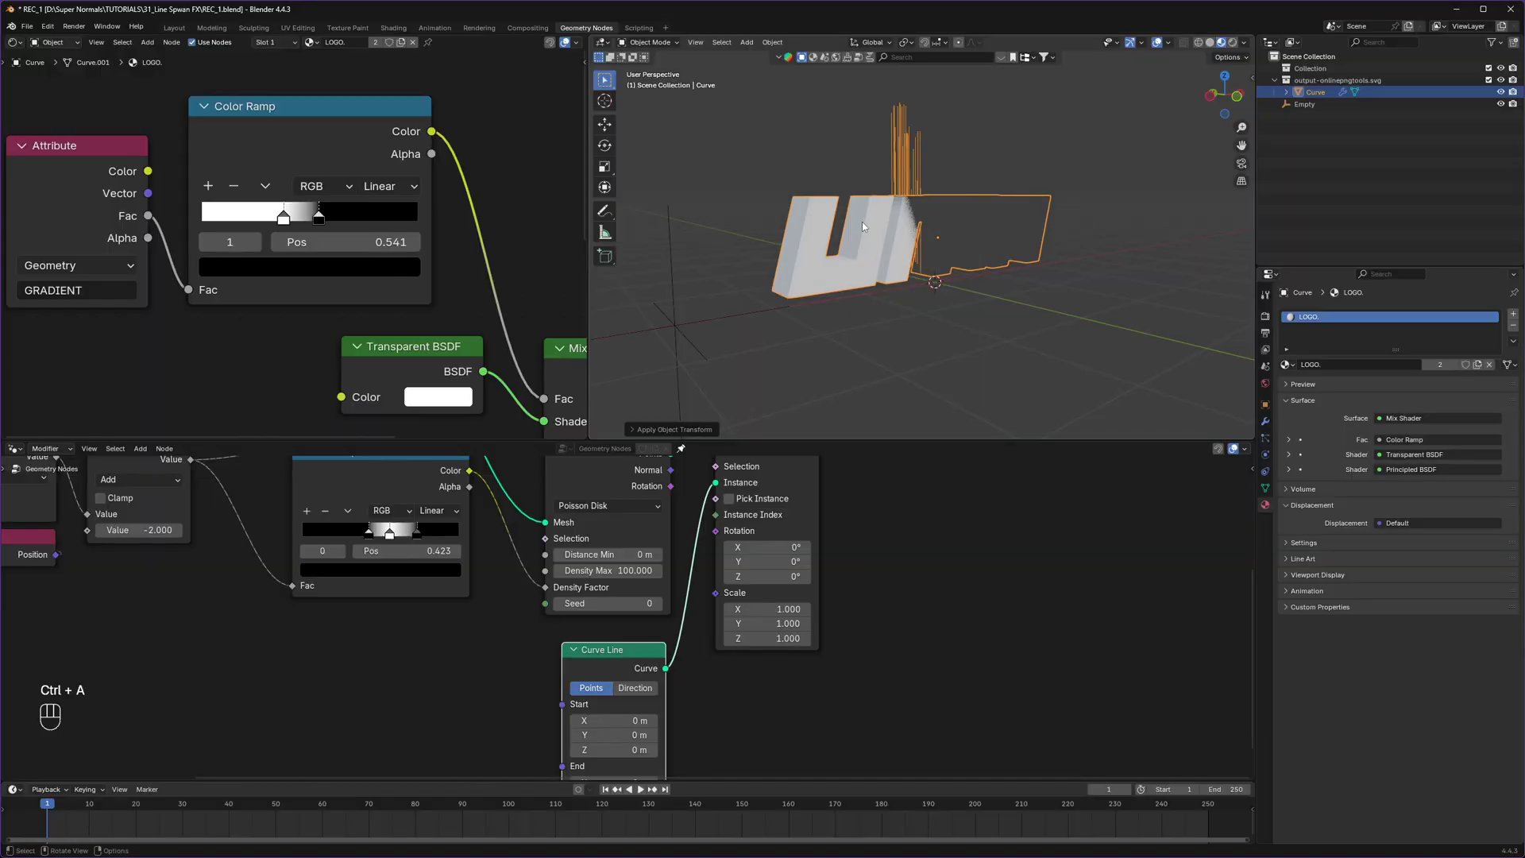
drag(868, 257, 838, 260)
click(1005, 249)
click(905, 139)
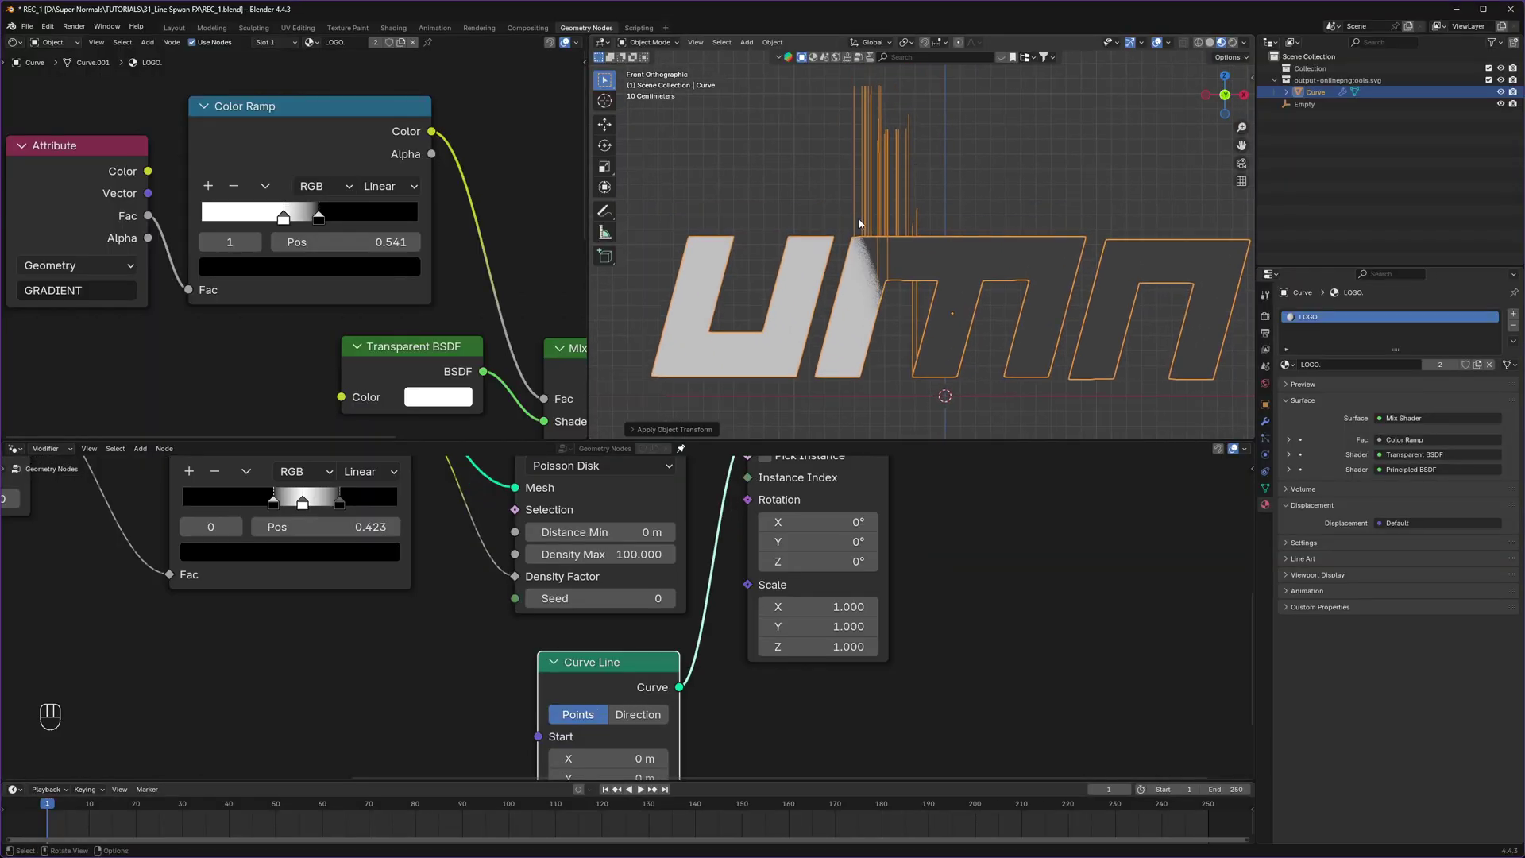
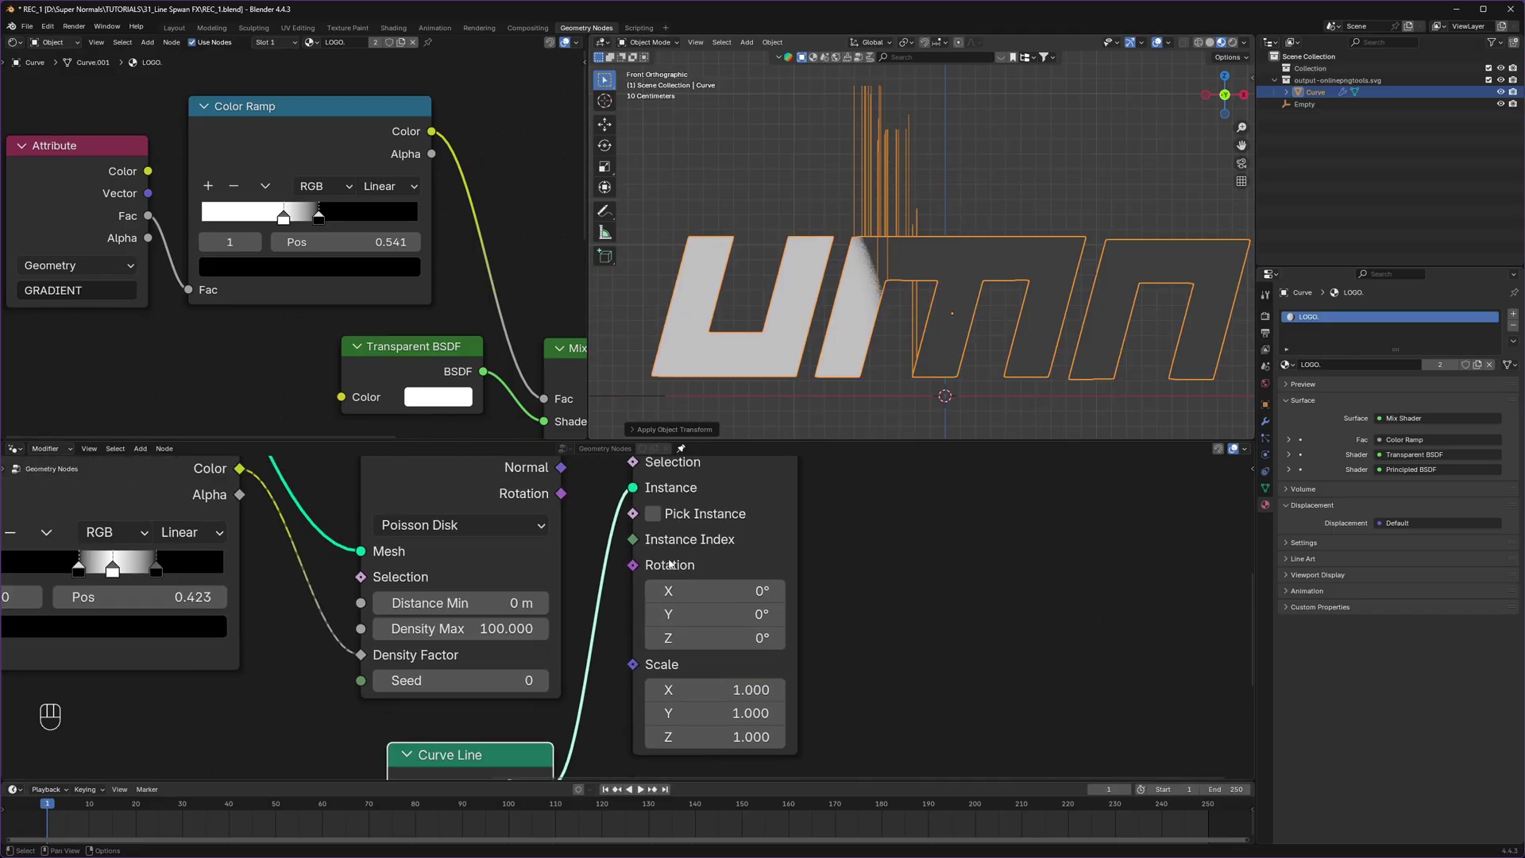
Step: Adjust the Instance on Points rotation so the streaks rise at a slight tilt
click(685, 551)
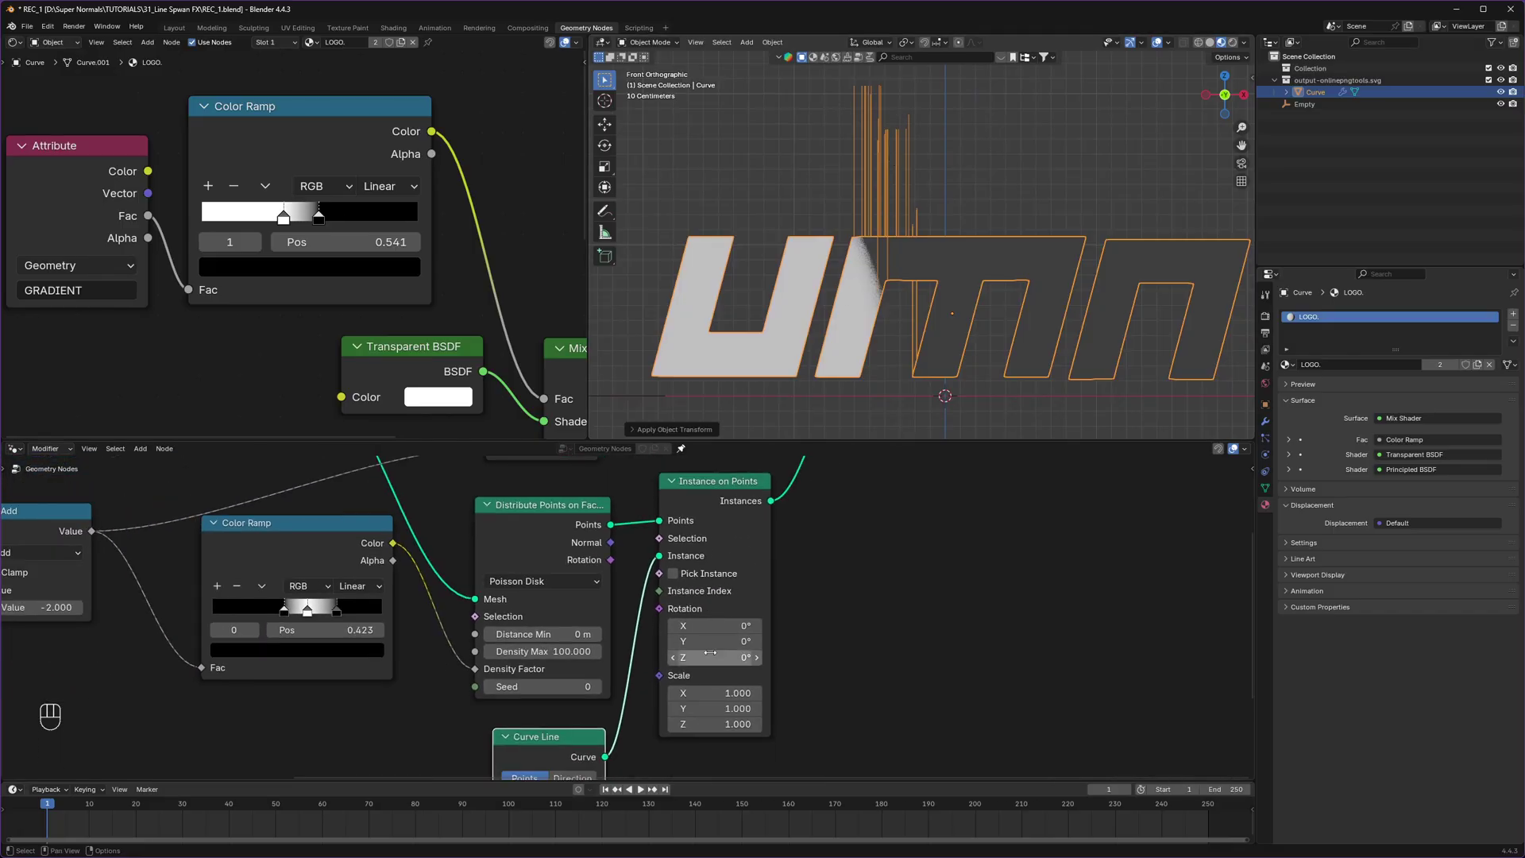
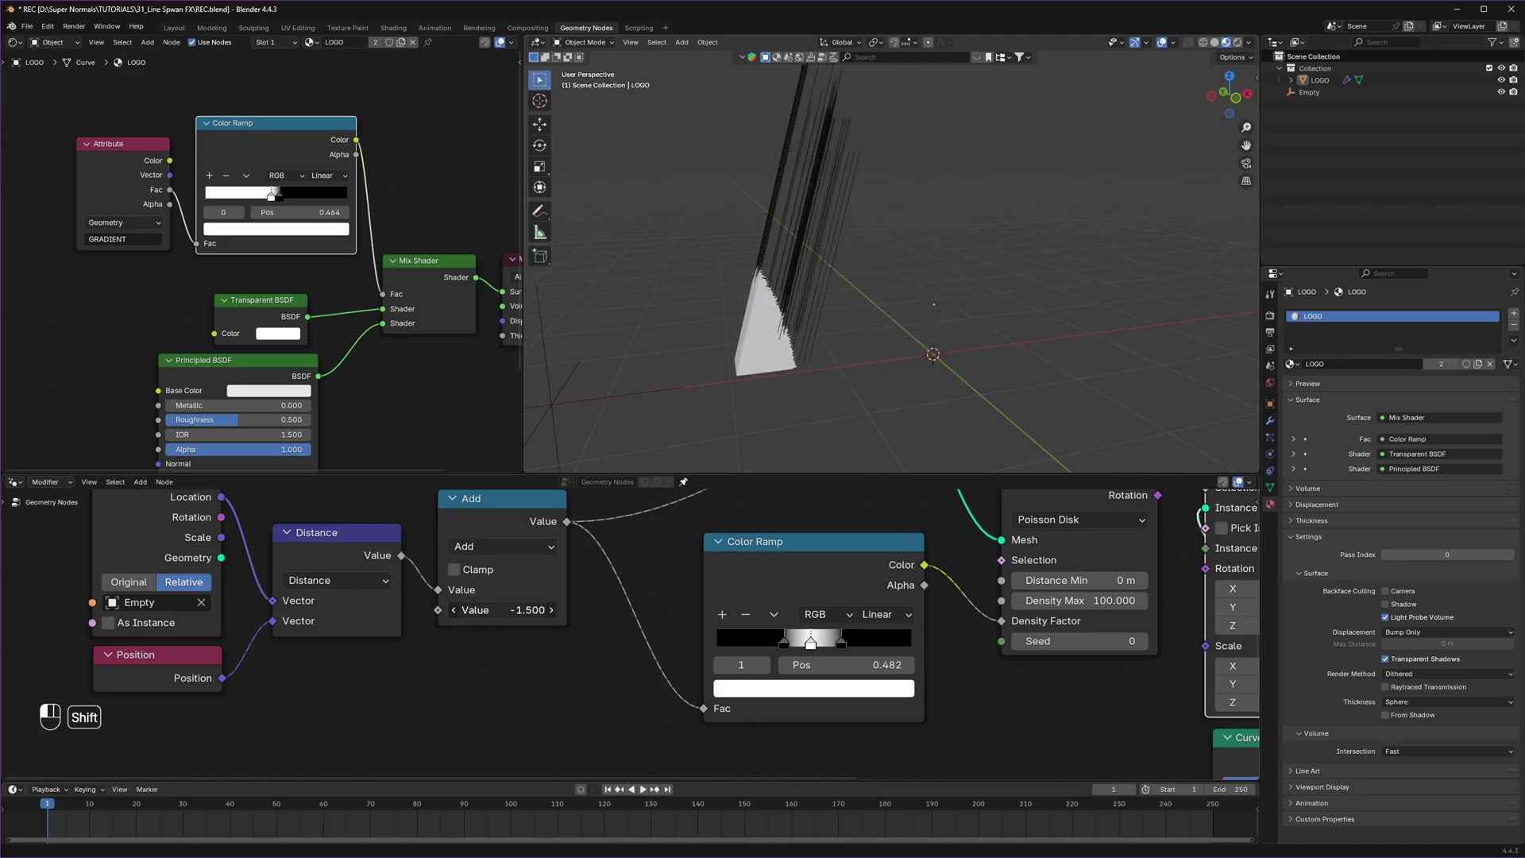
Step: Nudge along X, then search for a Curve to Mesh node for the streaks
key(g)
key(x)
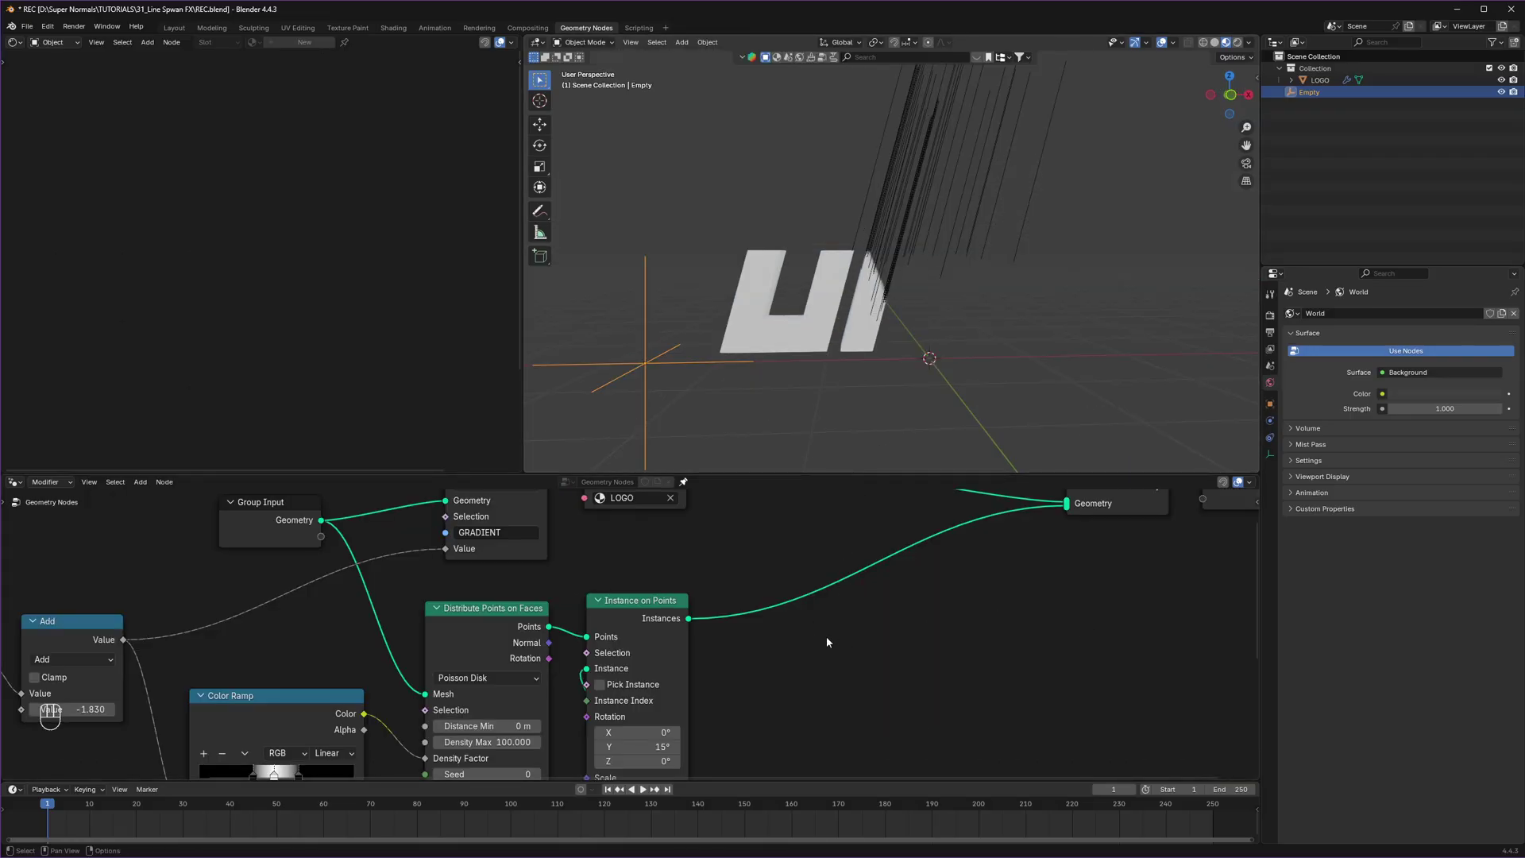
key(shift+a)
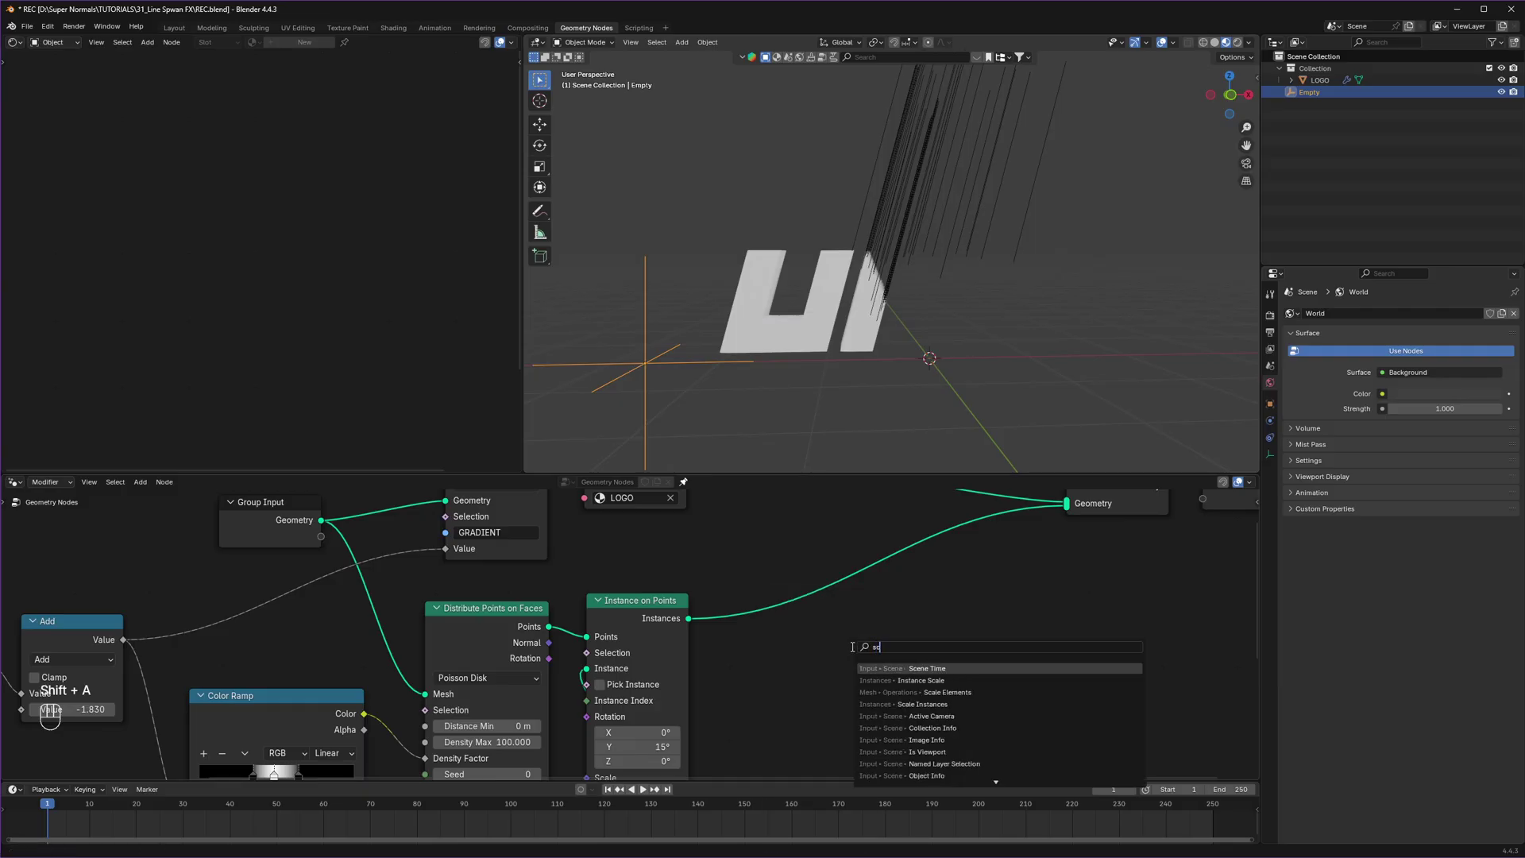
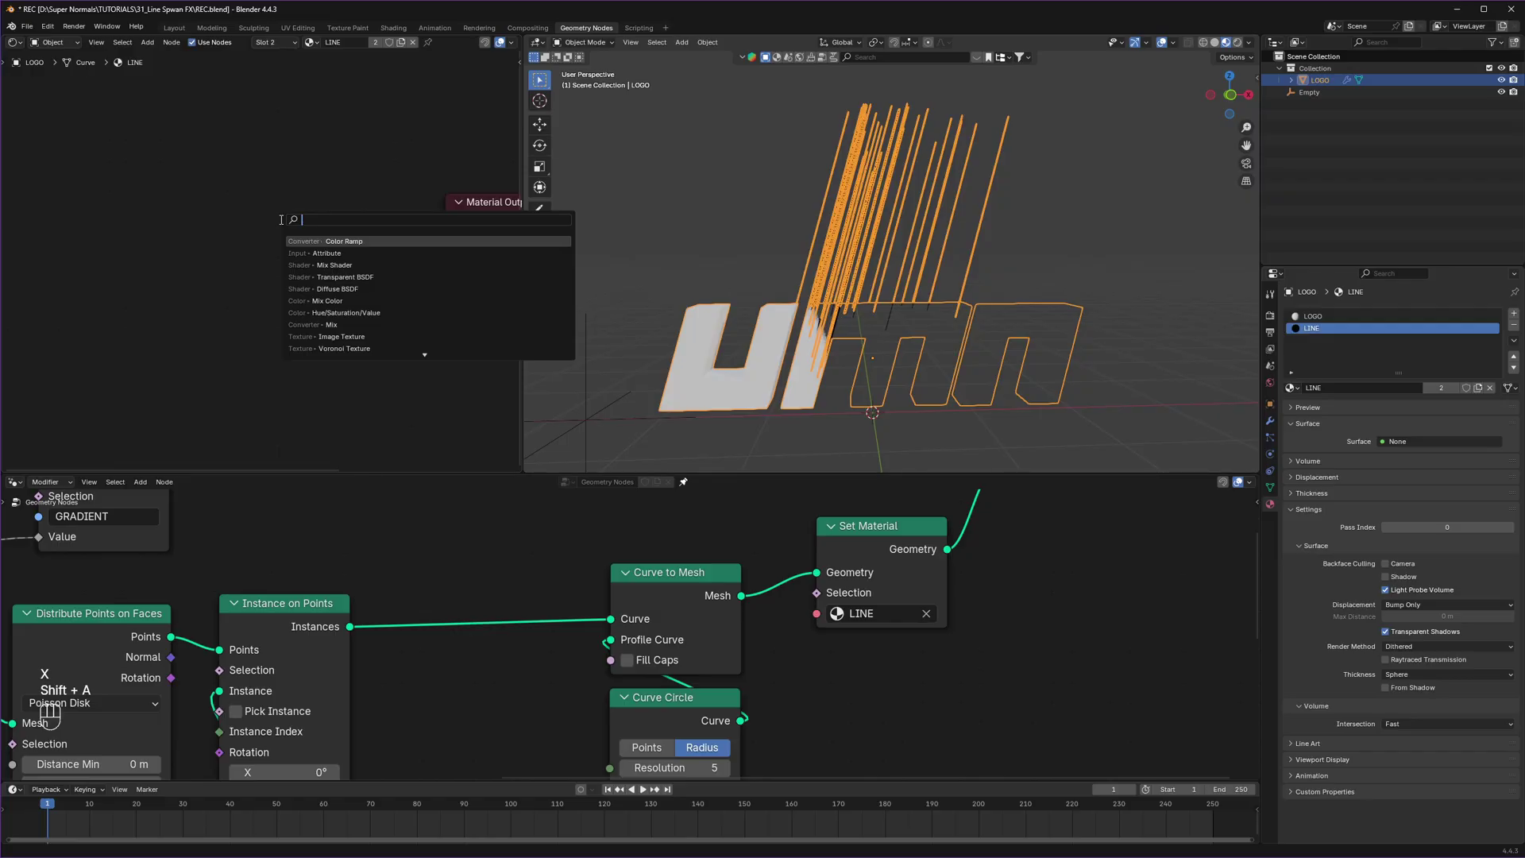
Step: Add an Emission shader to LINE and feed it into the material output
key(s)
click(200, 212)
click(320, 242)
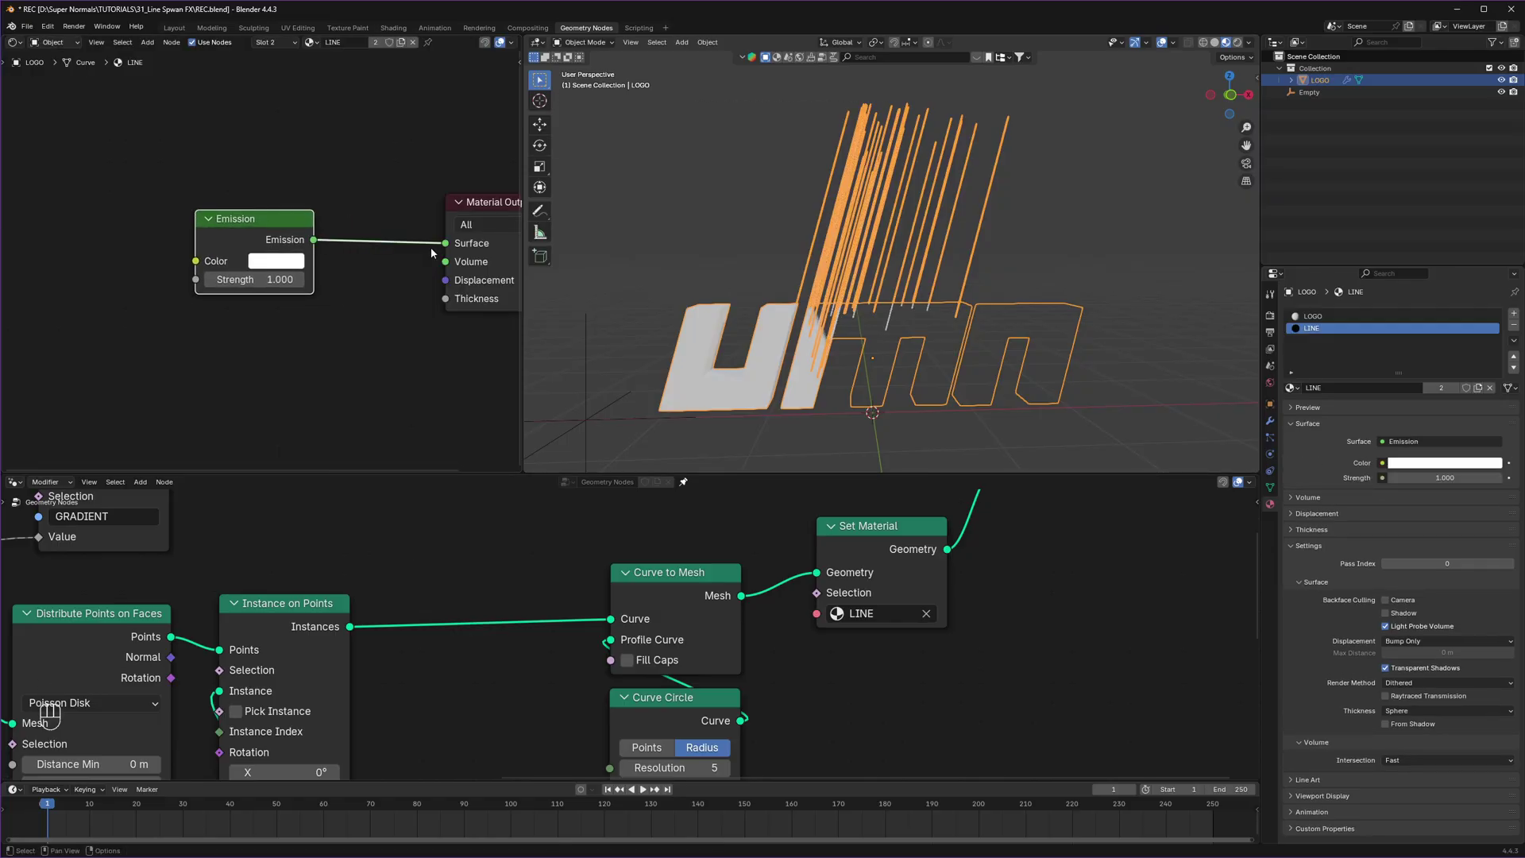
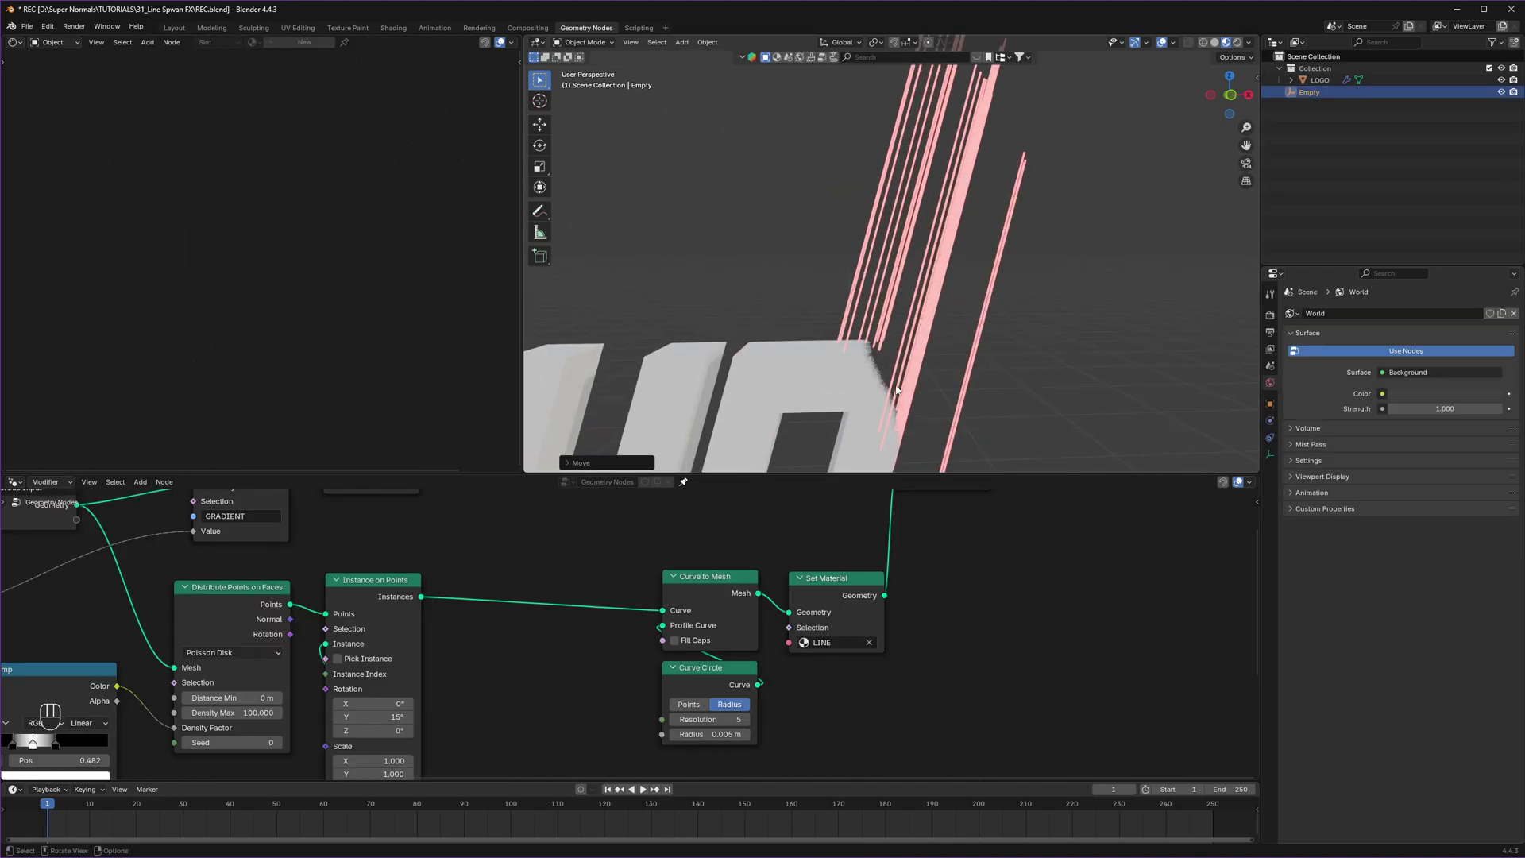
Step: Sweep the empty across the logo to test the glowing streak dissolve
drag(899, 362, 1002, 253)
click(1000, 259)
drag(1024, 201, 937, 316)
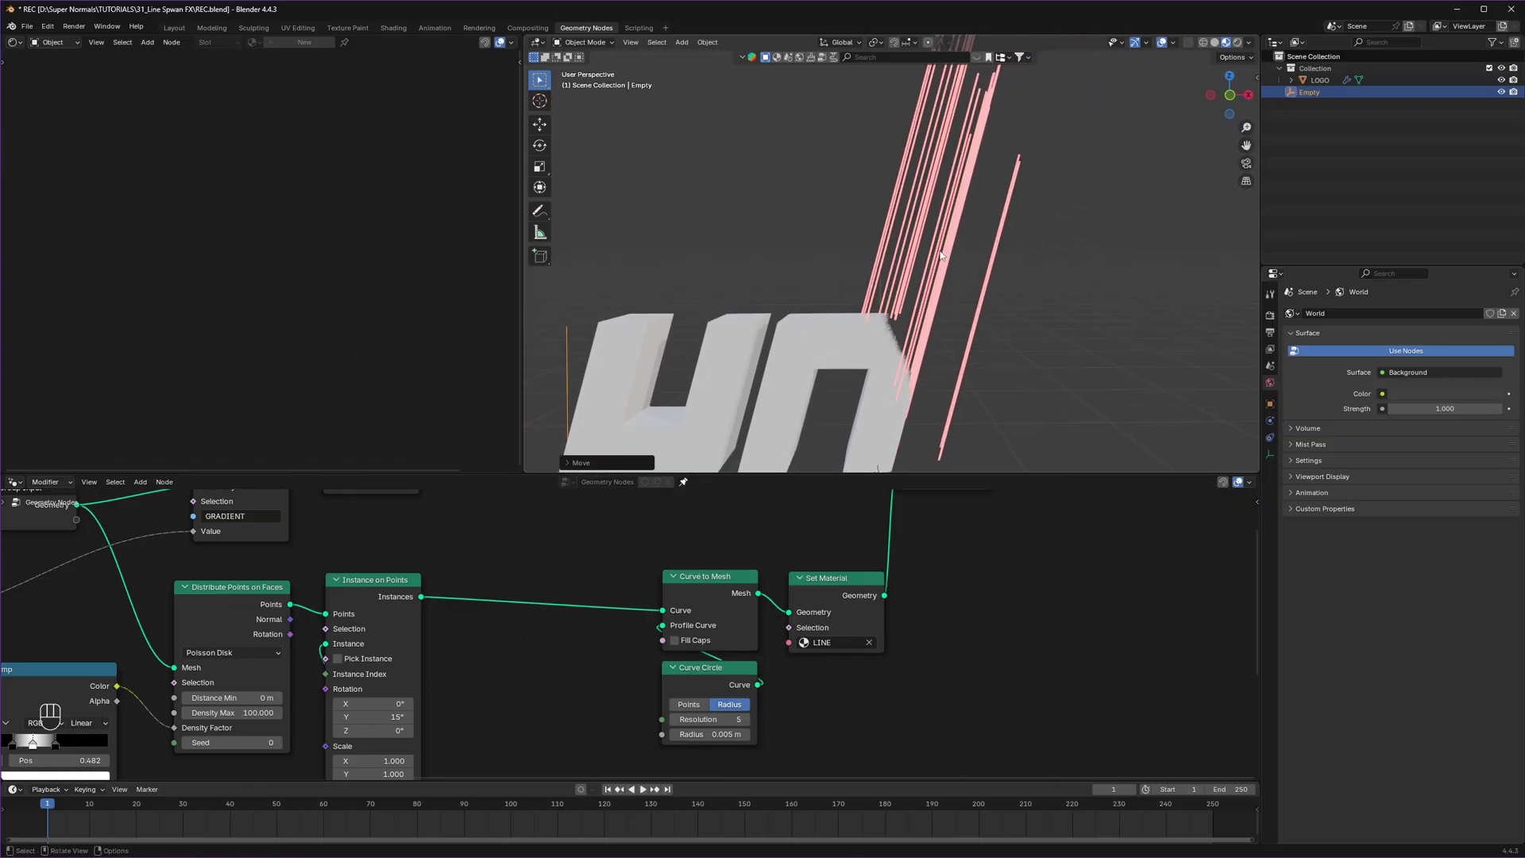
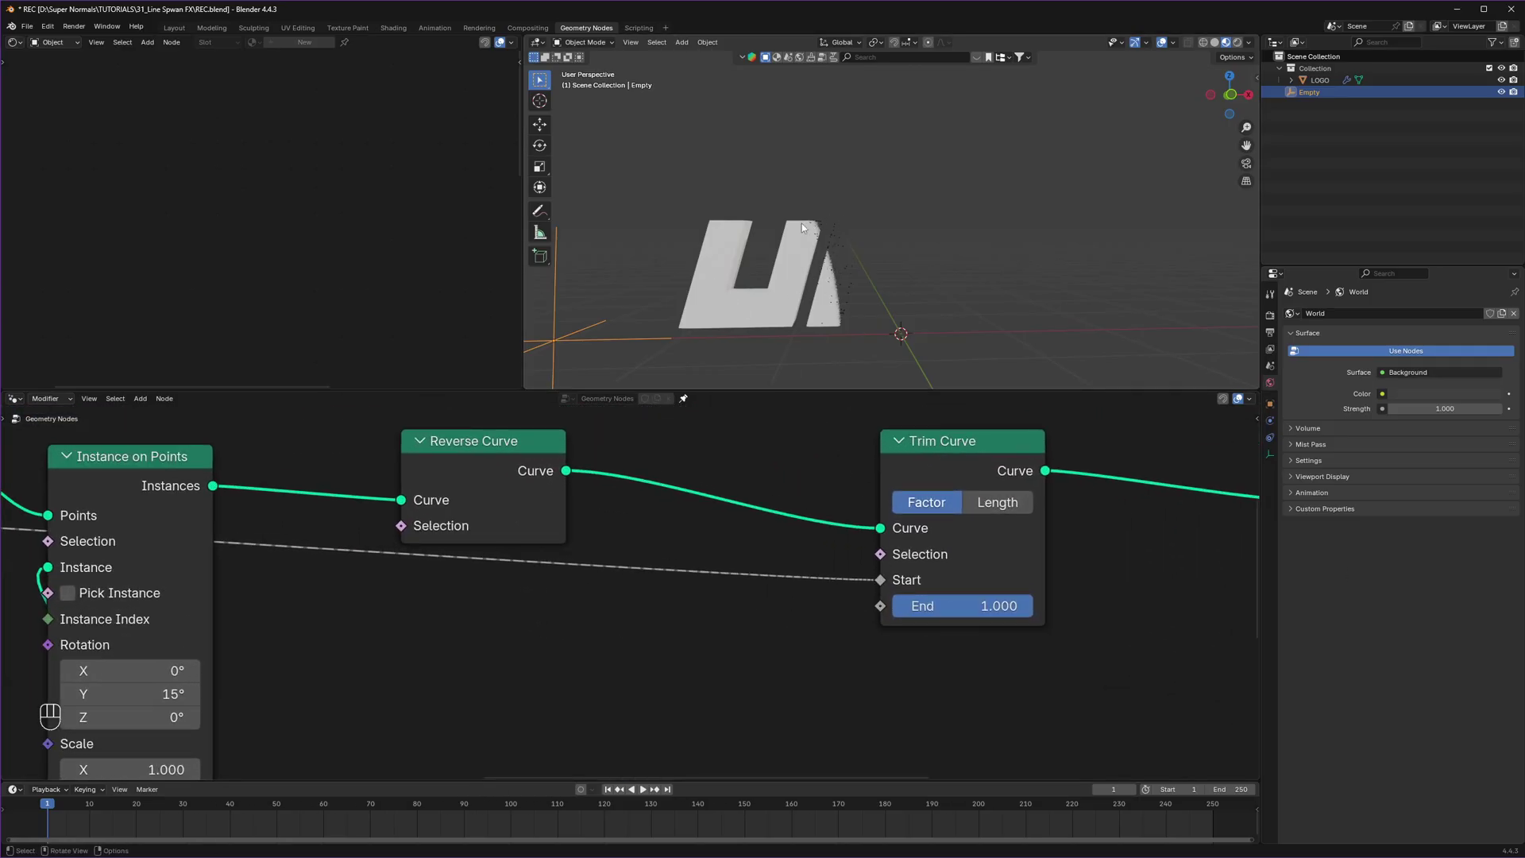
Step: Move the Empty along X to sweep the dissolve and test the trimmed streaks
key(g)
key(x)
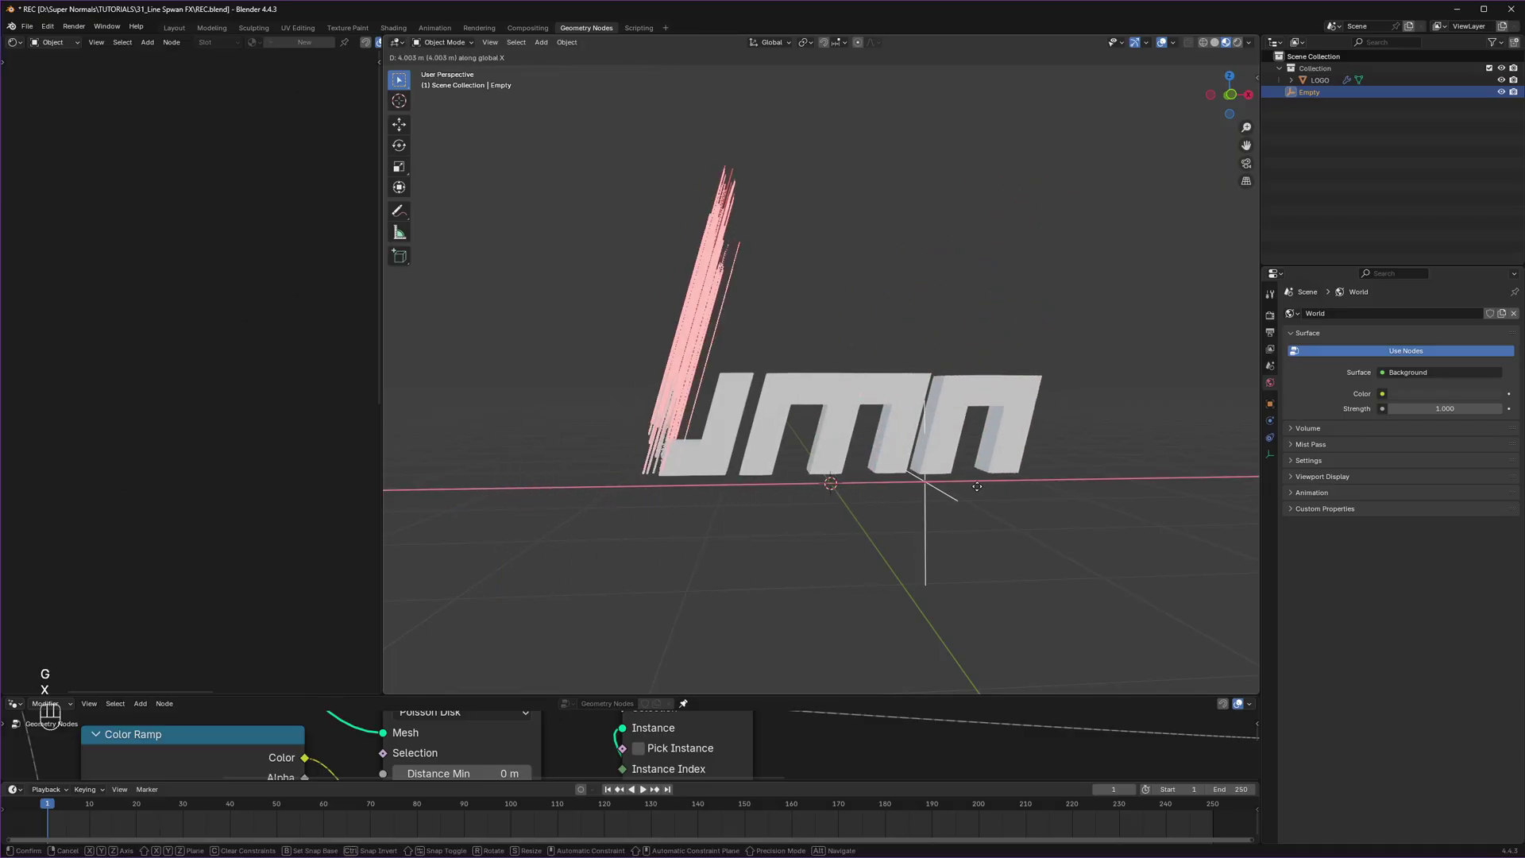
key(g)
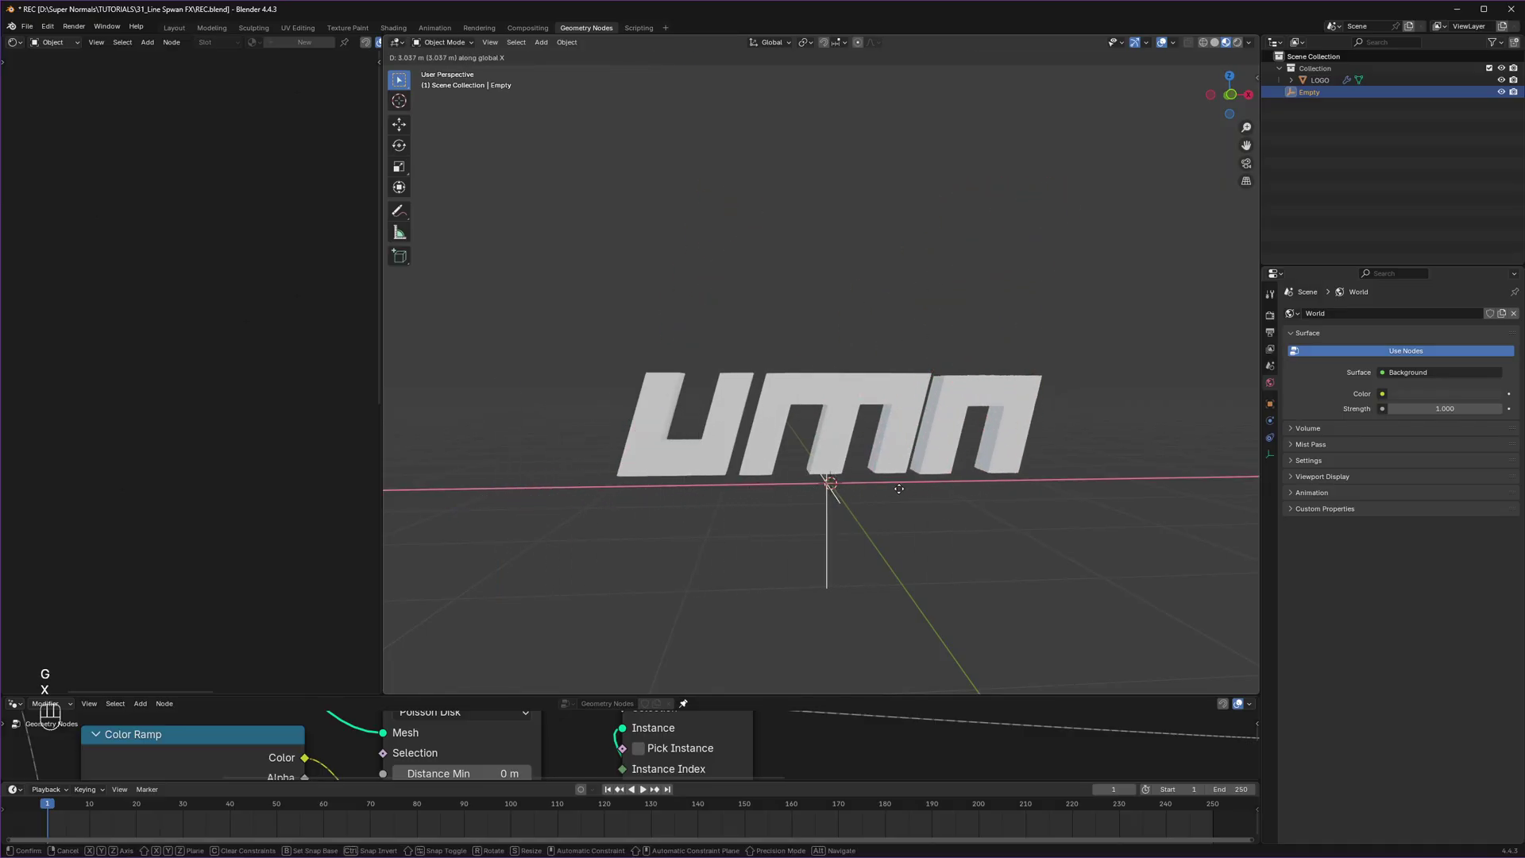
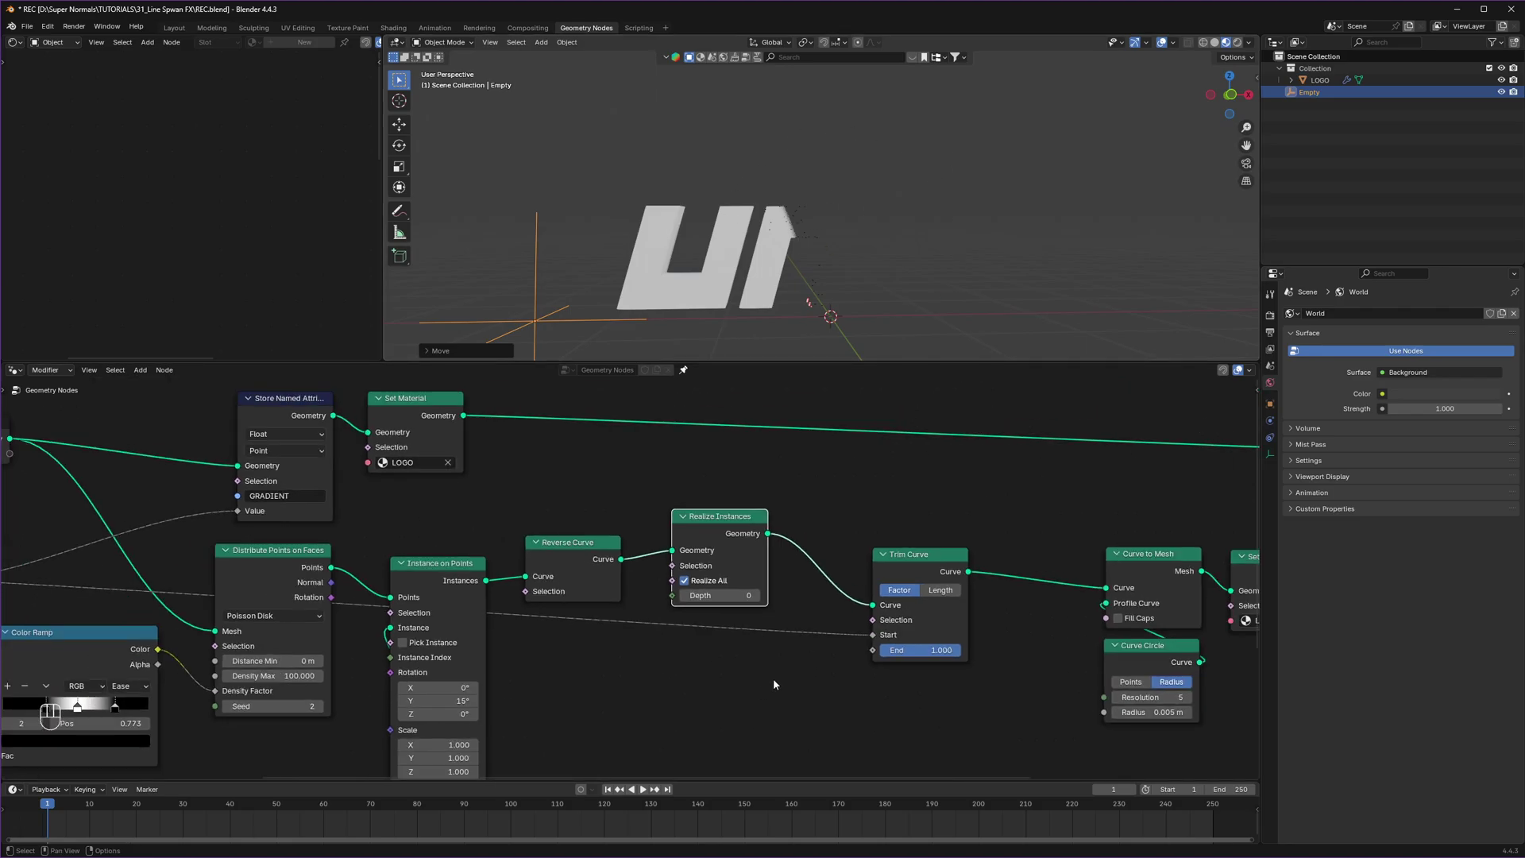
Step: Search in the Geometry Nodes editor for a Realize Instances node to add before Trim Curve
click(753, 688)
key(shift+a)
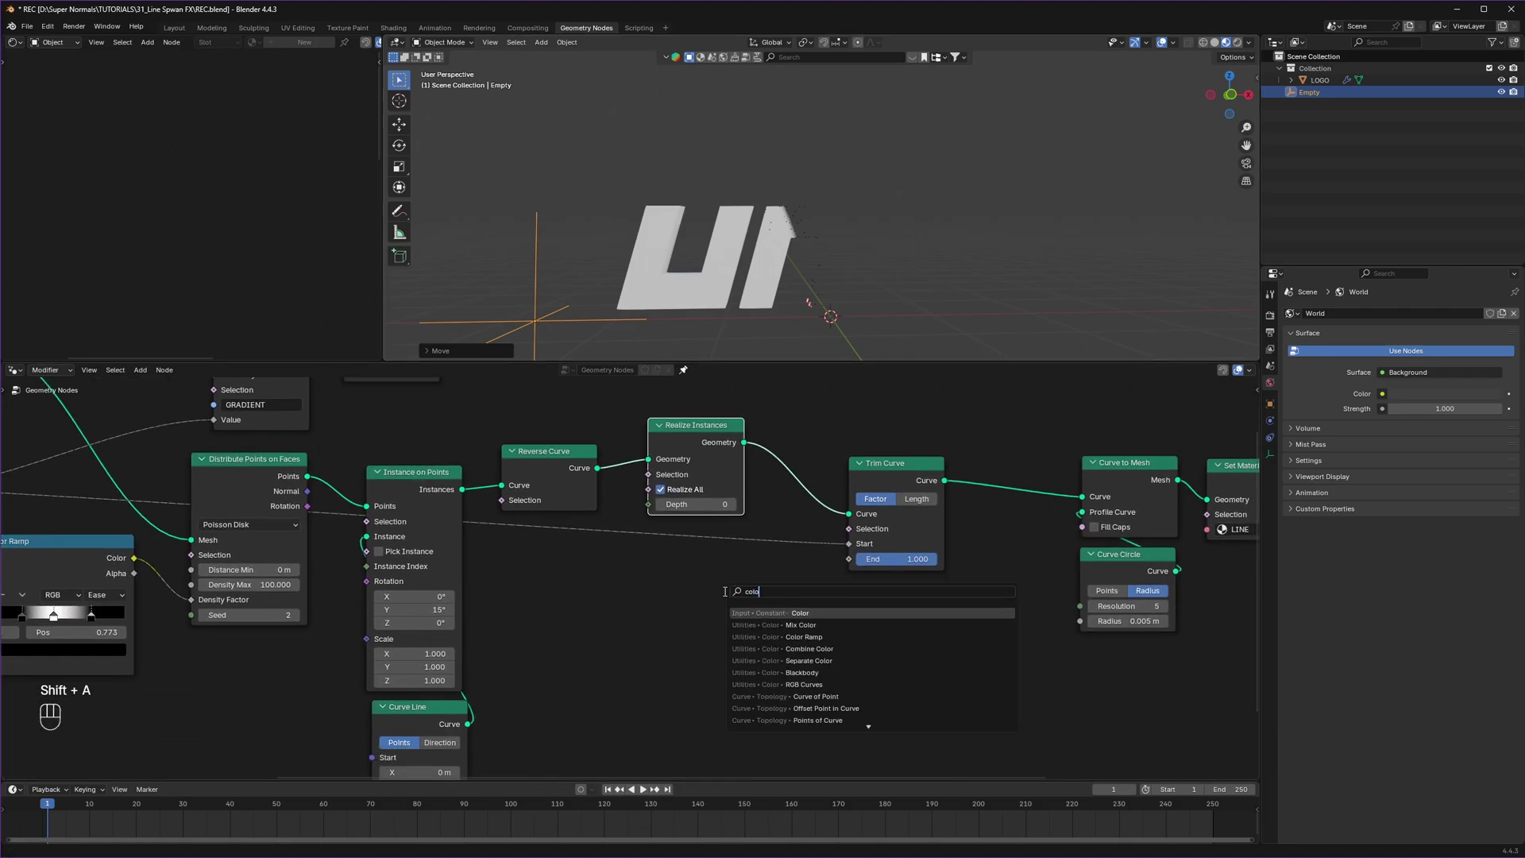
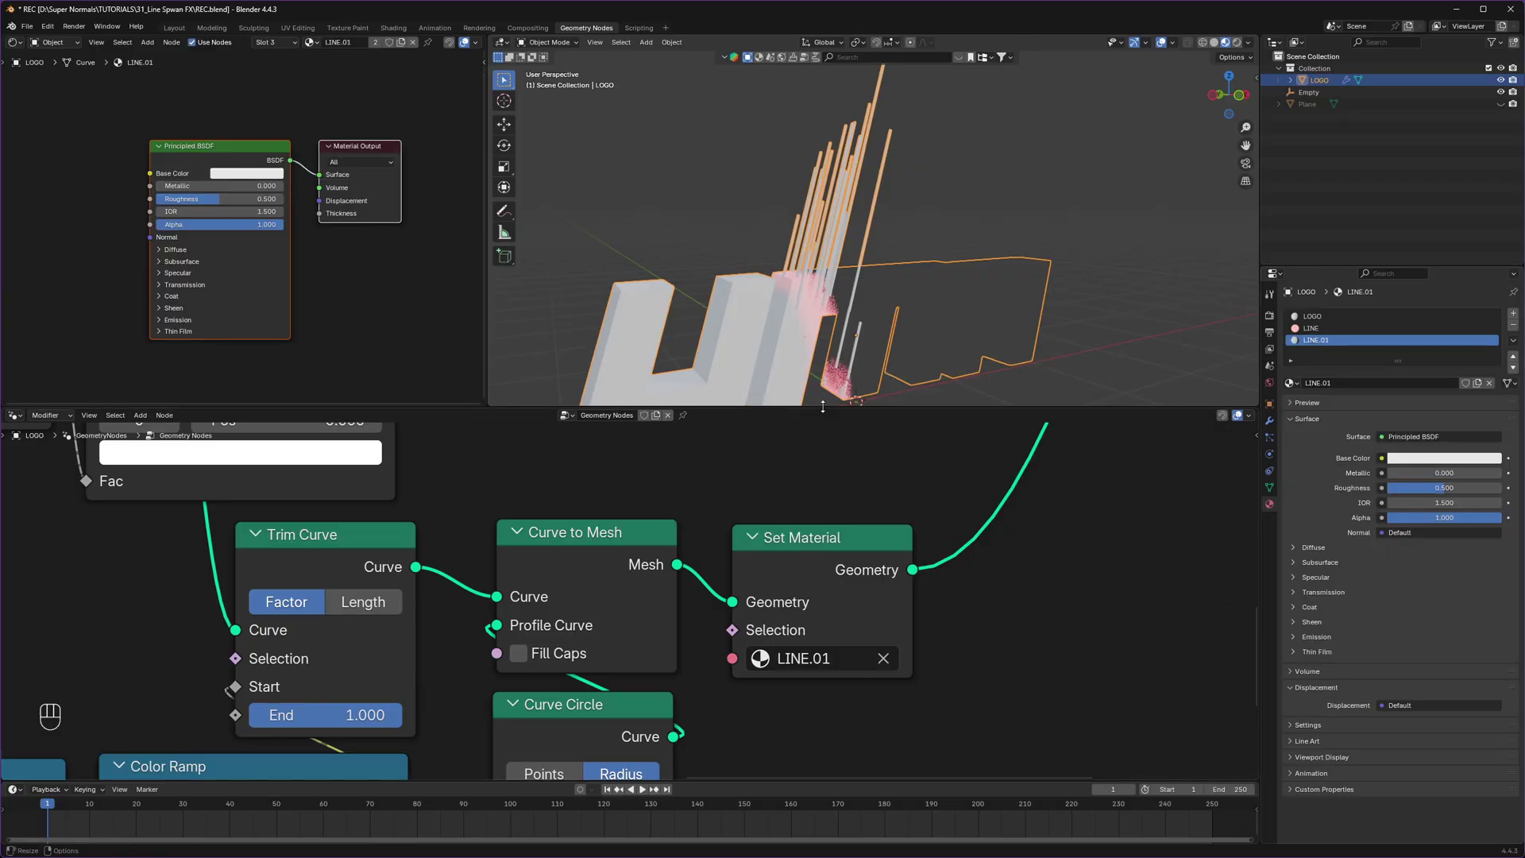
Step: Add the LINE.01 material slot in Material Properties for the streaks
click(1329, 344)
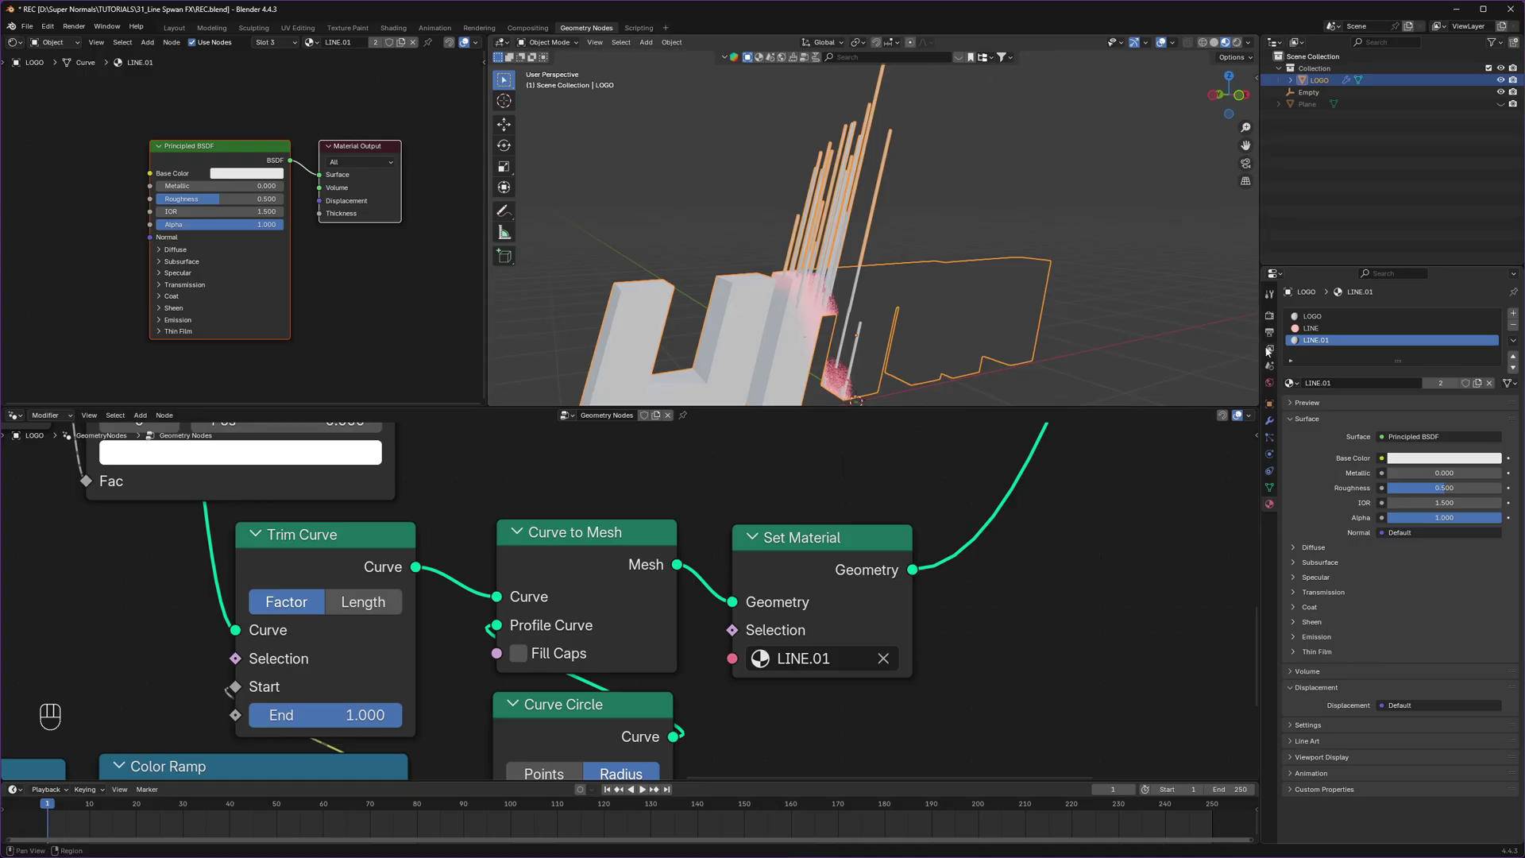
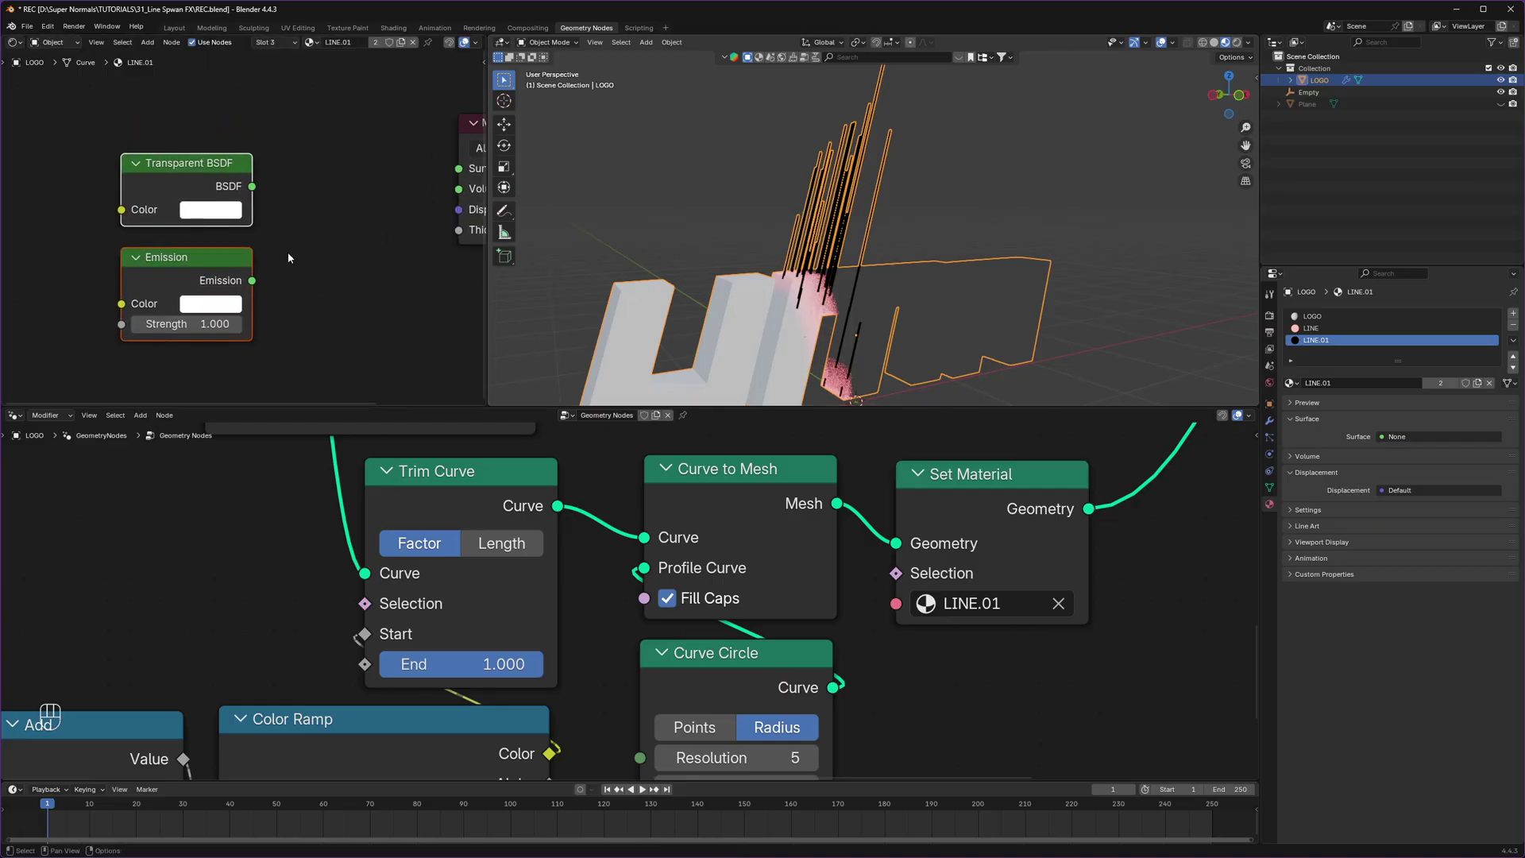
Step: Add a Mix Shader blending LINE.01's Transparent BSDF and Emission
click(173, 173)
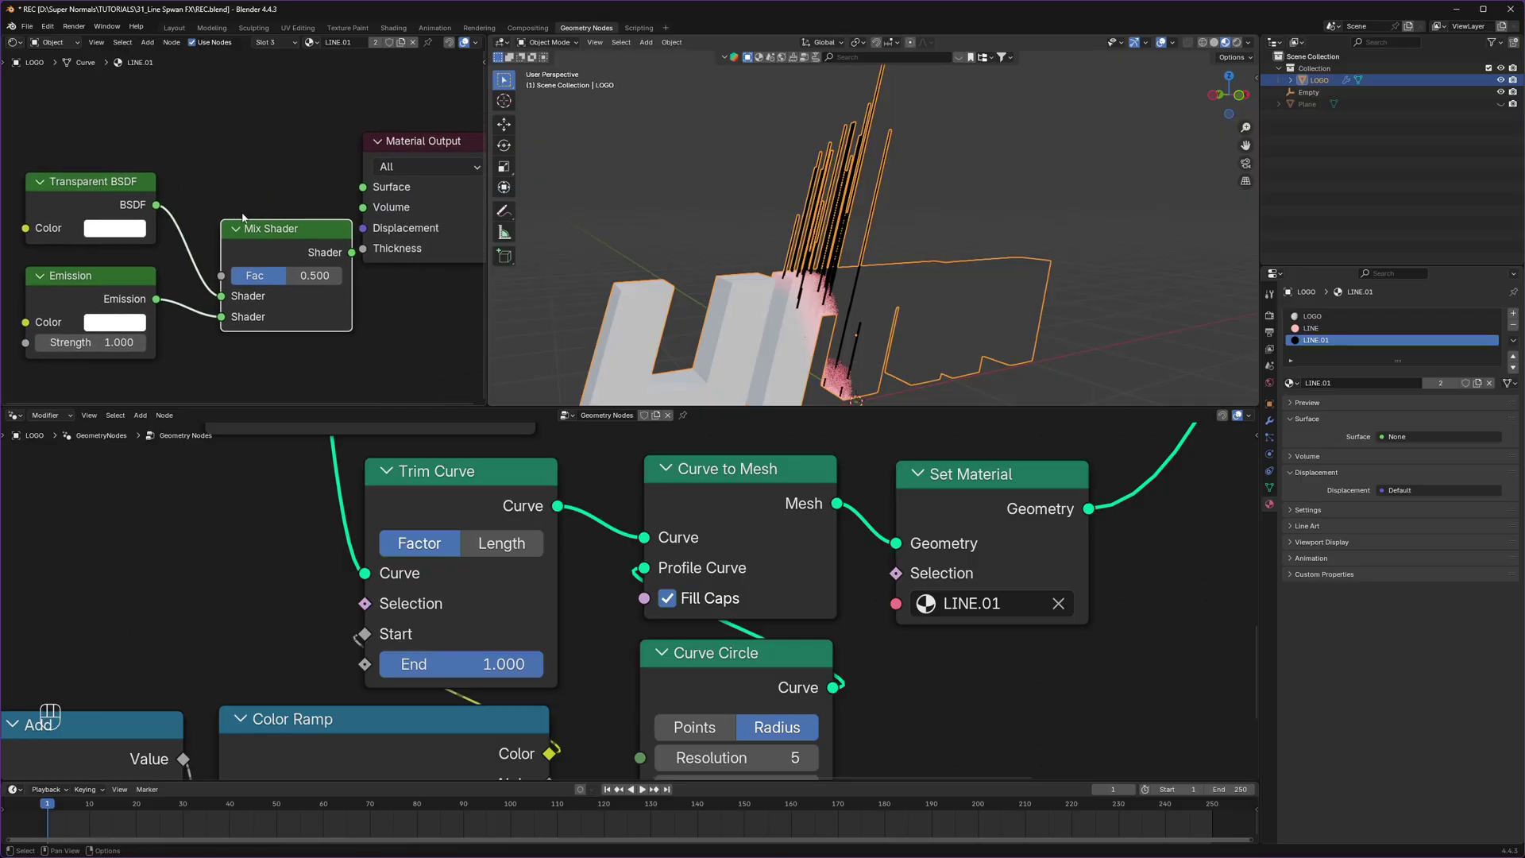
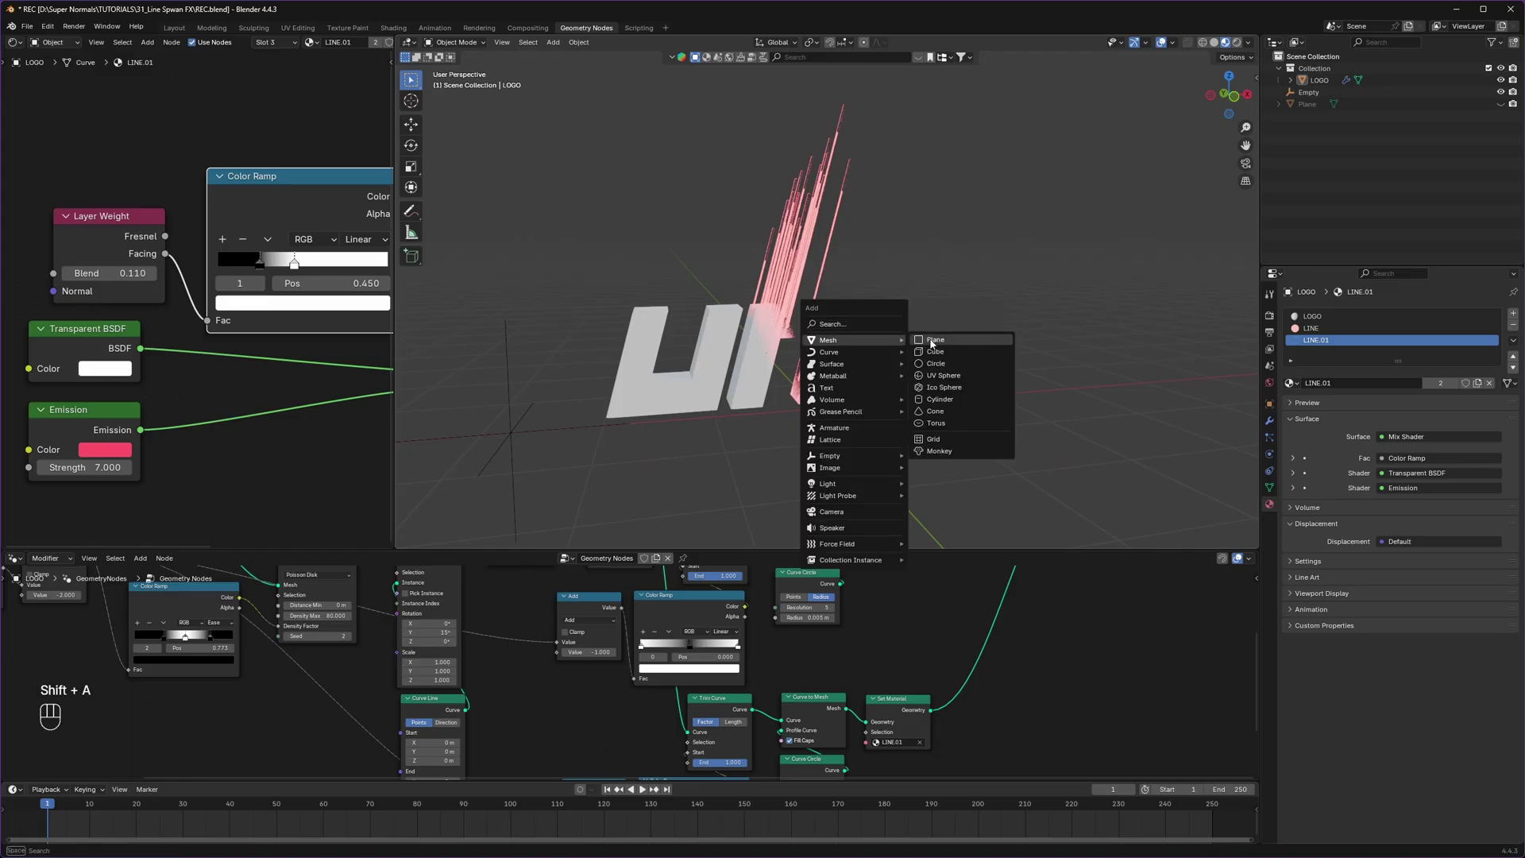
Step: Add a plane and scale it up into a wide ground under the logo
key(s)
click(927, 207)
drag(862, 339, 885, 339)
key(shift+a)
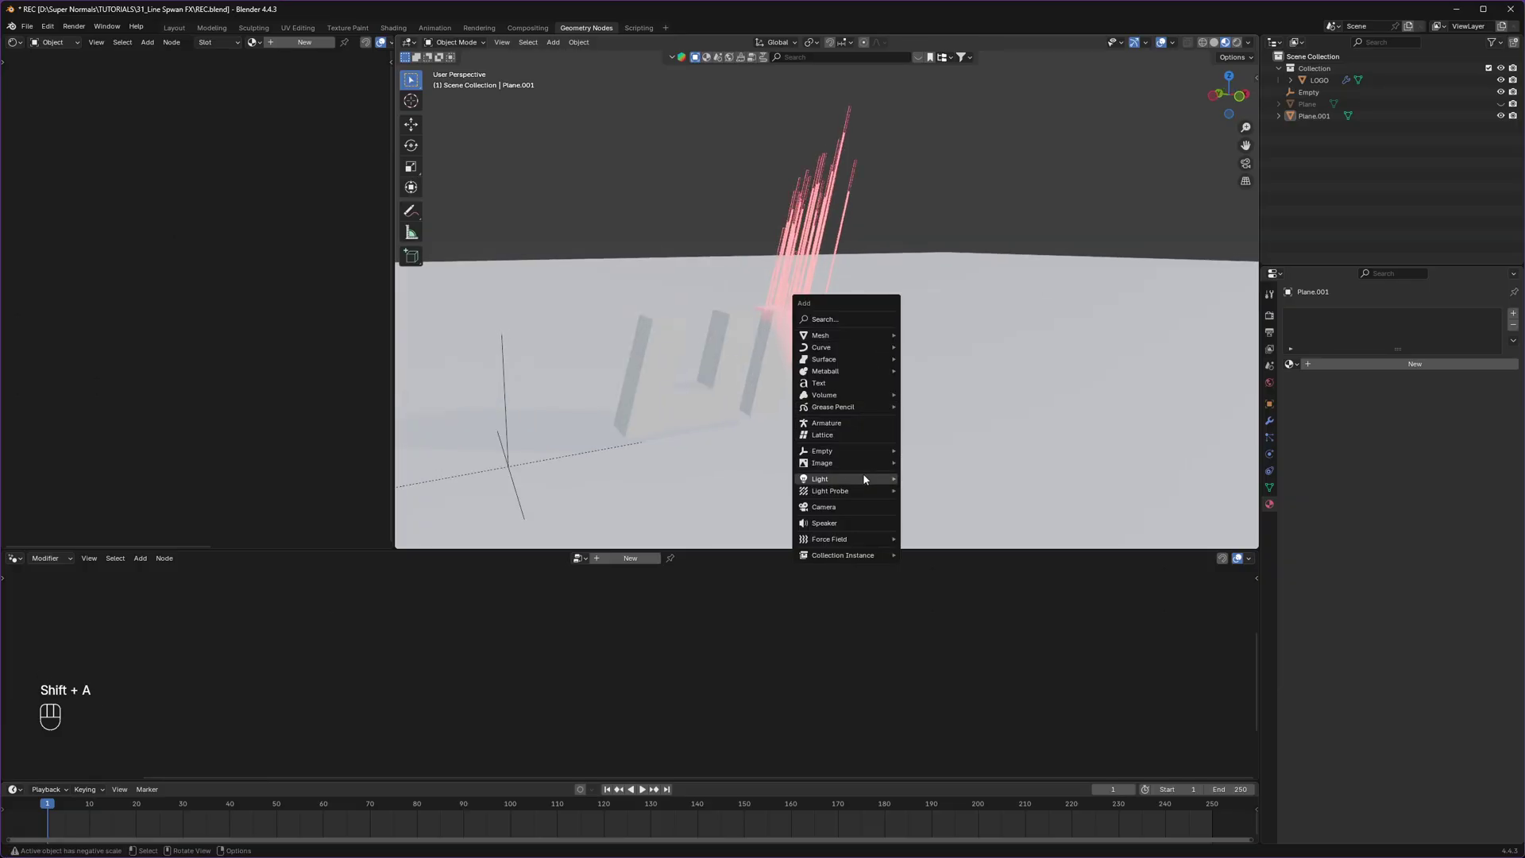
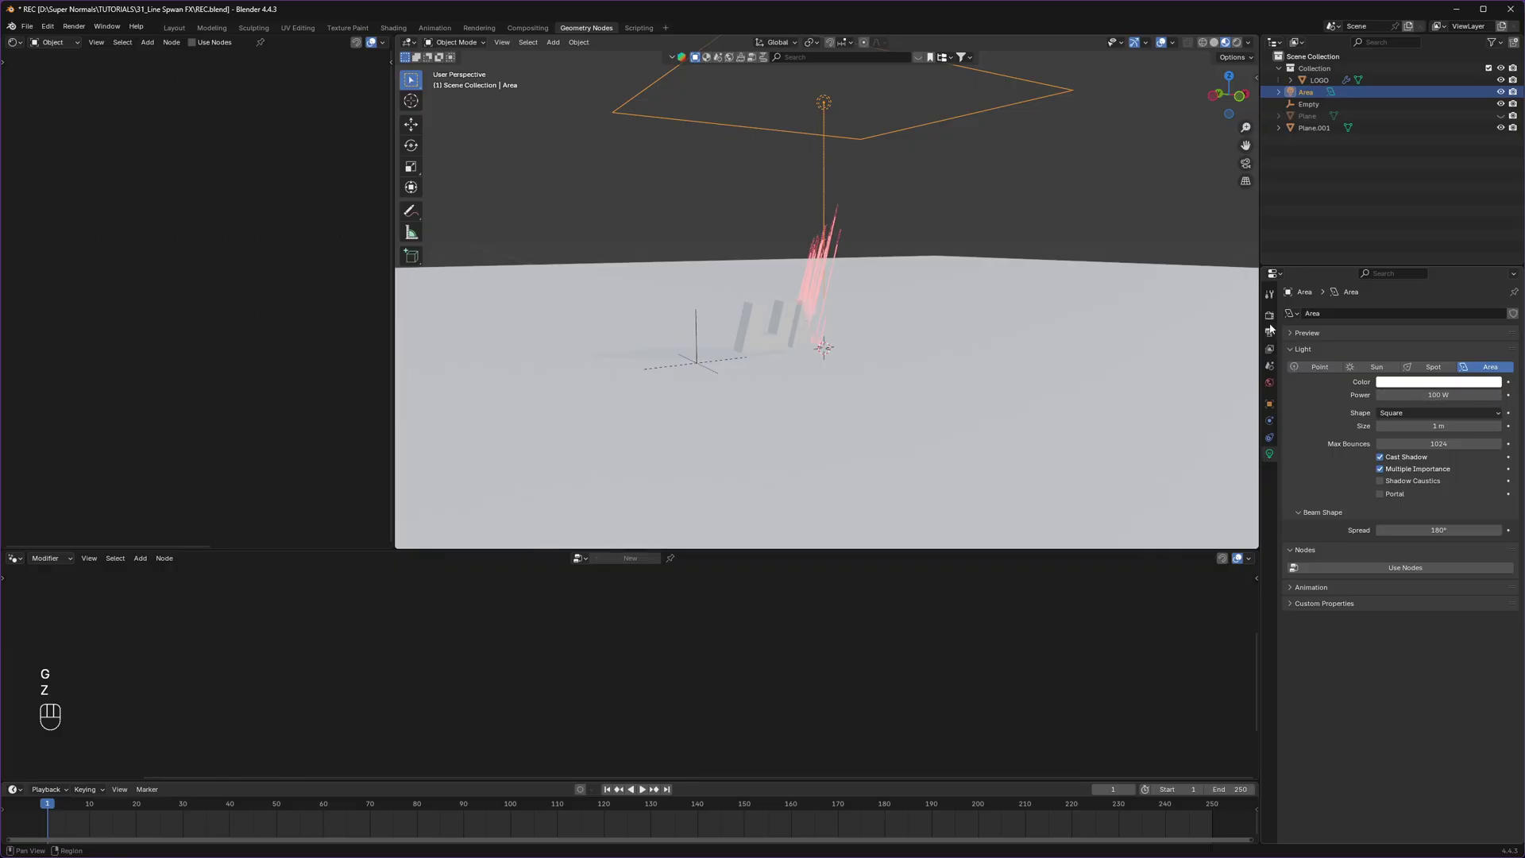
Step: Switch the viewport to Rendered shading and bring up the Cycles render settings
click(1274, 319)
drag(1425, 314, 1432, 353)
drag(1410, 346, 1415, 371)
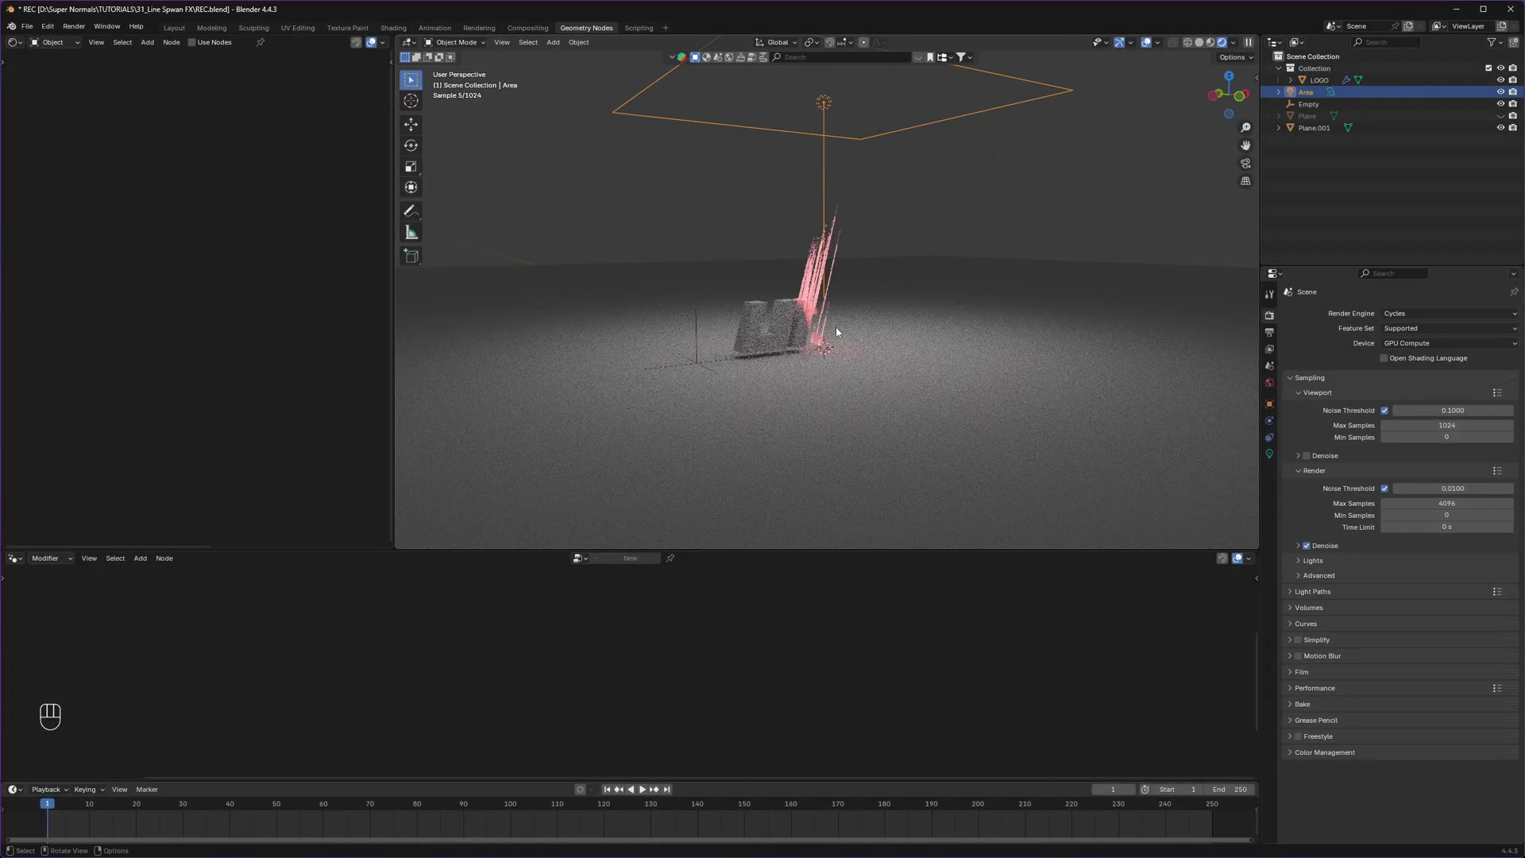
Step: Save the blend file and set the Cycles render device to CPU
key(ctrl+s)
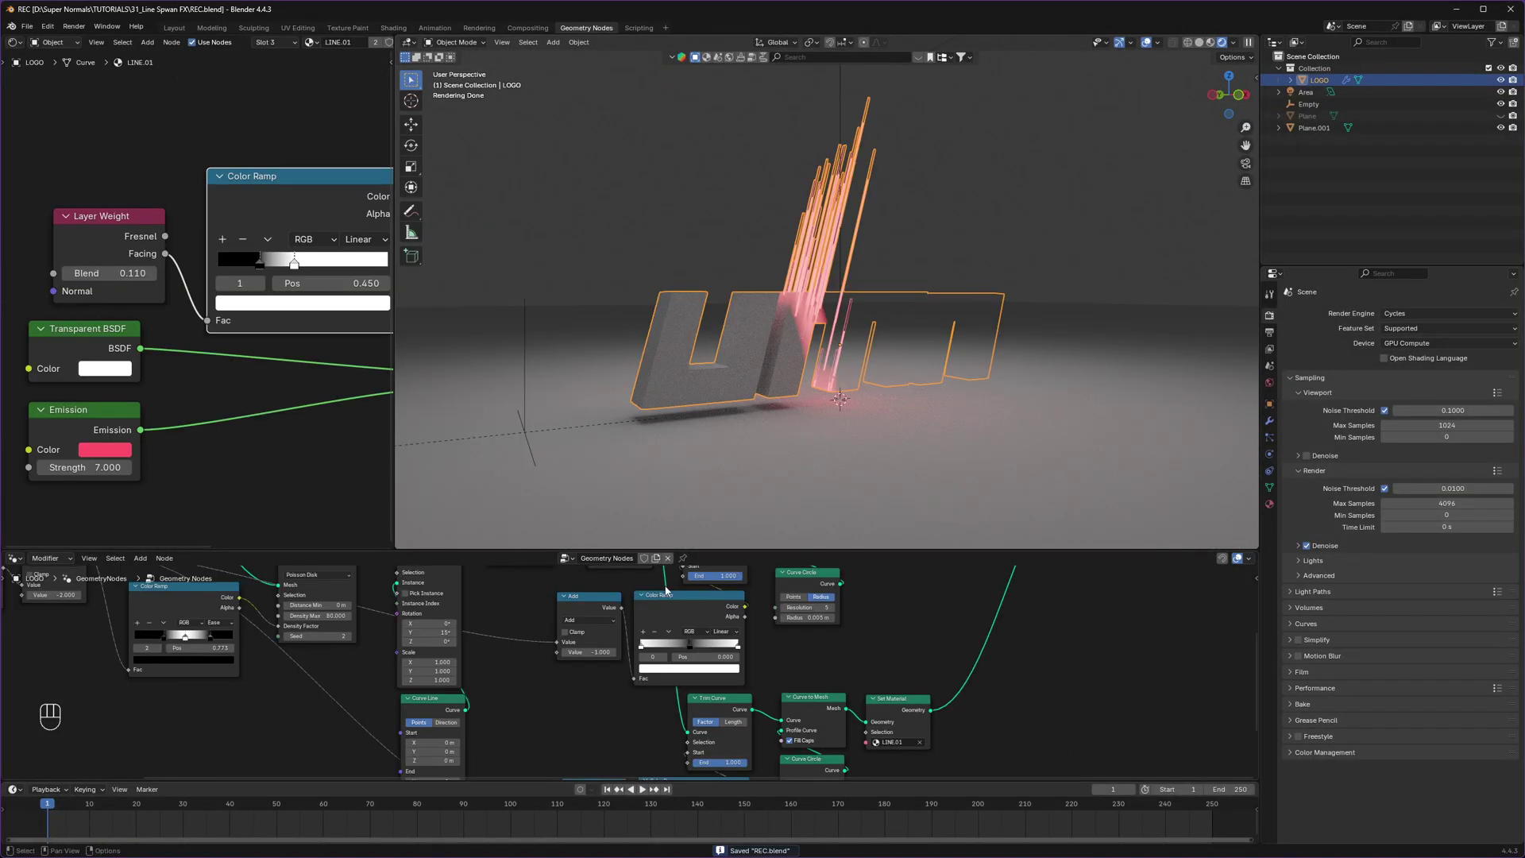
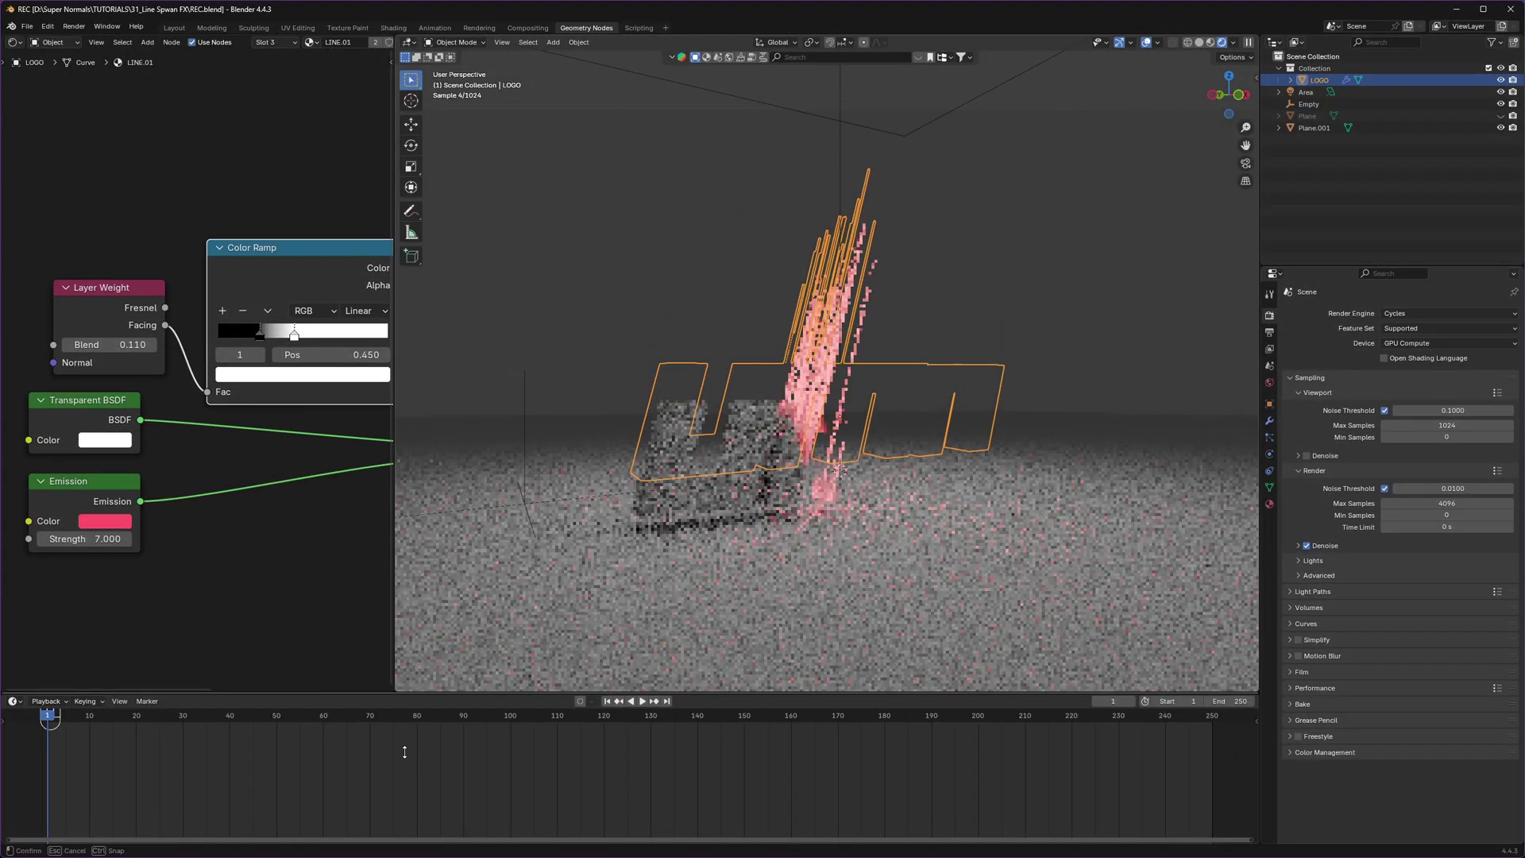
key(ctrl+s)
click(407, 273)
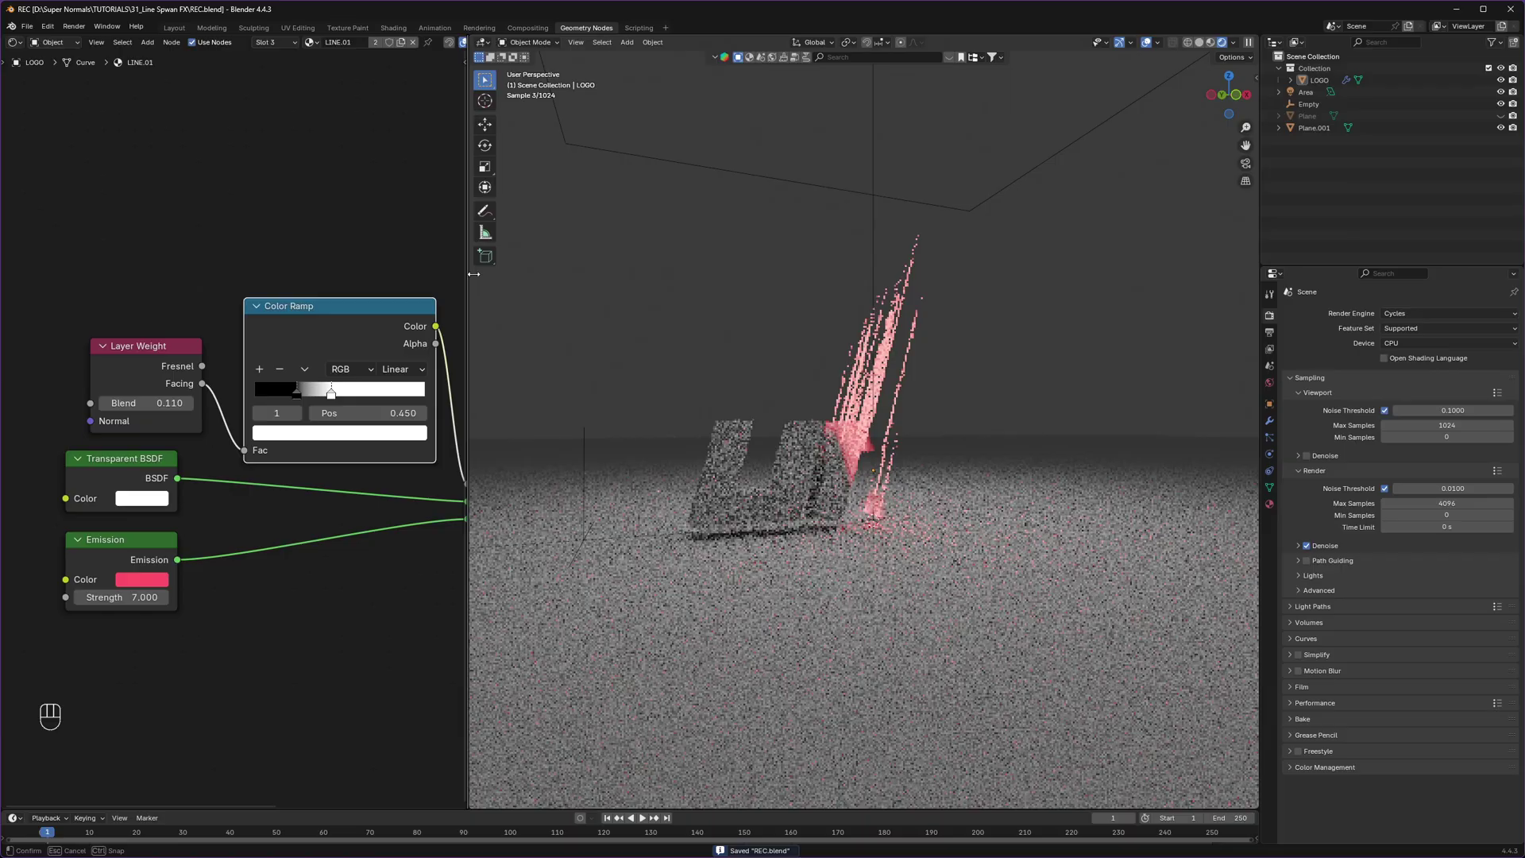
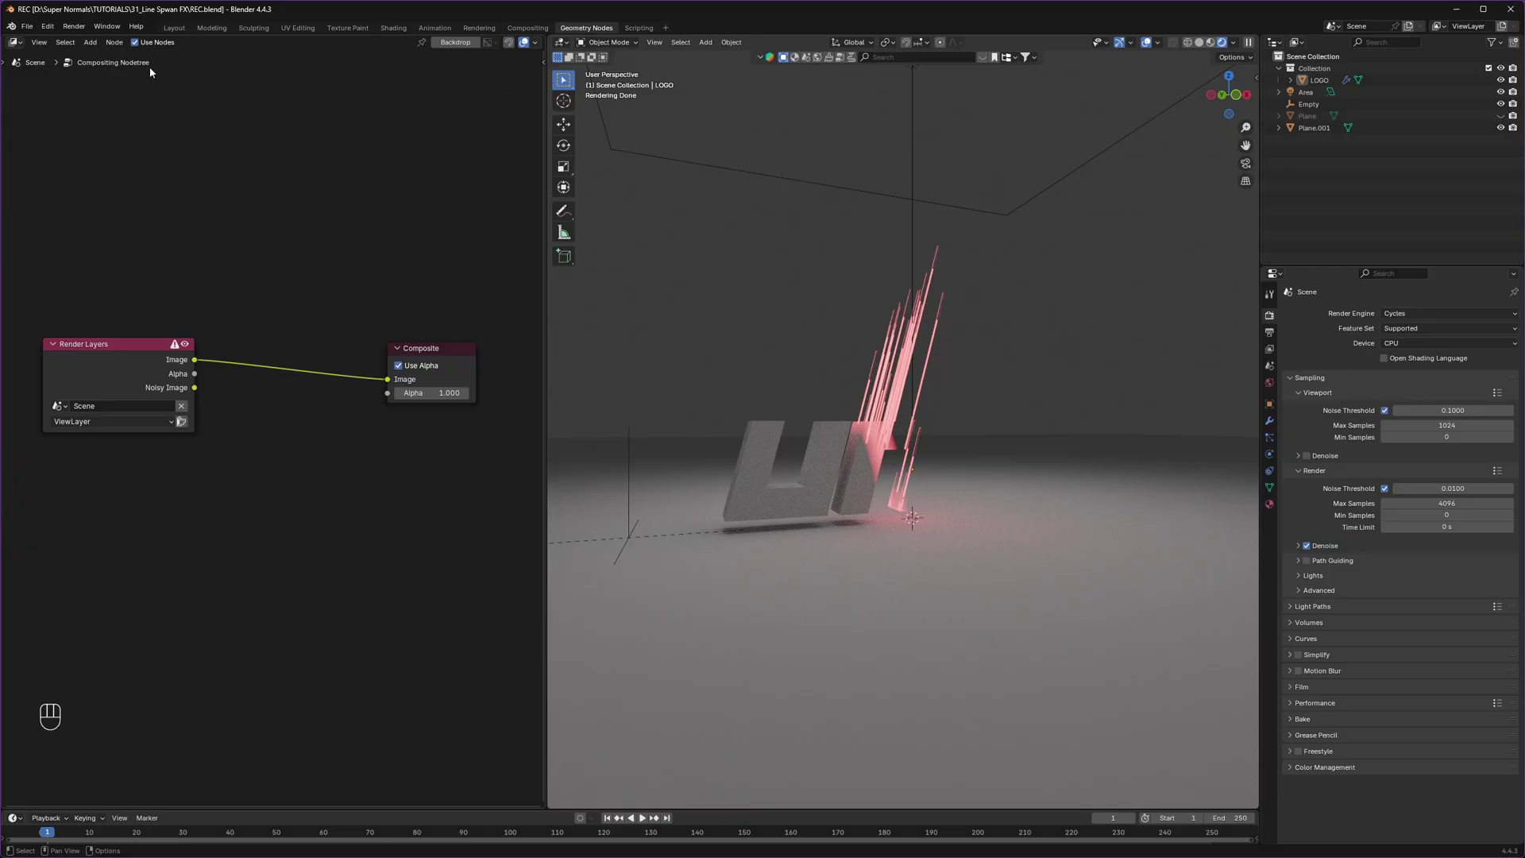
Step: Enable Use Nodes in the Compositor and set the viewport Compositor to Always
double_click(139, 44)
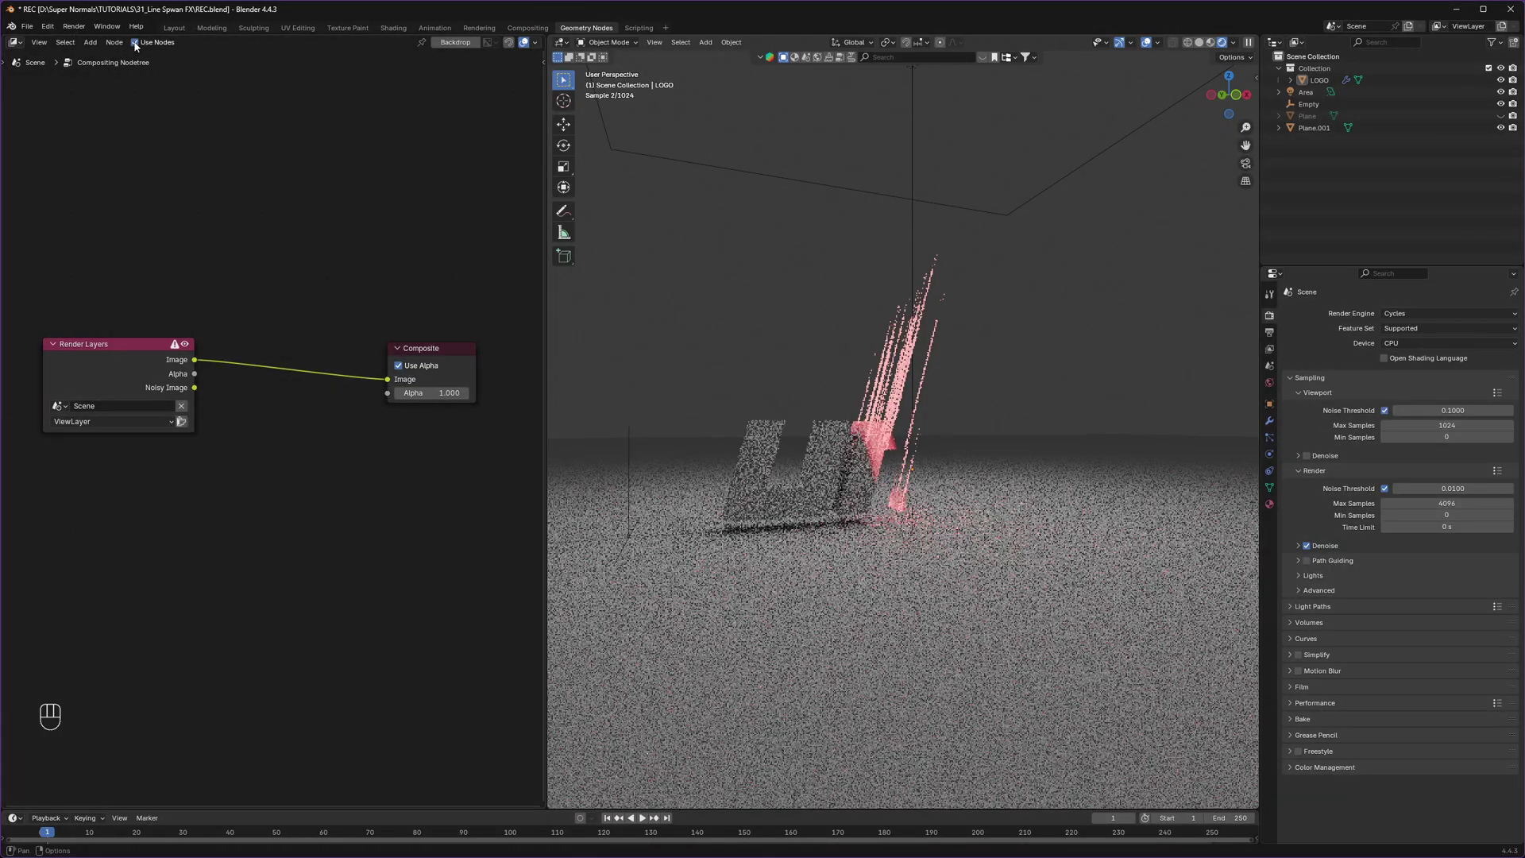
double_click(139, 44)
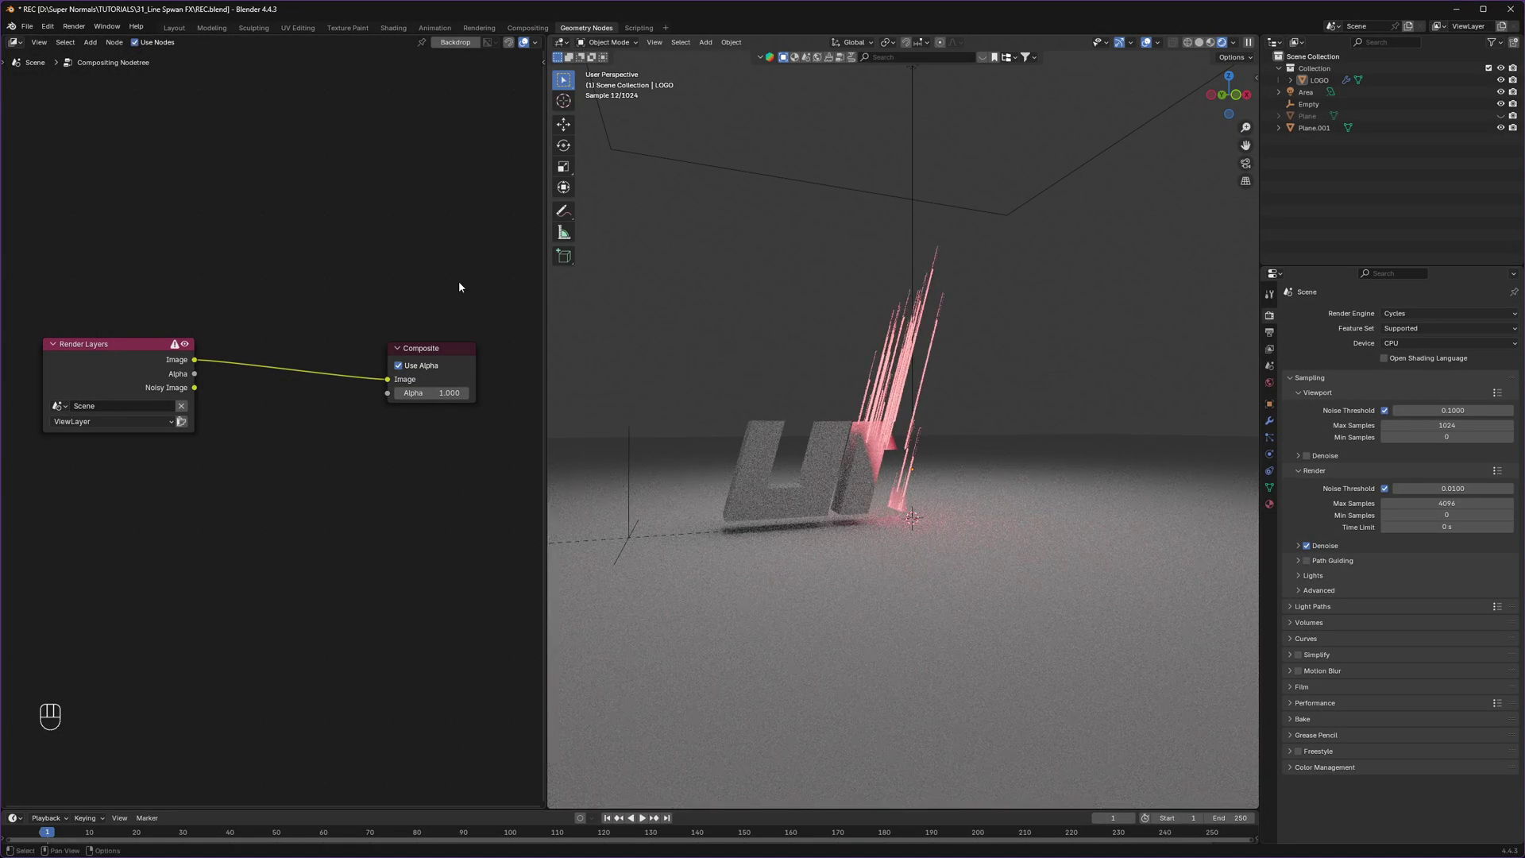
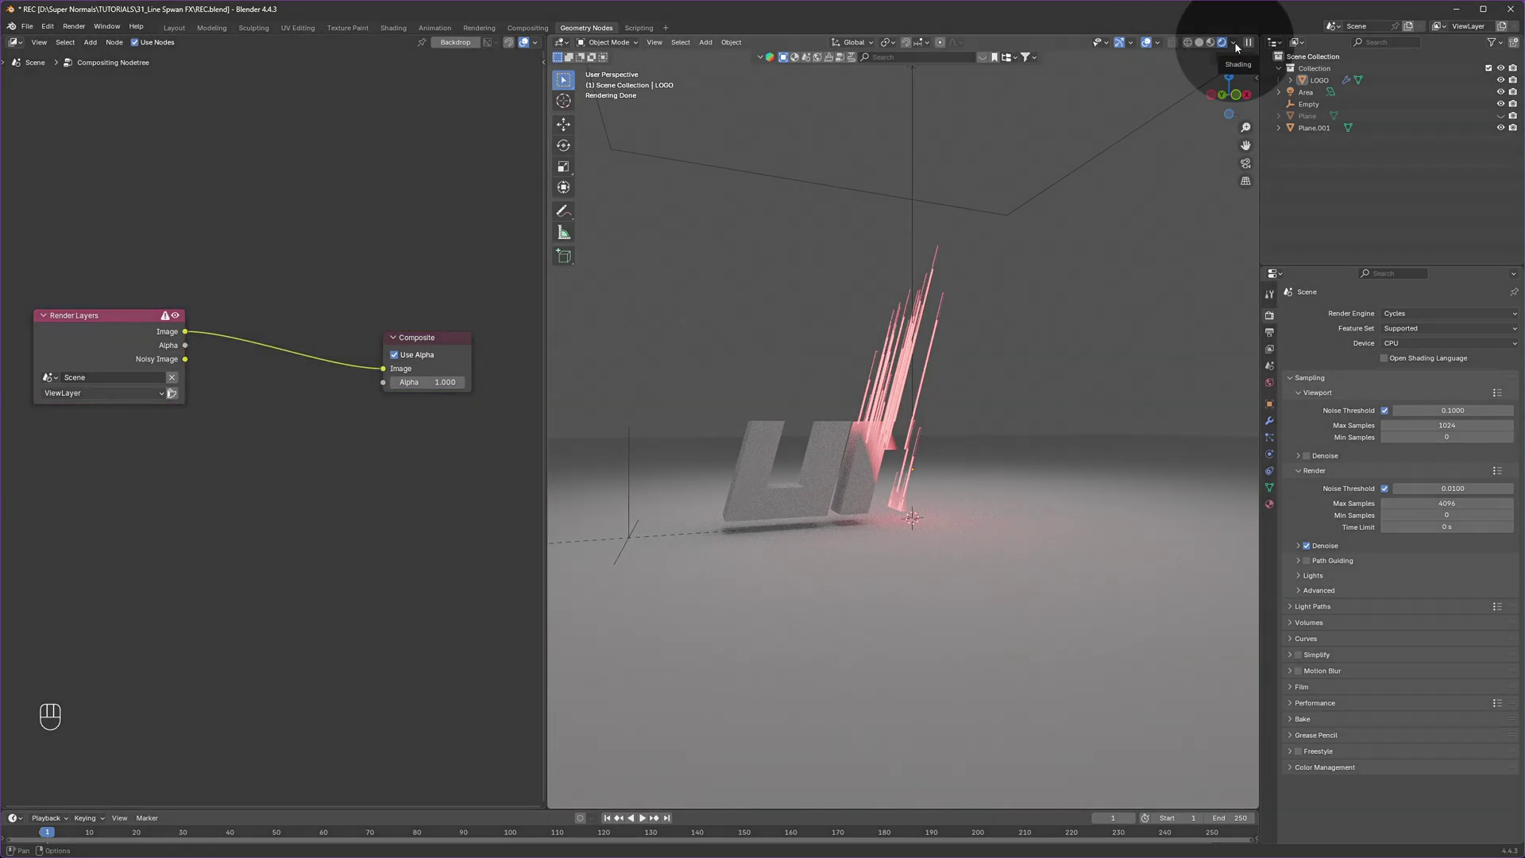
drag(1238, 43, 268, 425)
Step: Insert a Glare node between Render Layers and Composite, set to Simple Star at High quality
key(shift+a)
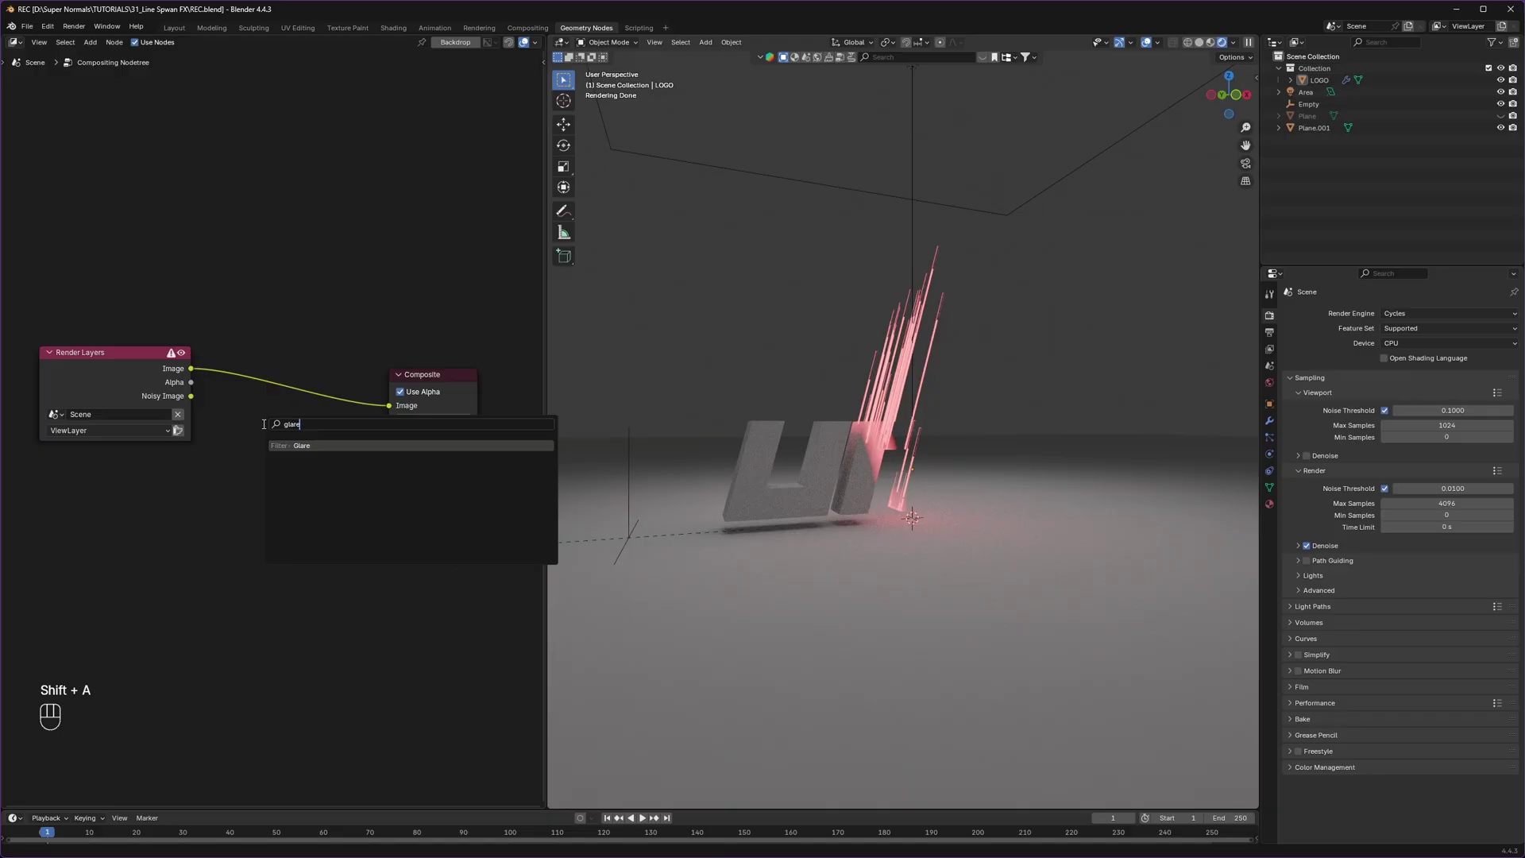
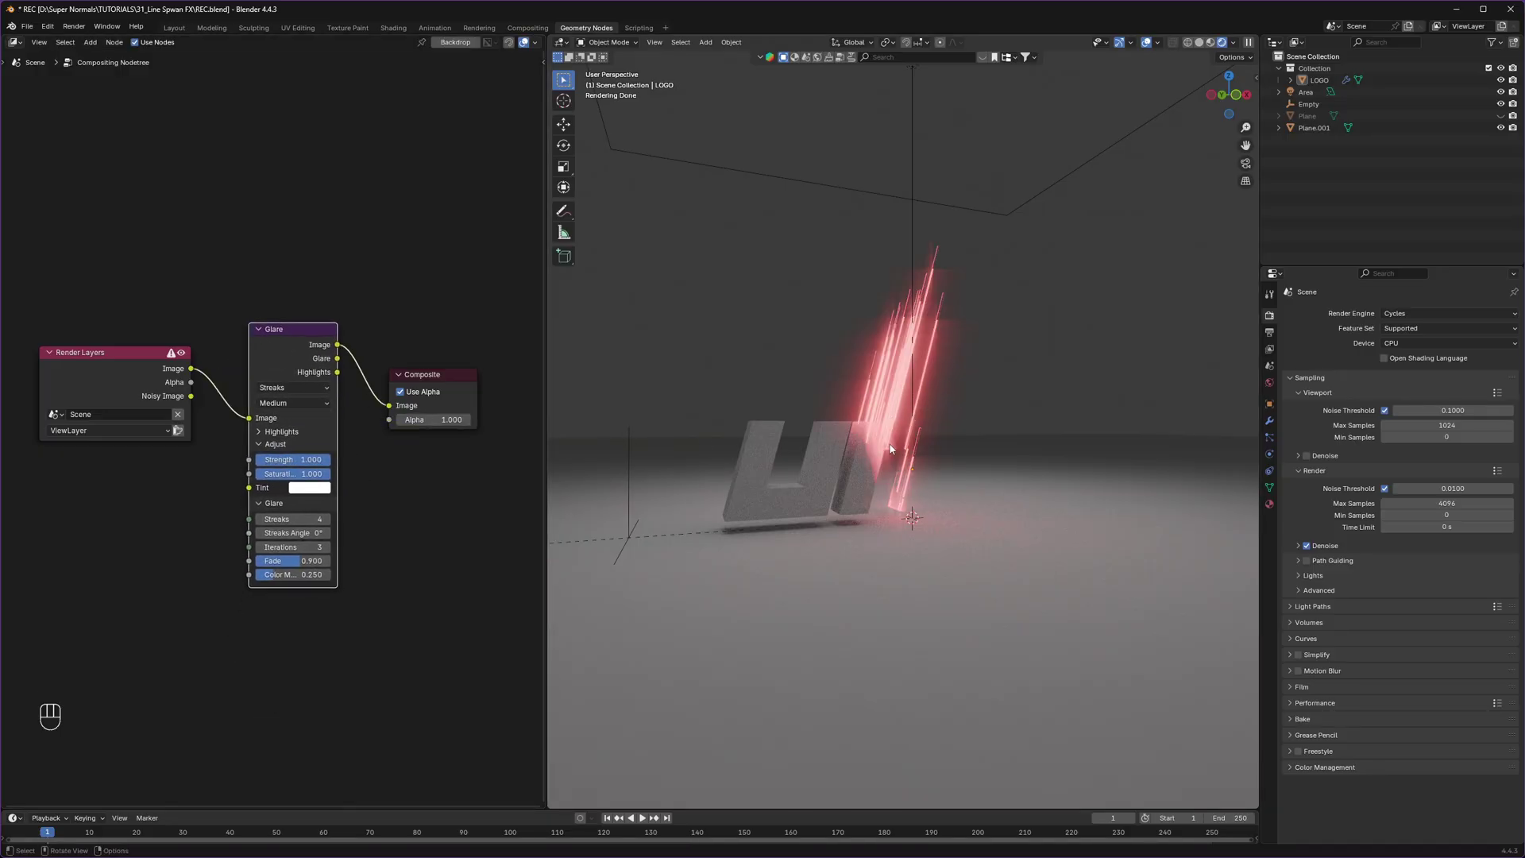
click(882, 468)
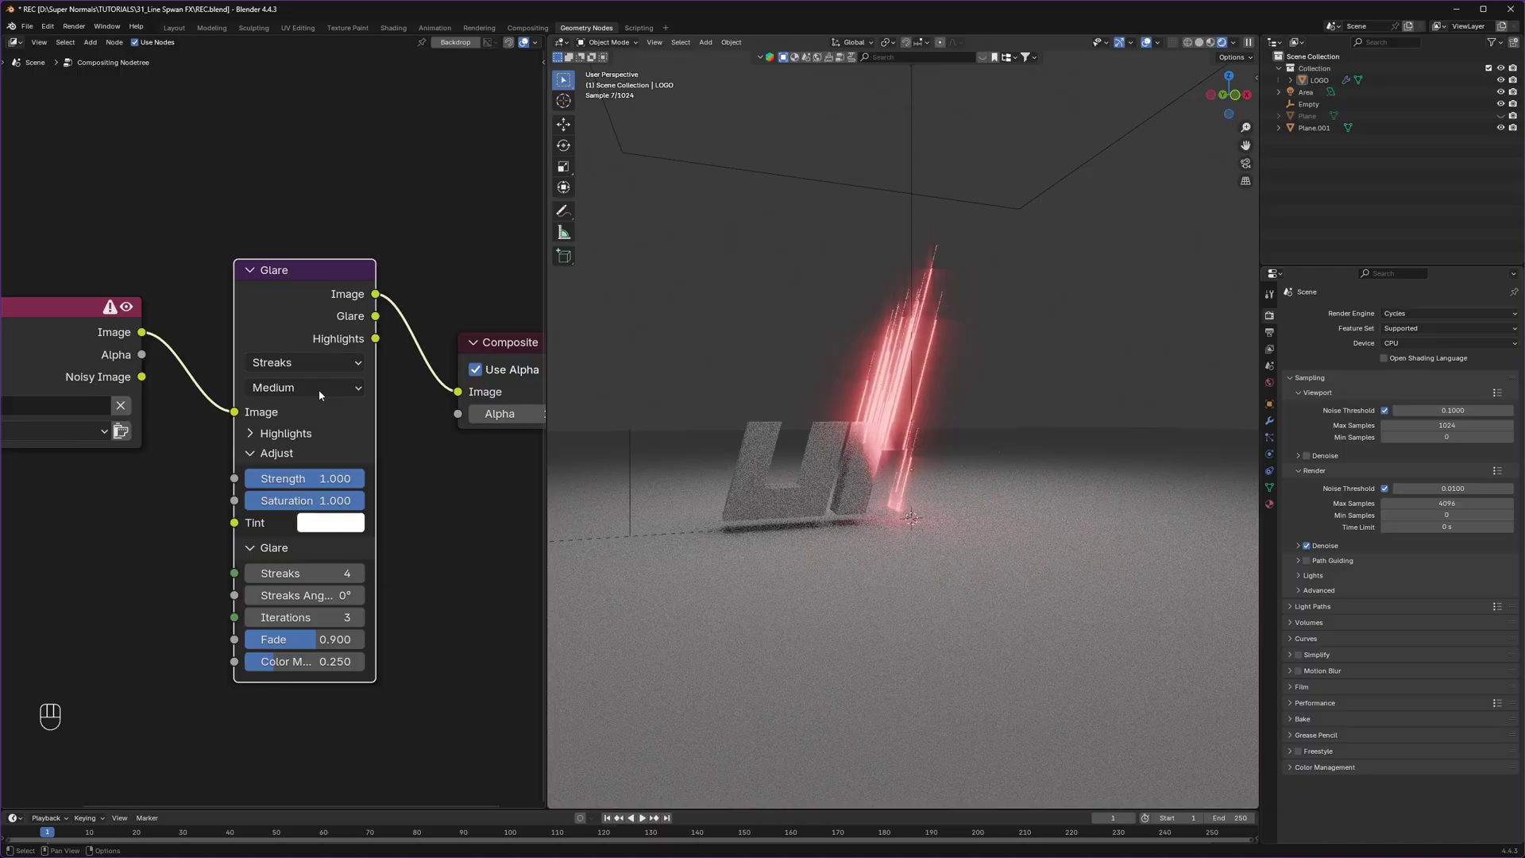
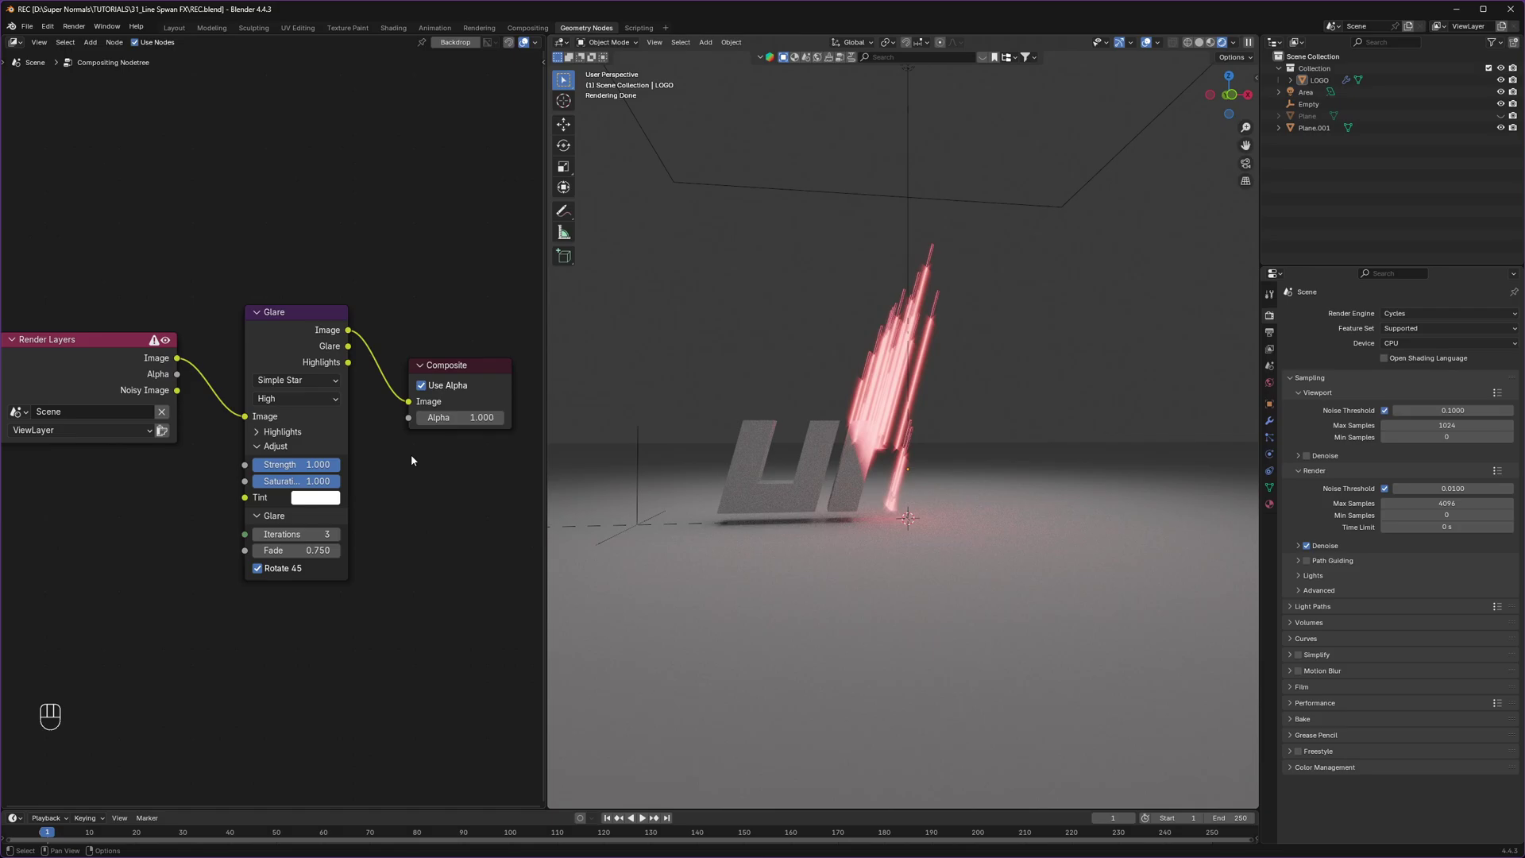
drag(841, 521, 843, 389)
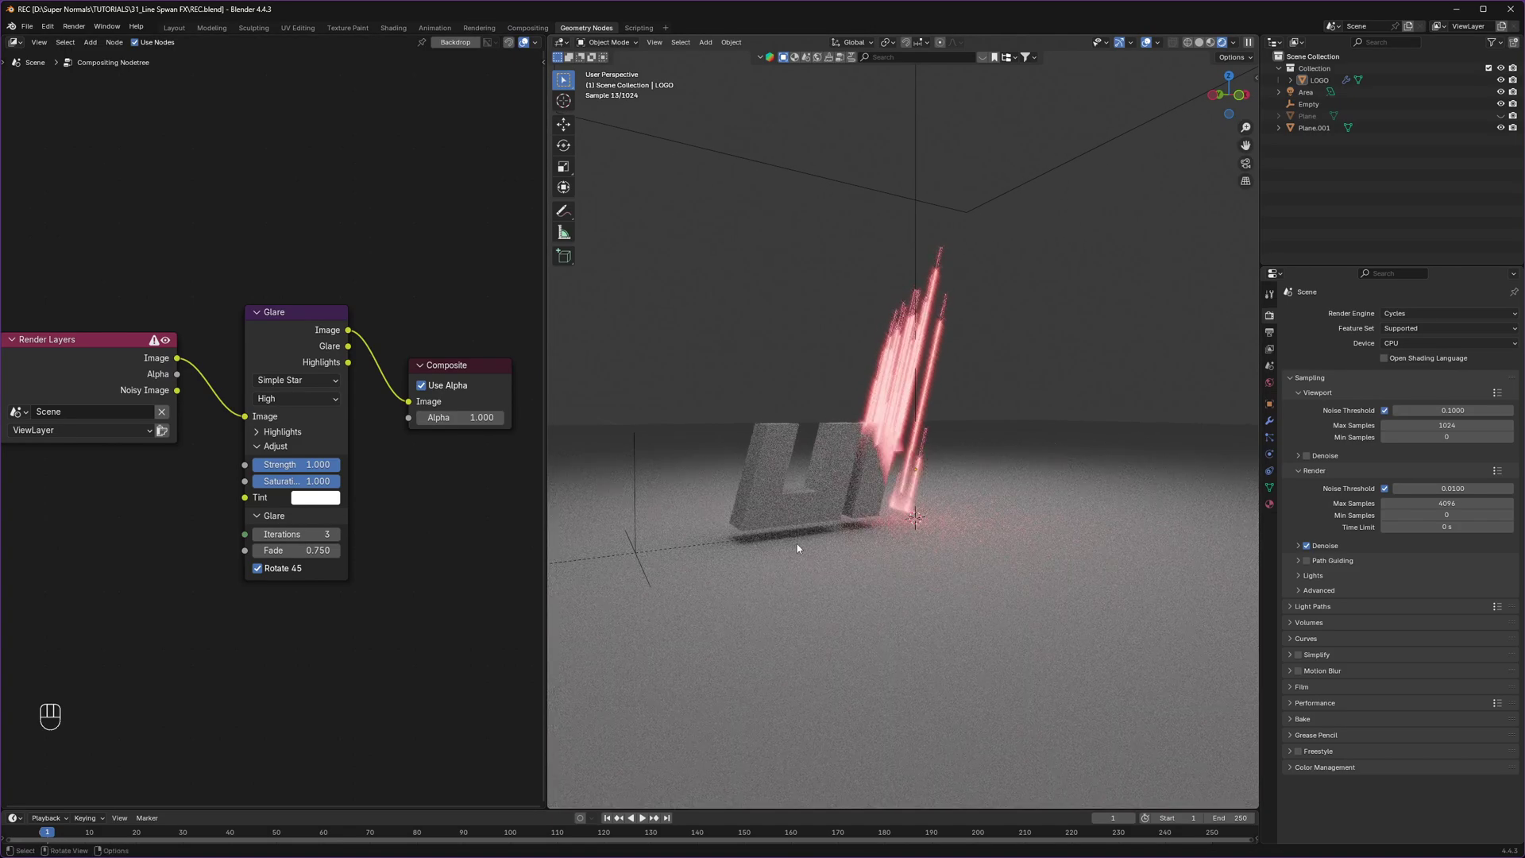
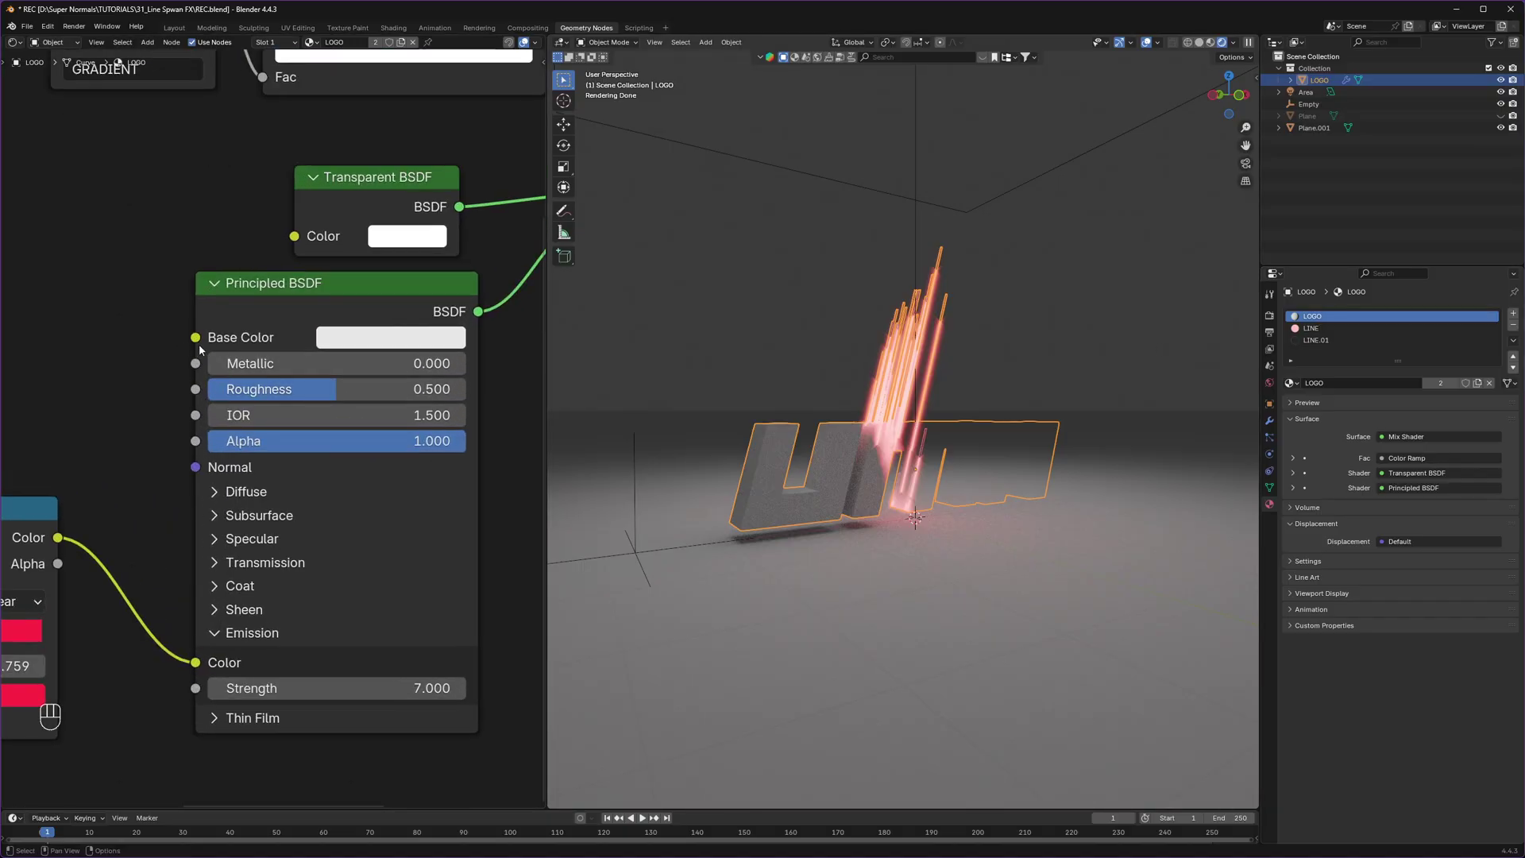
Step: Add an Image Texture with LOGO FINAL.png wired to Base Color, then save
click(136, 344)
key(shift+a)
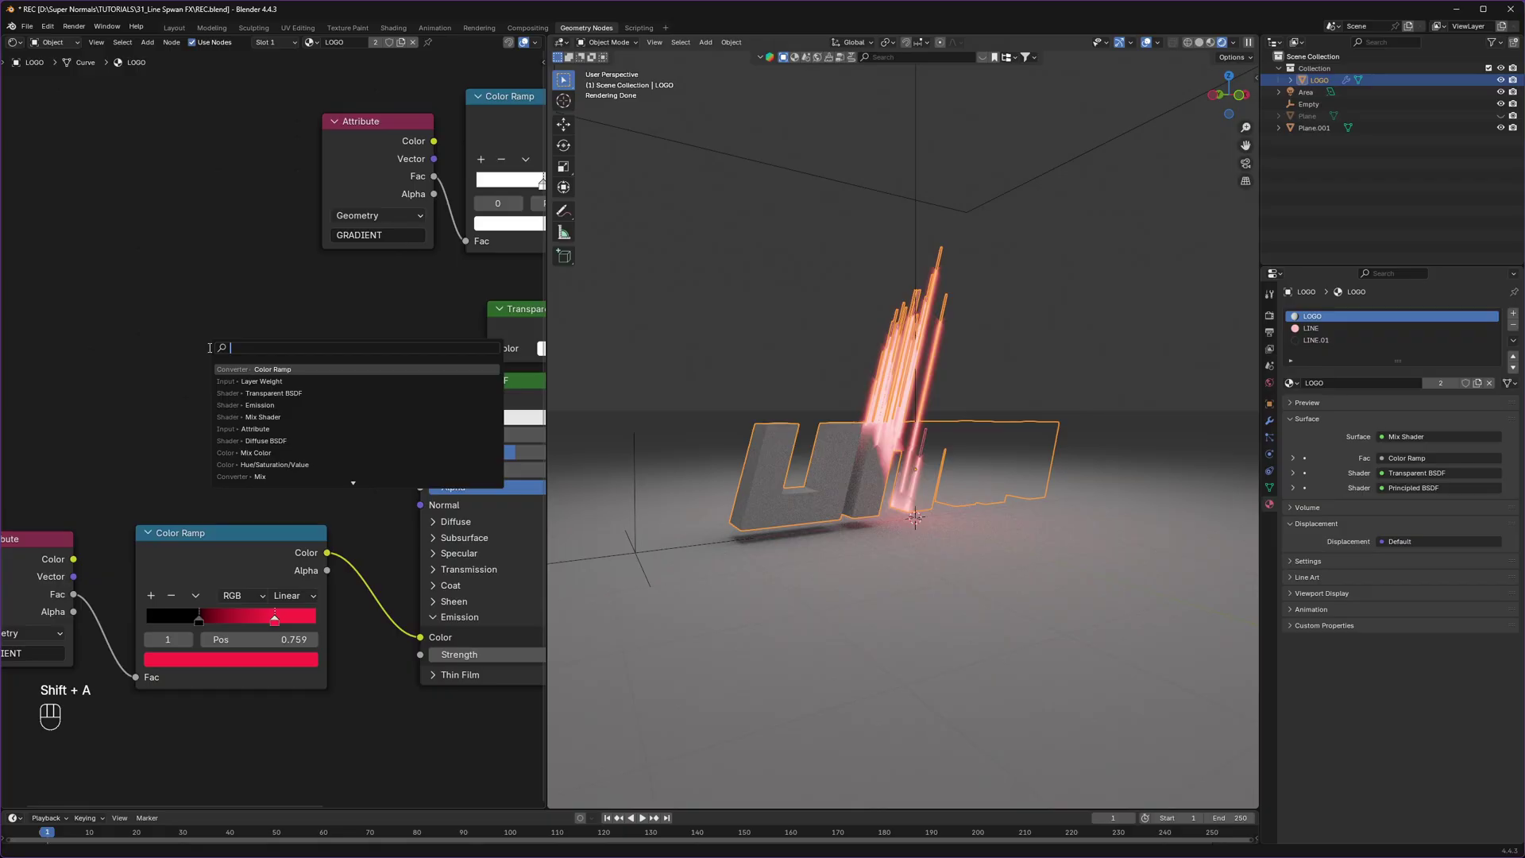
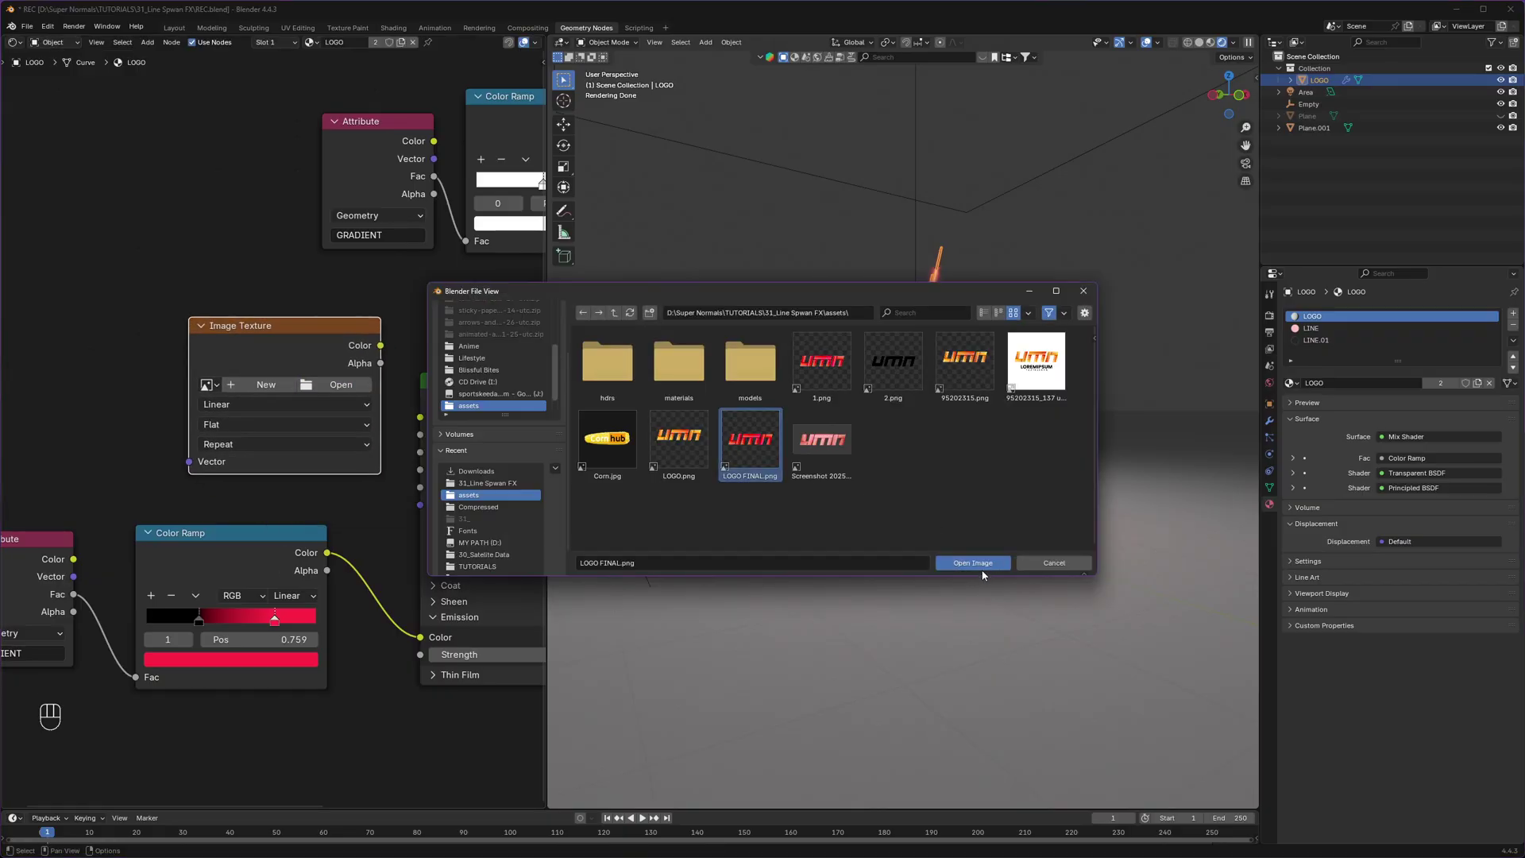
drag(337, 321, 406, 372)
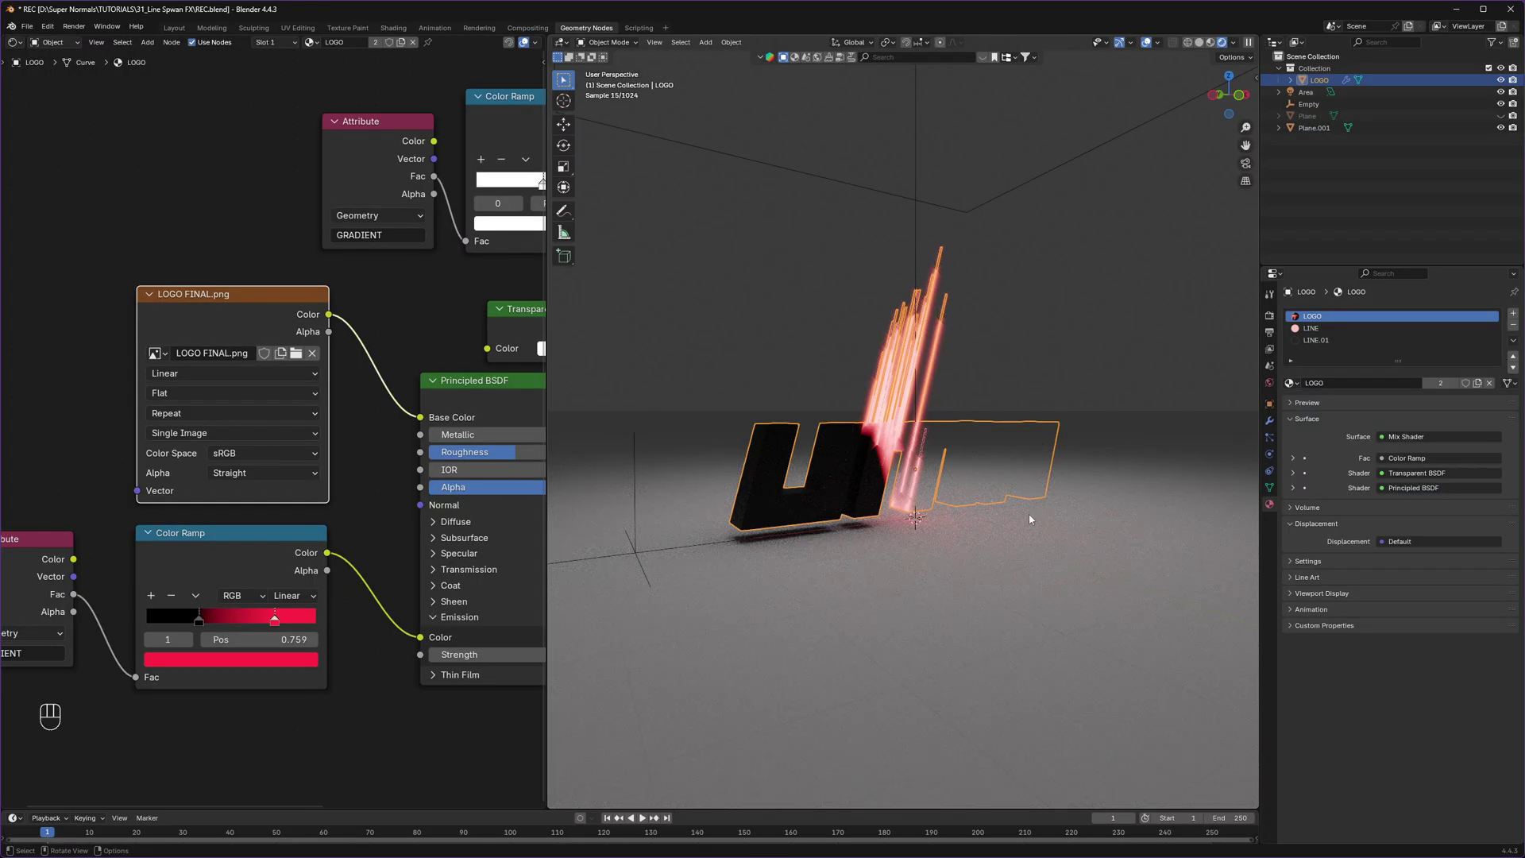
key(ctrl+s)
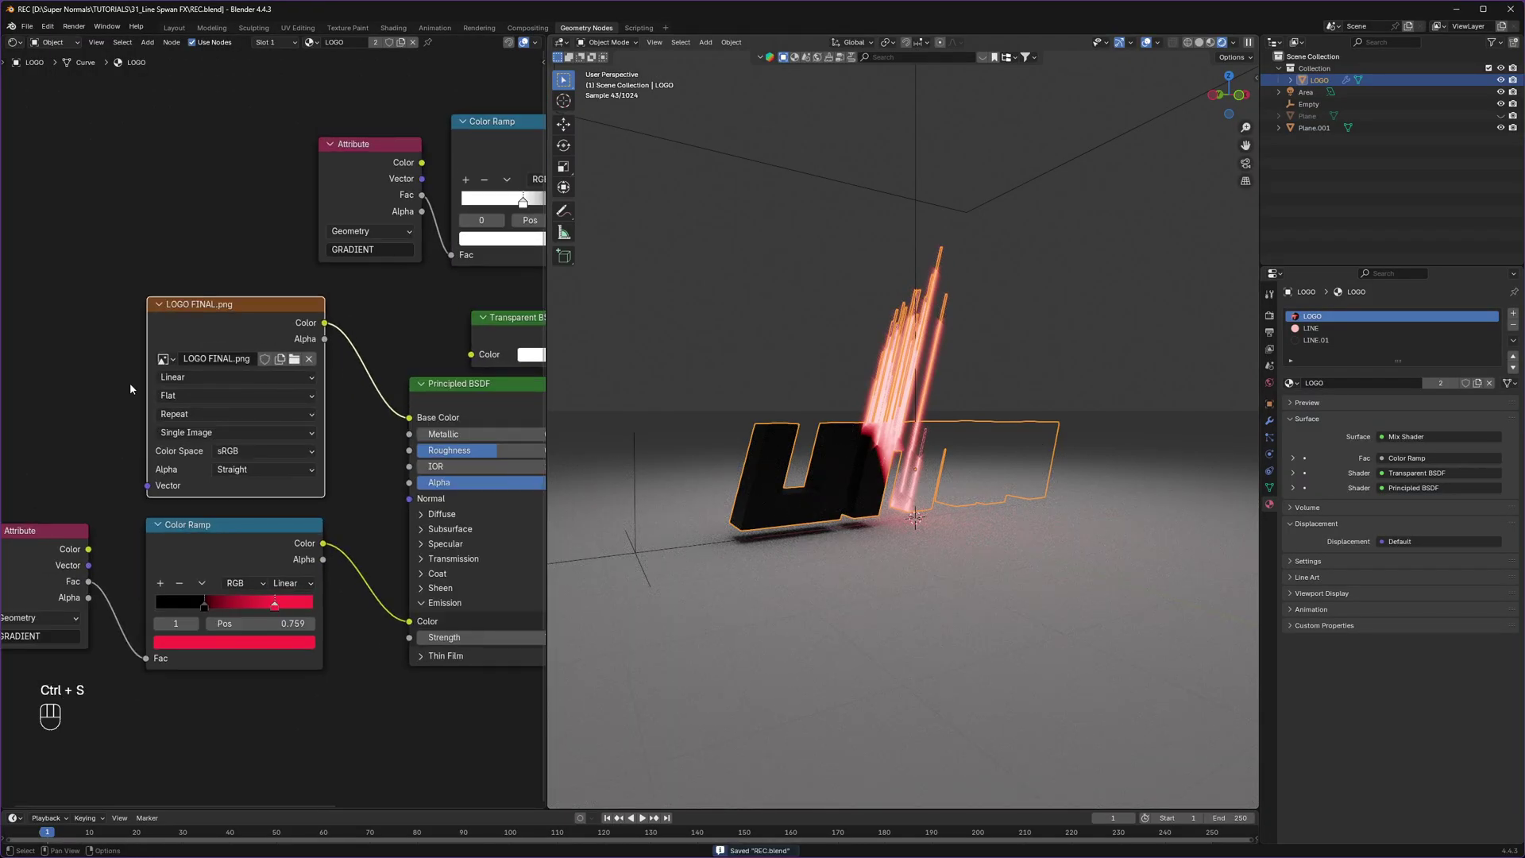
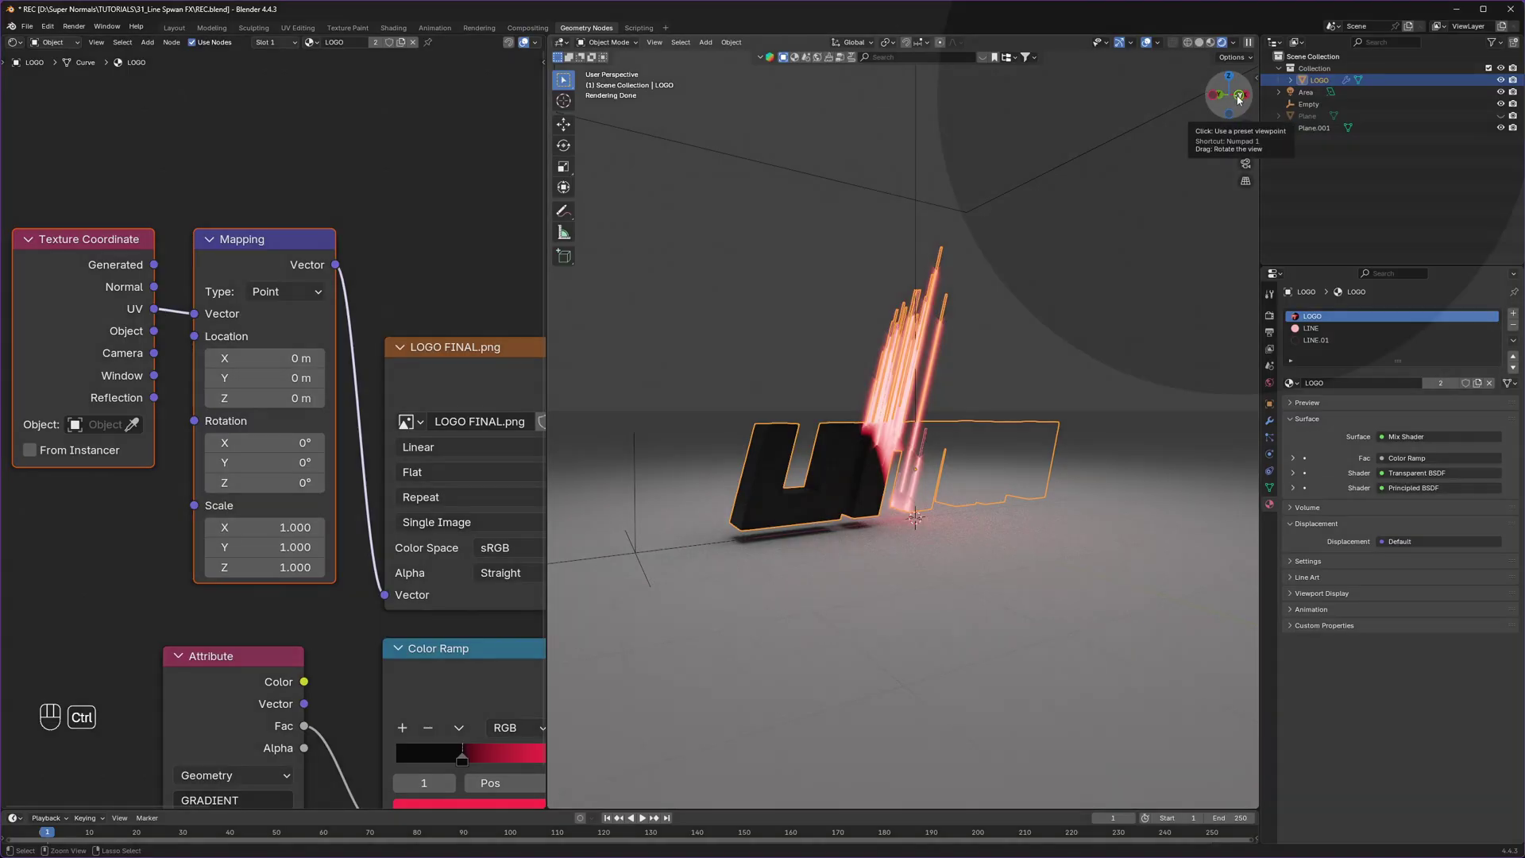
Step: Go to Front view, enter Edit Mode, select all logo geometry and bring up UV Mapping
click(1242, 97)
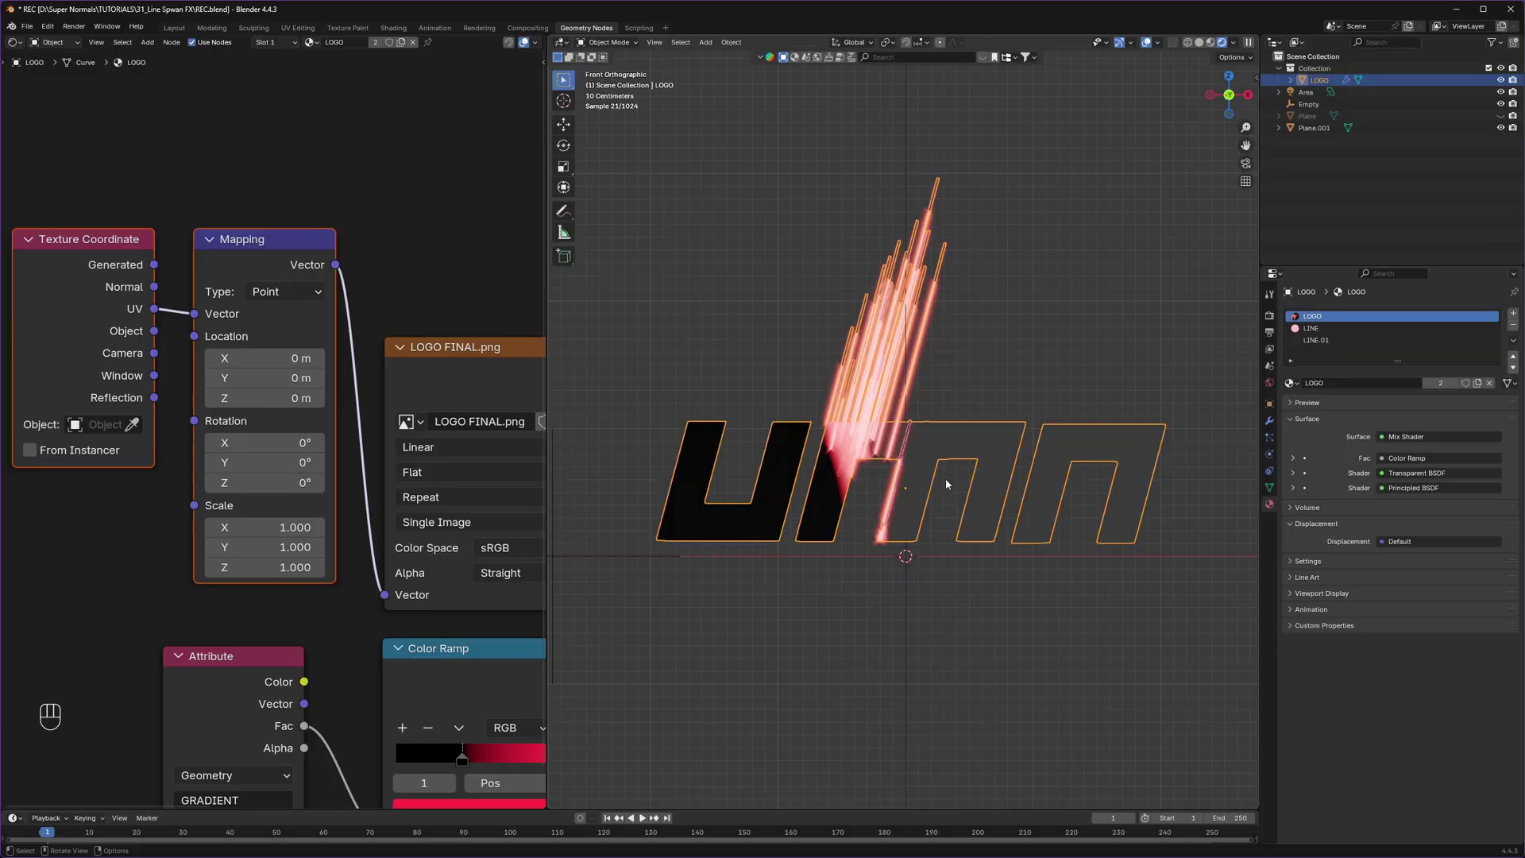
key(Tab)
key(a)
key(u)
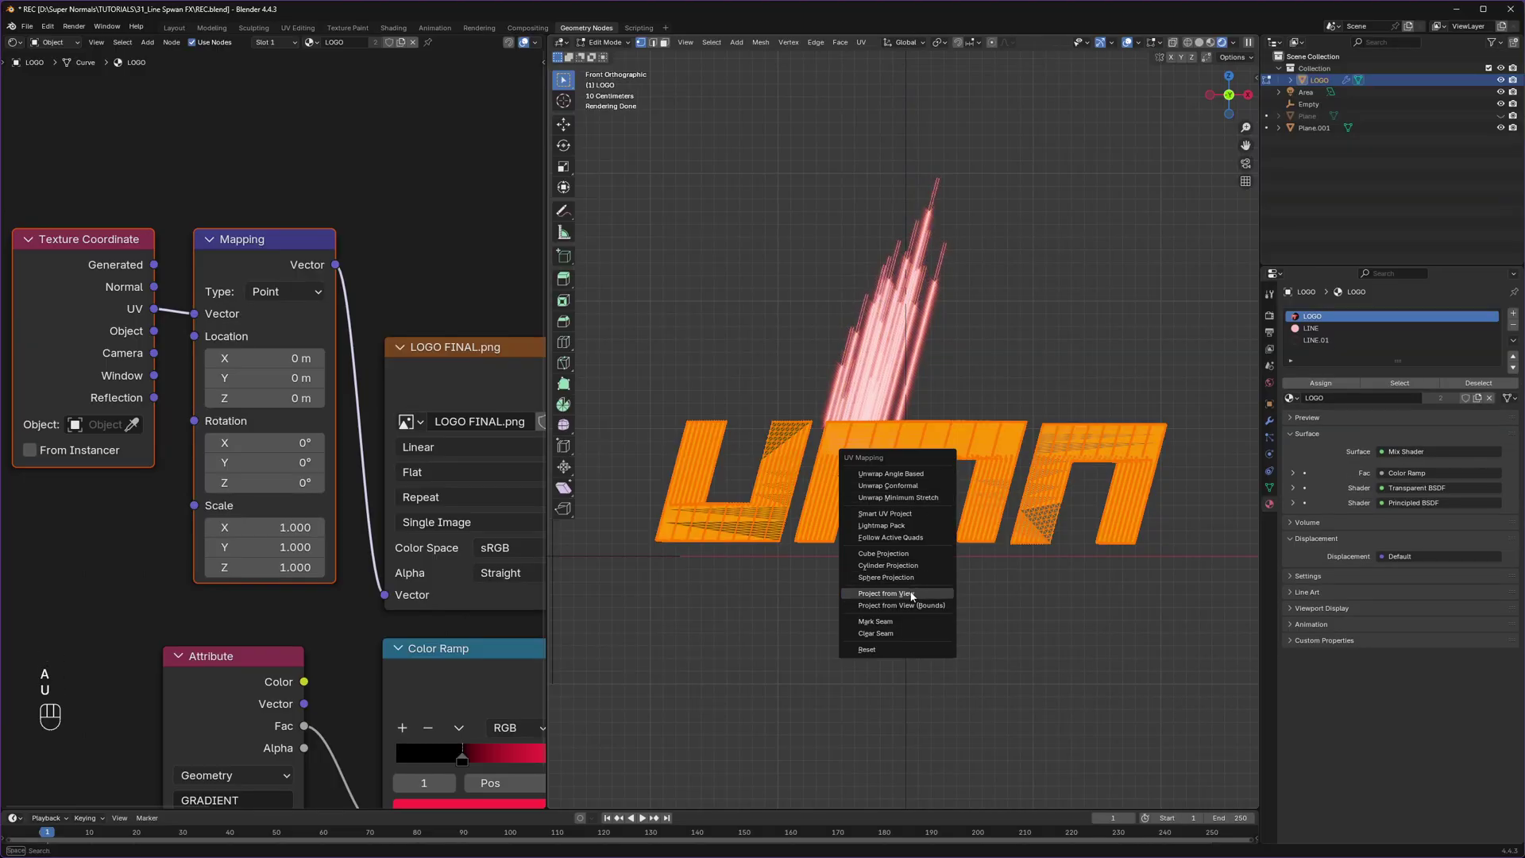
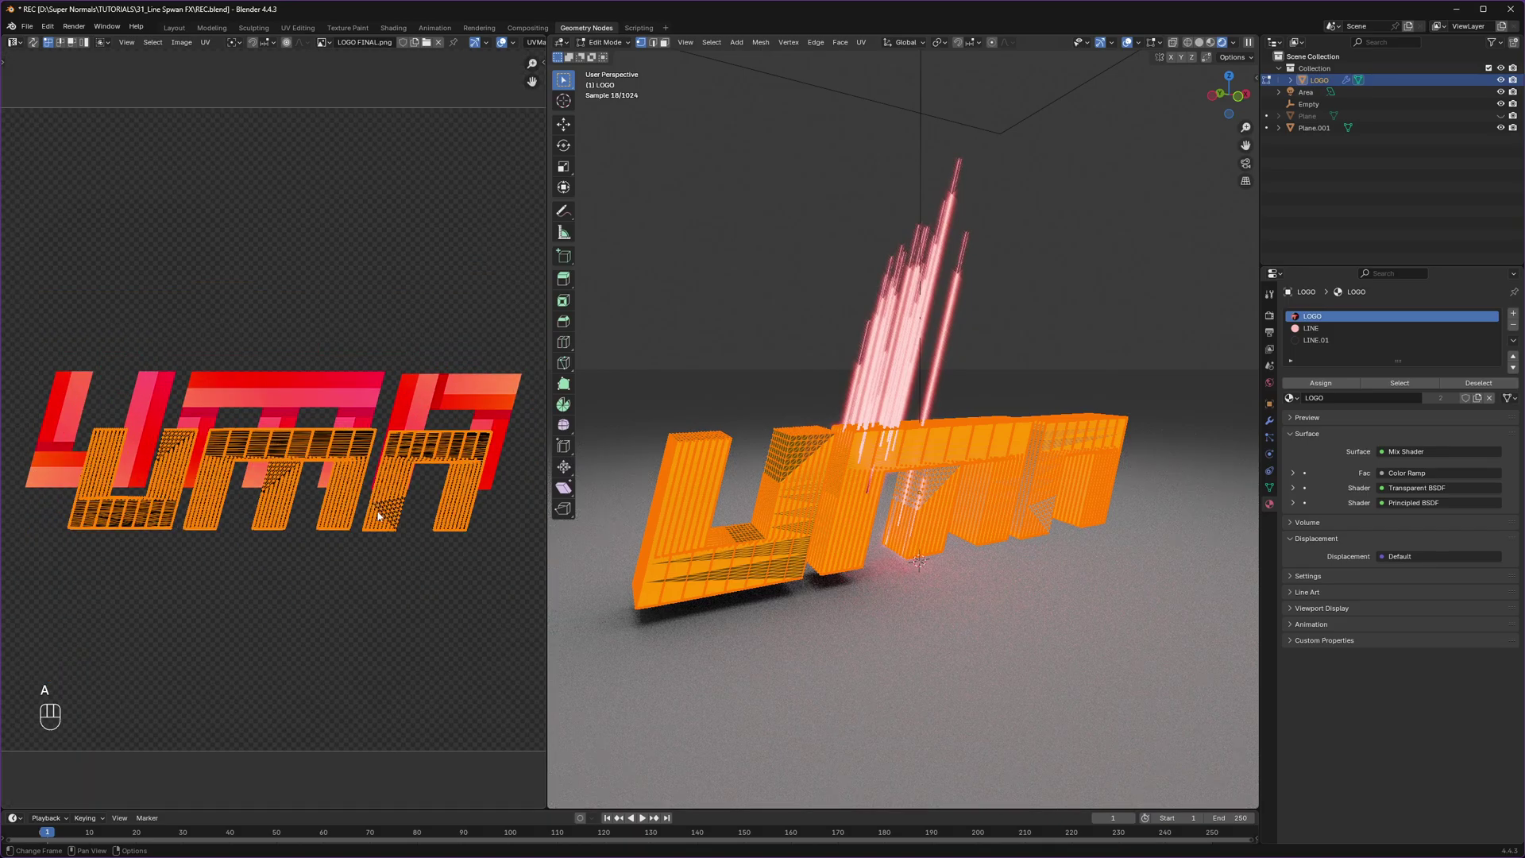
Step: Scale and move the projected UVs to fit LOGO FINAL.png, leave Edit Mode and save
key(g)
key(z)
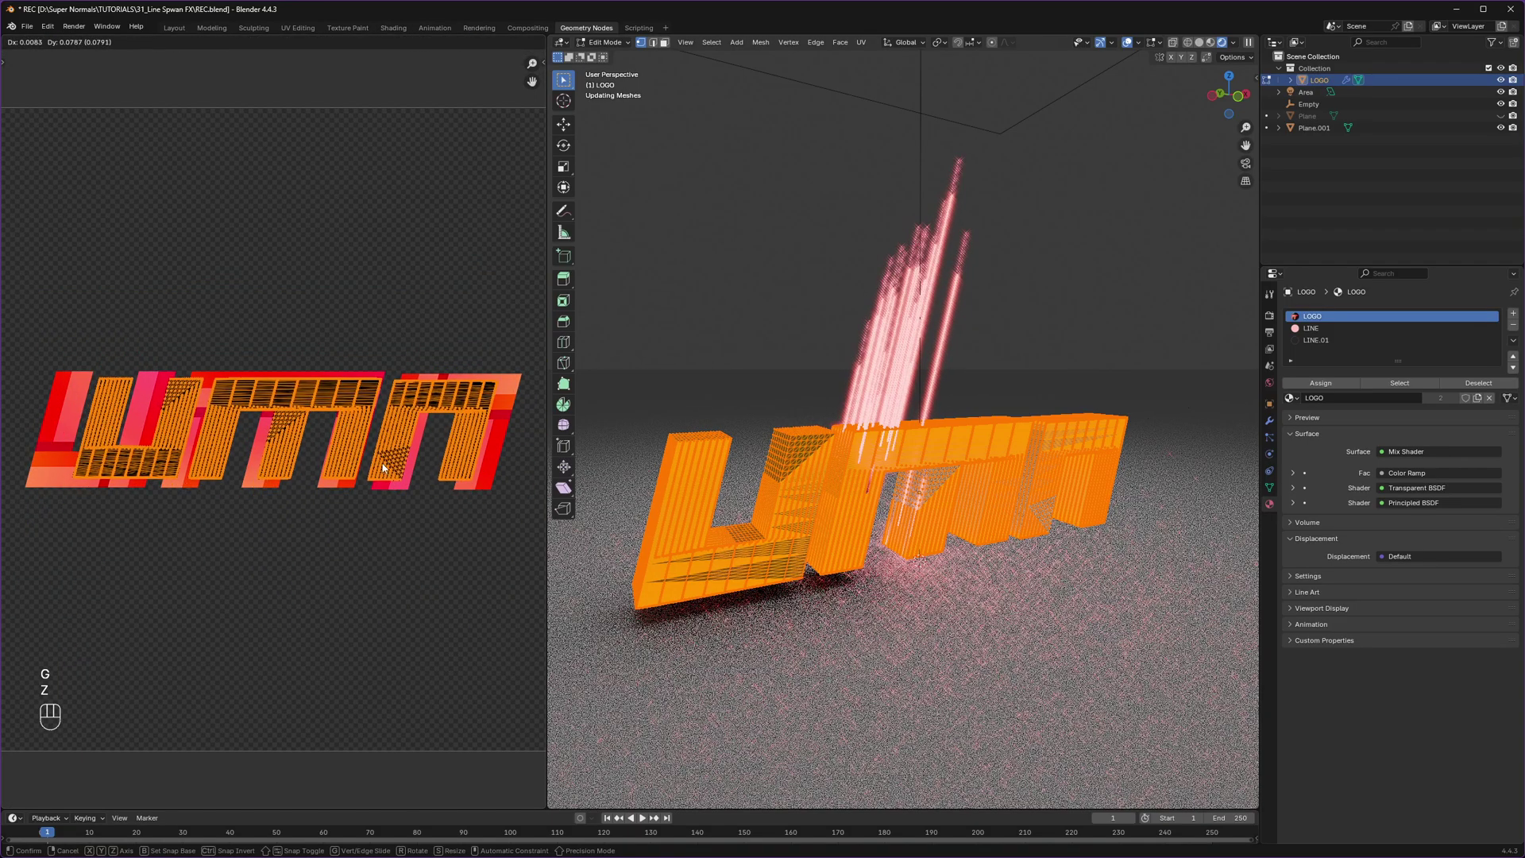
key(s)
key(Tab)
key(ctrl+s)
click(832, 509)
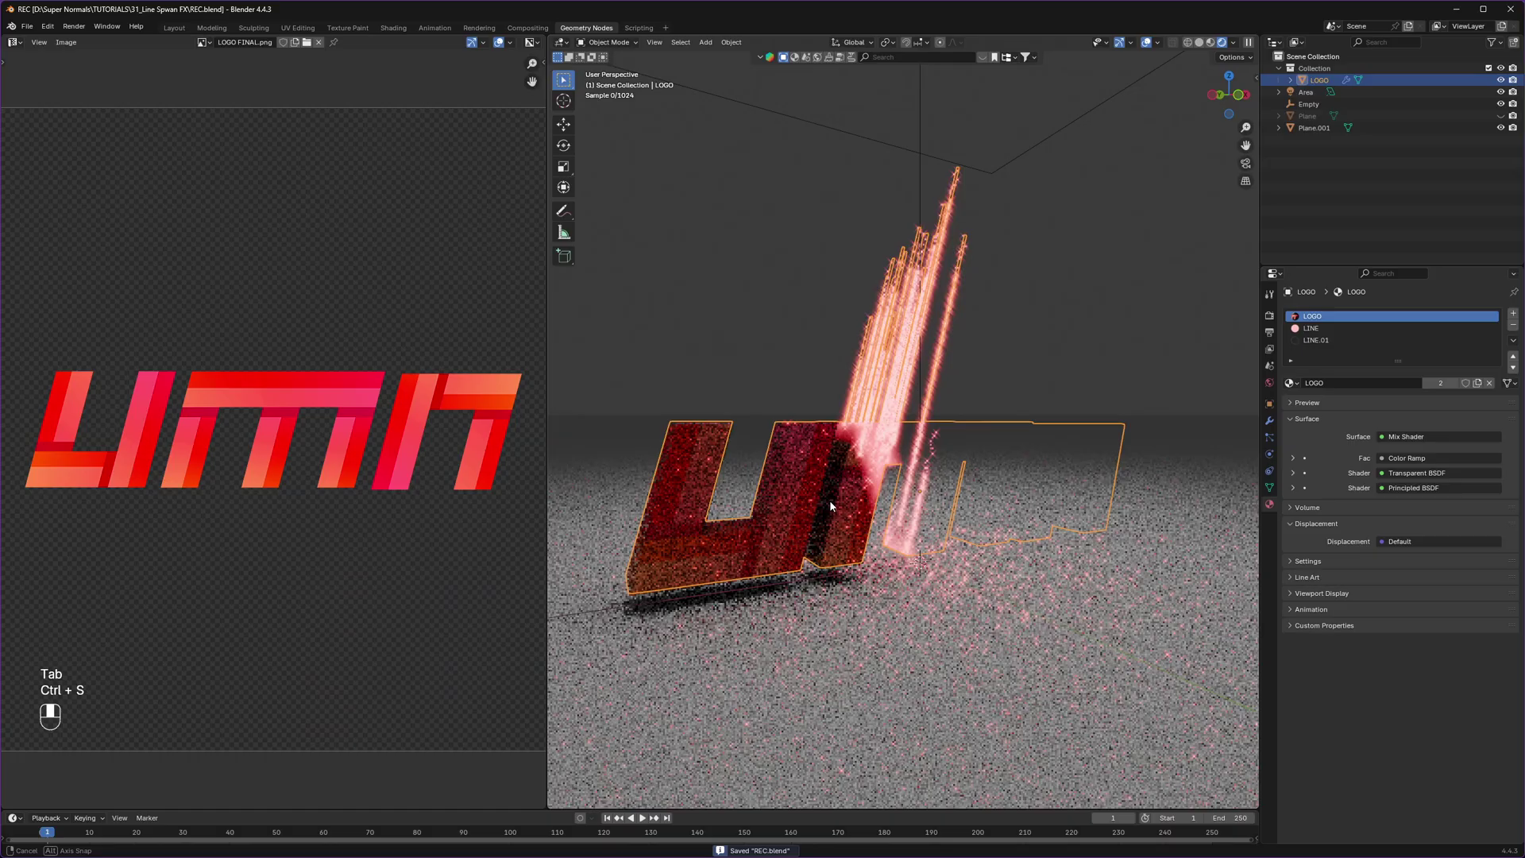
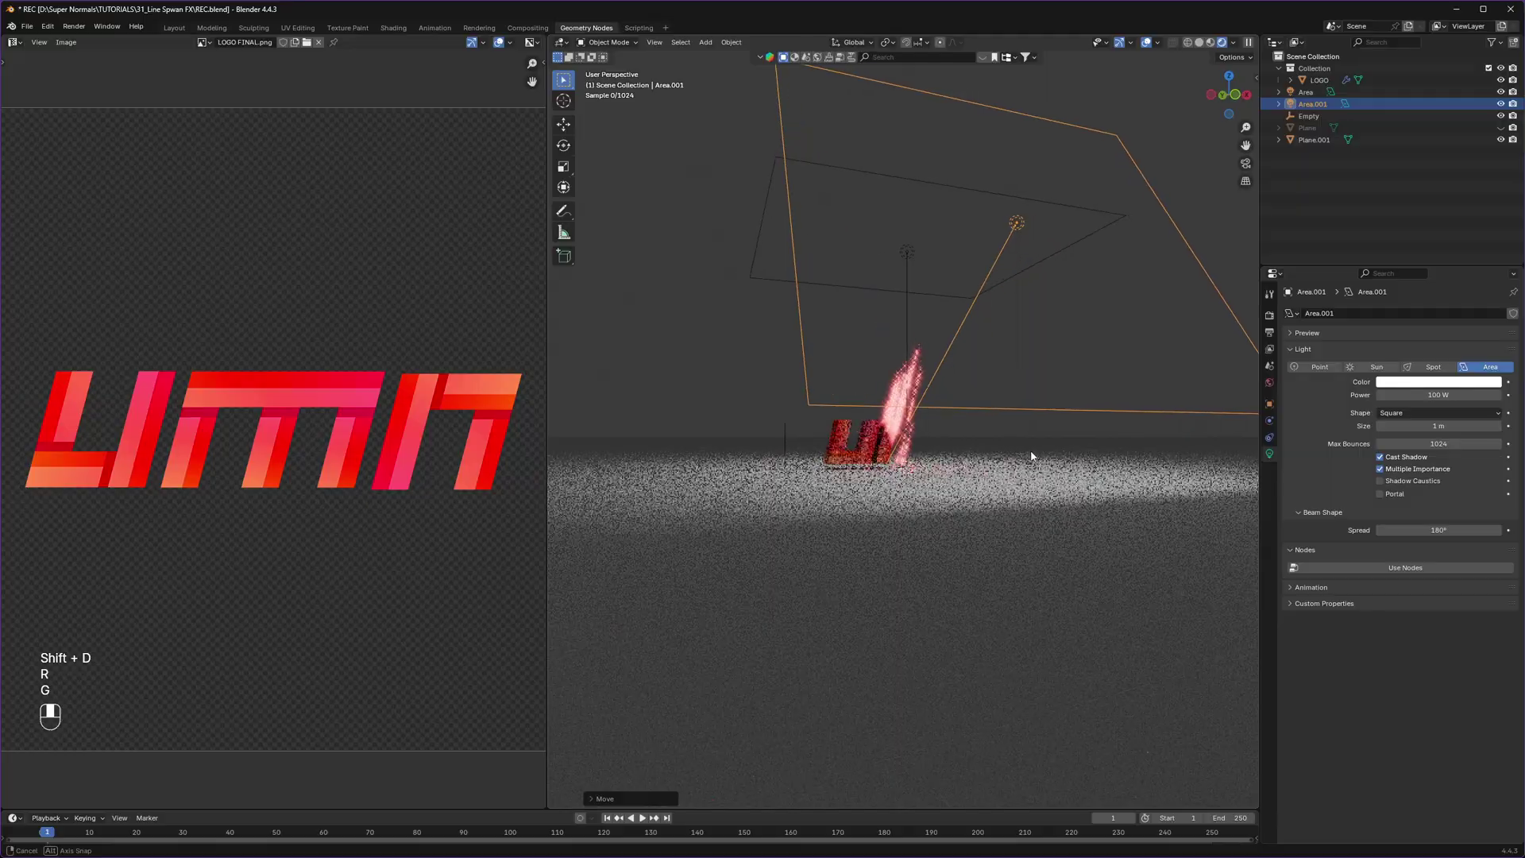
Step: Position the duplicated Area.001 light above the scene and reselect the logo
key(ctrl+s)
click(749, 557)
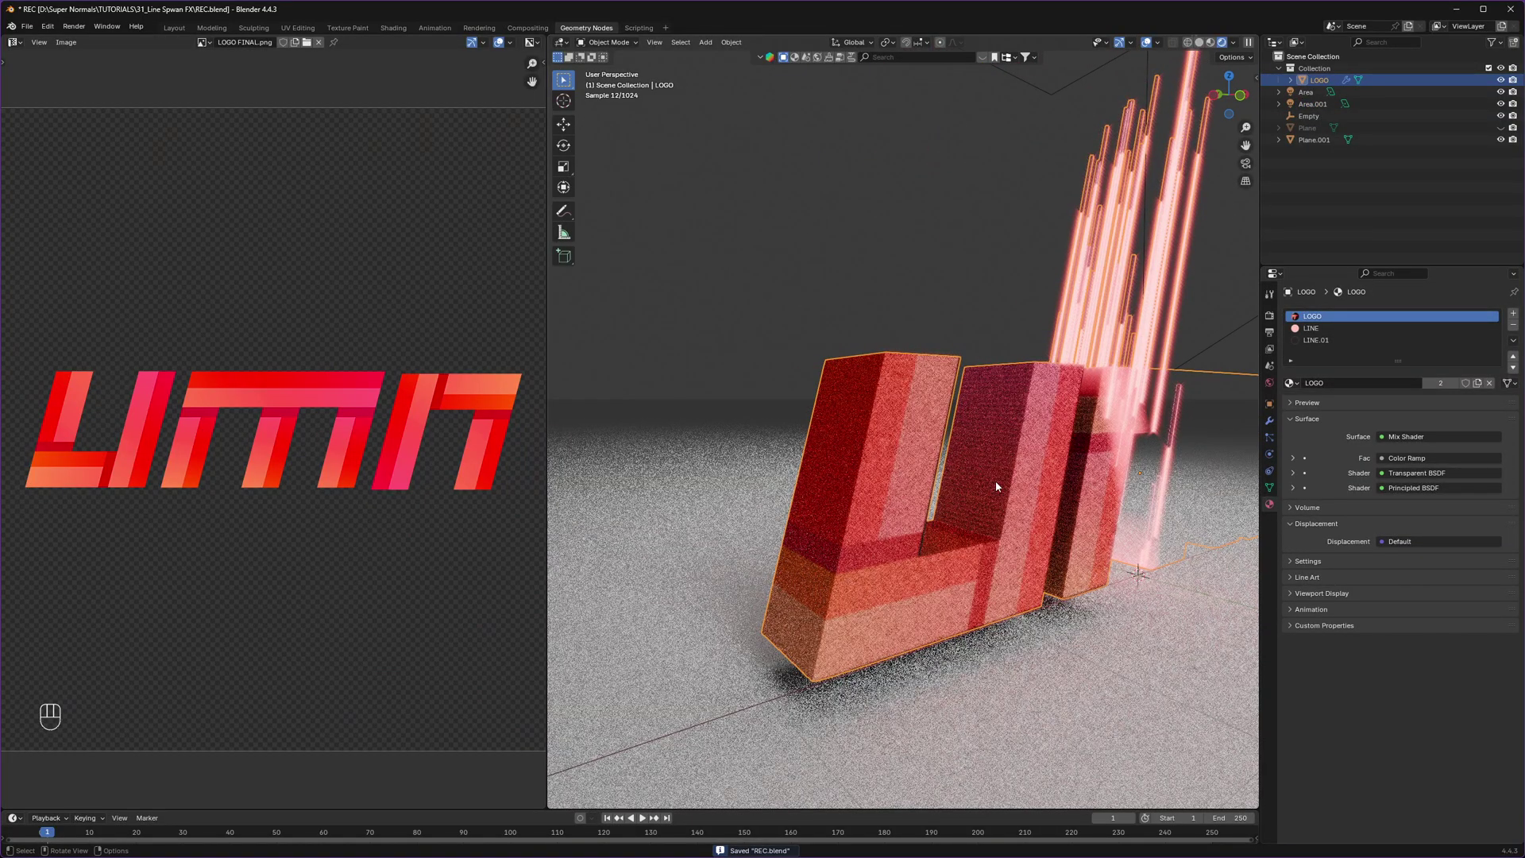